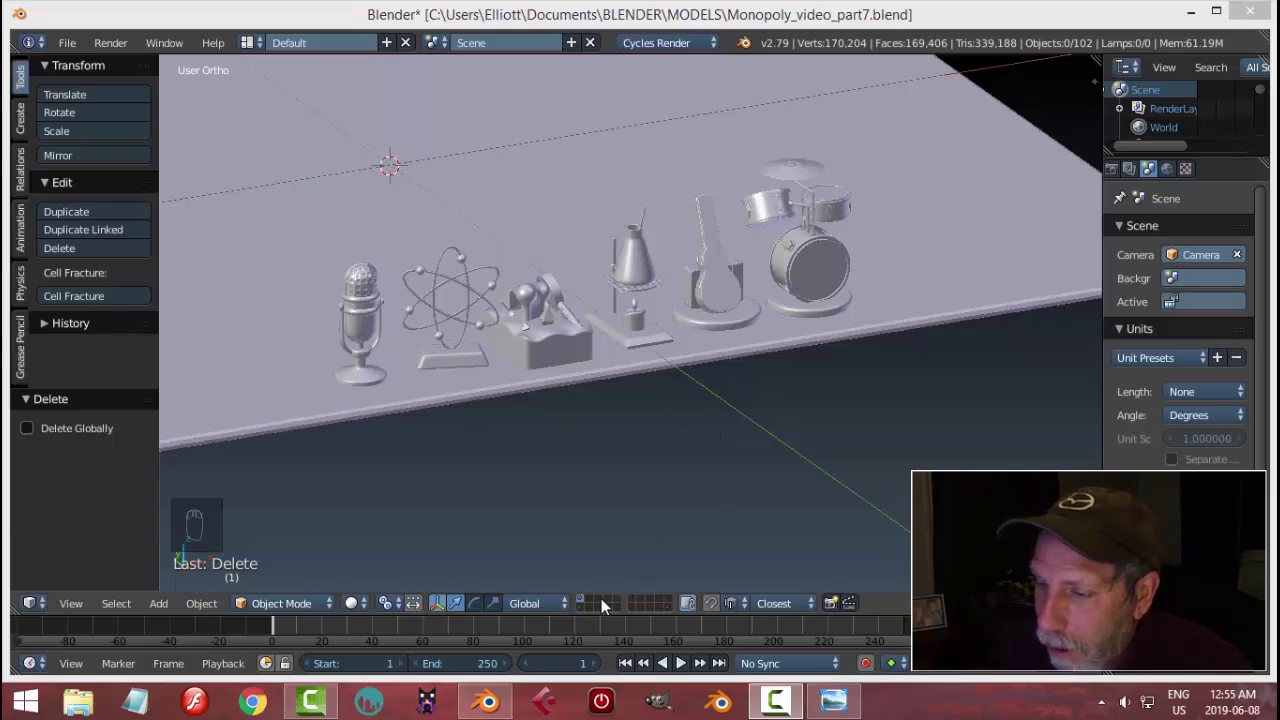
- Delete the old models and add a top-view plane subdivided with 9 cuts into a 10×10 grid
{"action": "left_click_drag", "start_coordinate": [595, 605], "coordinate": [692, 386]}
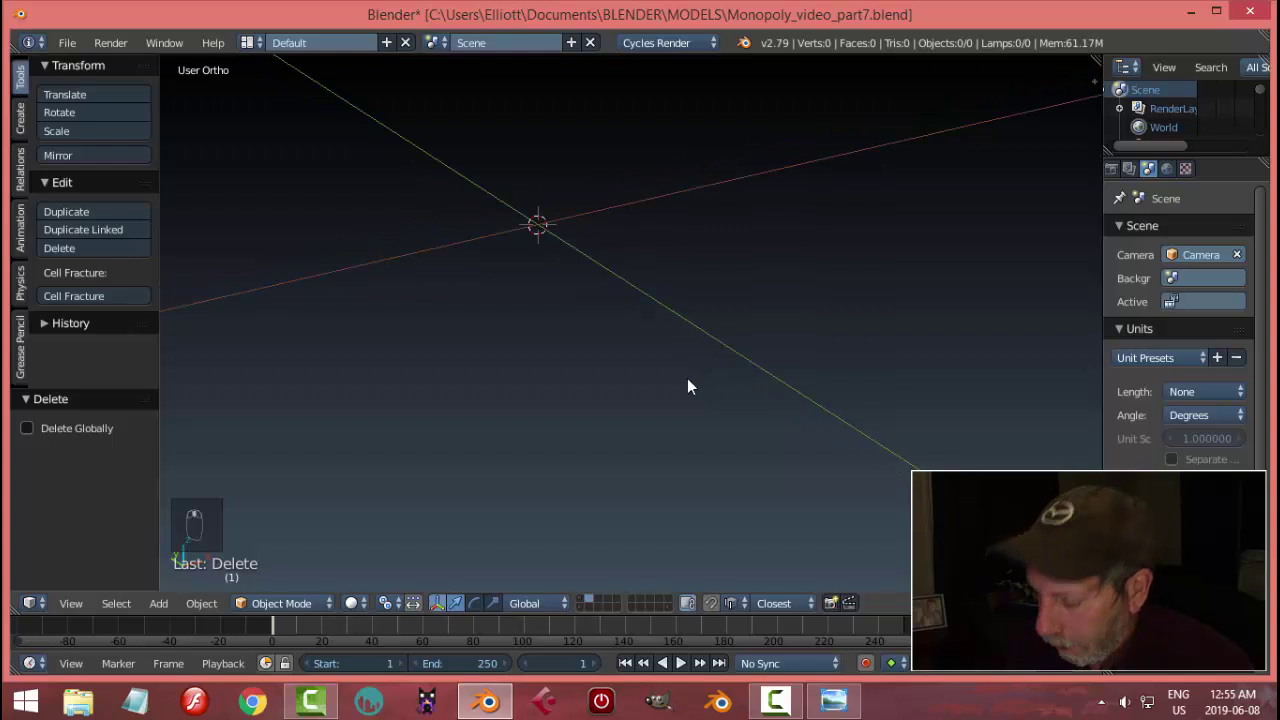
{"action": "key", "text": "KP_7"}
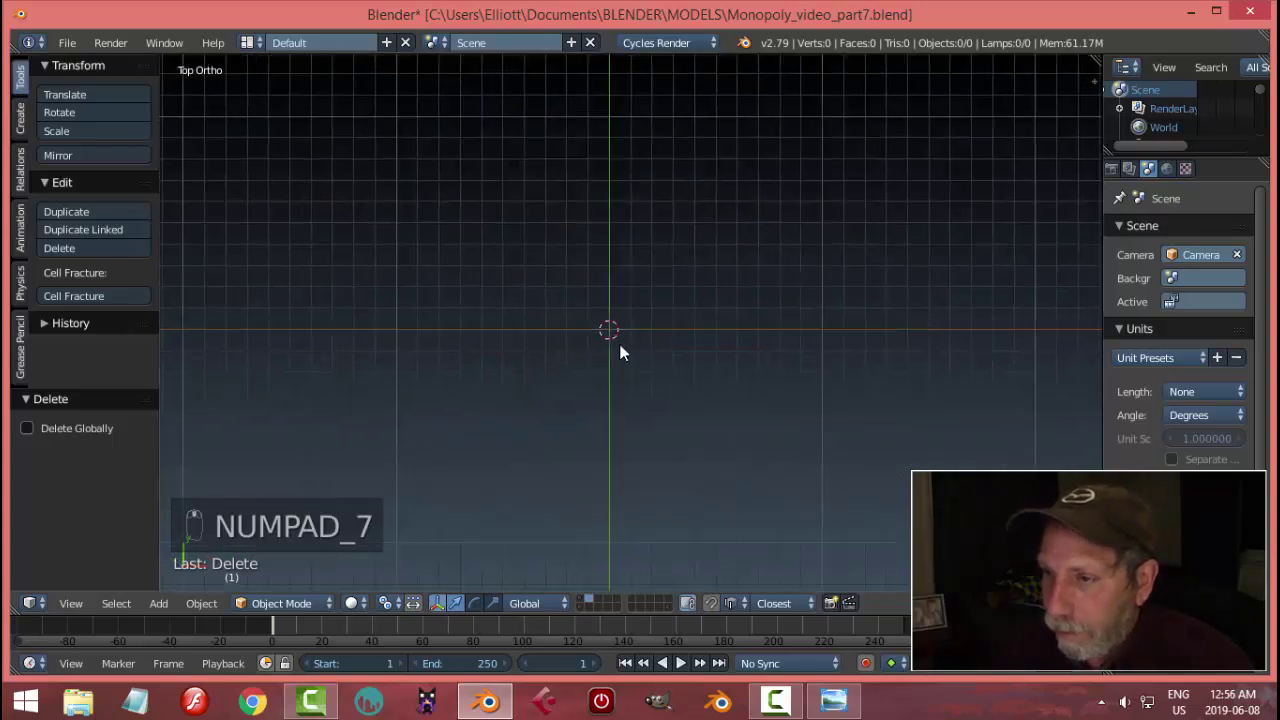
{"action": "key", "text": "shift+a"}
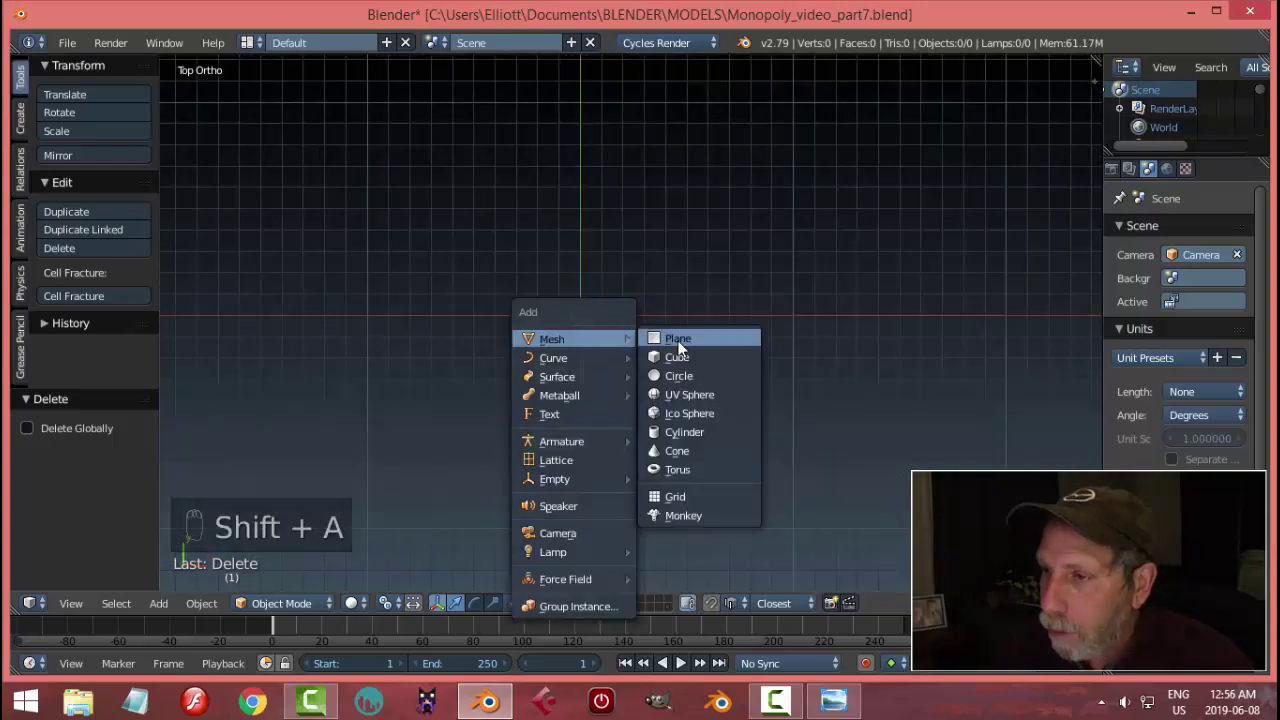
{"action": "key", "text": "Tab"}
{"action": "key", "text": "a"}
{"action": "key", "text": "a"}
{"action": "key", "text": "w"}
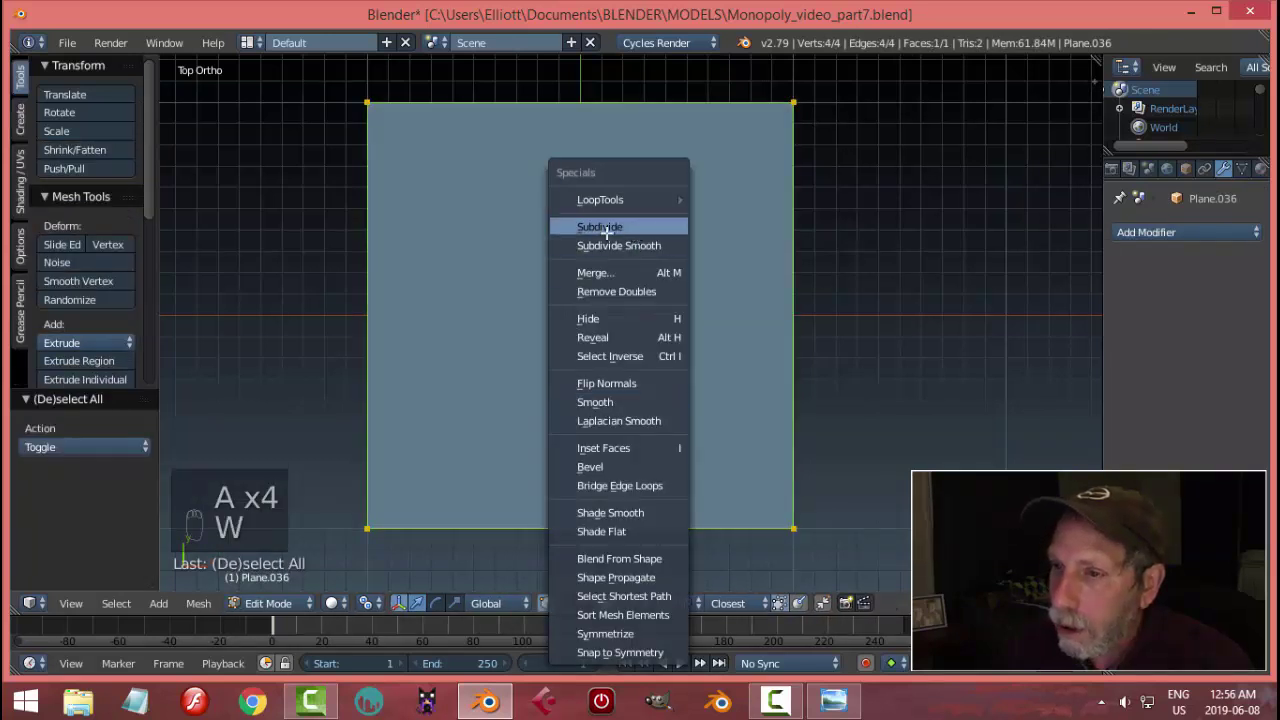
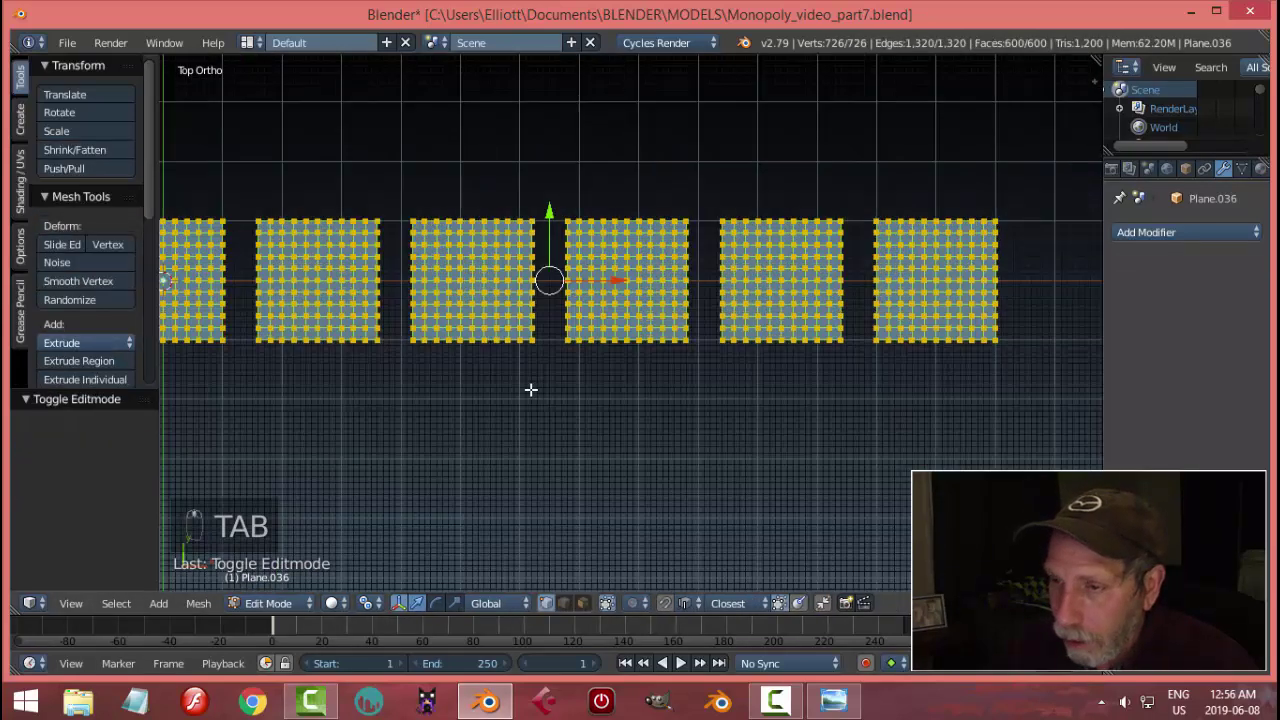
- Deselect everything and switch to face selection for marking 2×2 pip blocks in dice patterns
{"action": "key", "text": "a"}
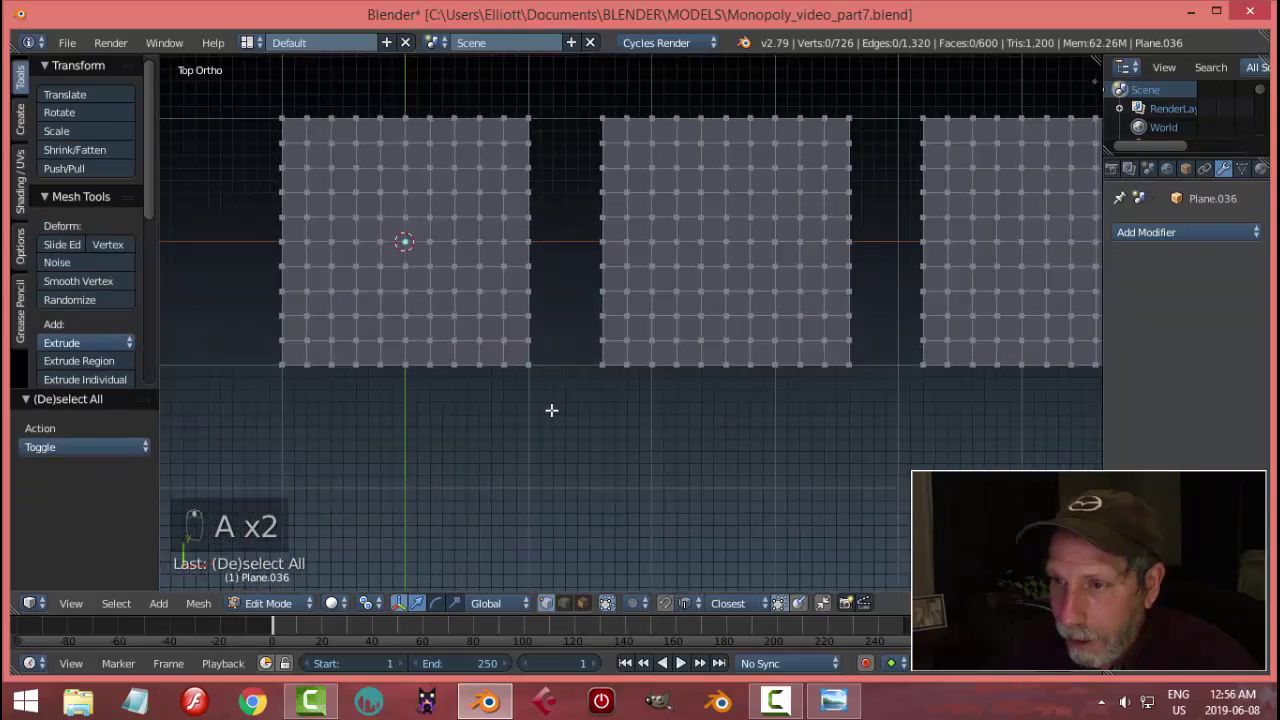
{"action": "key", "text": "ctrl+Tab"}
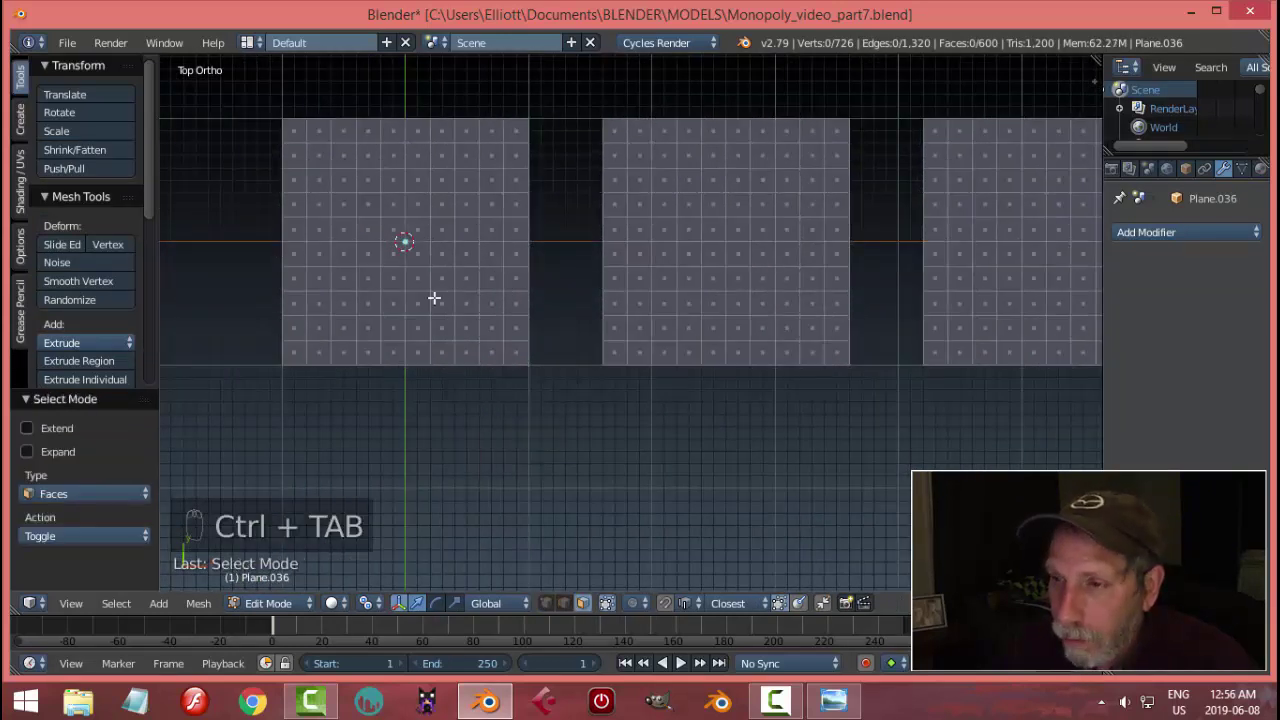
{"action": "key", "text": "c"}
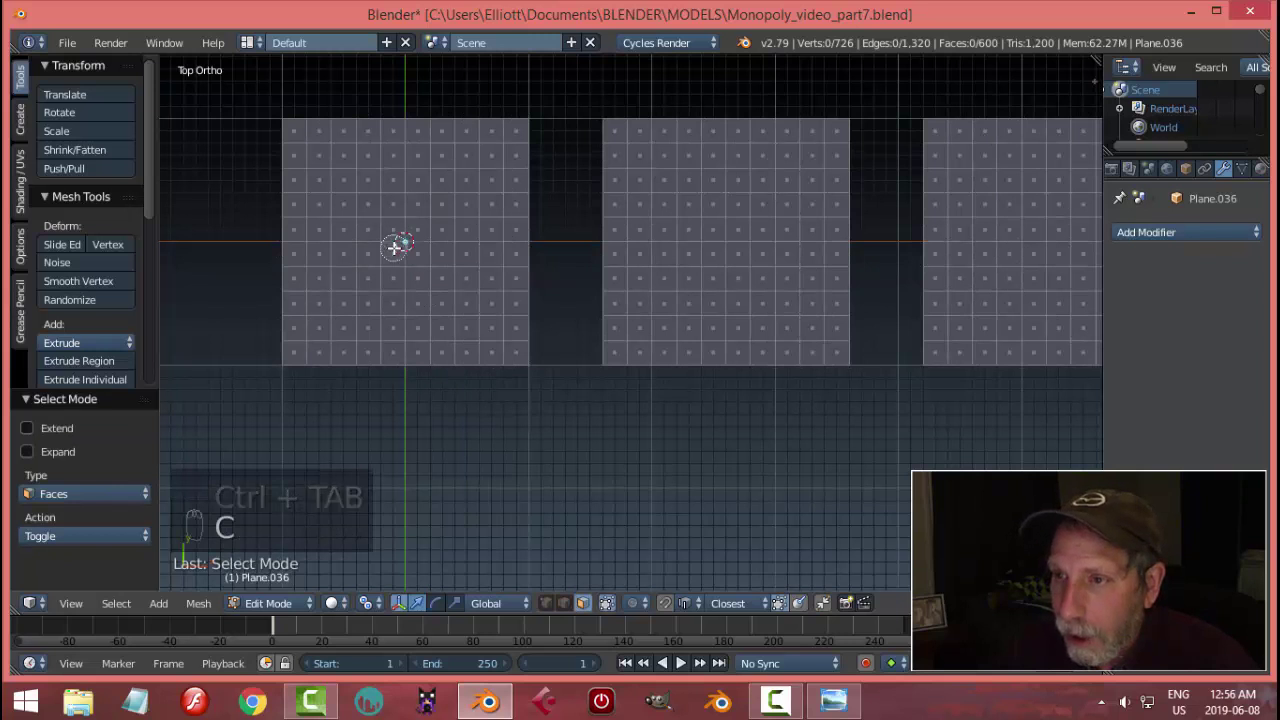
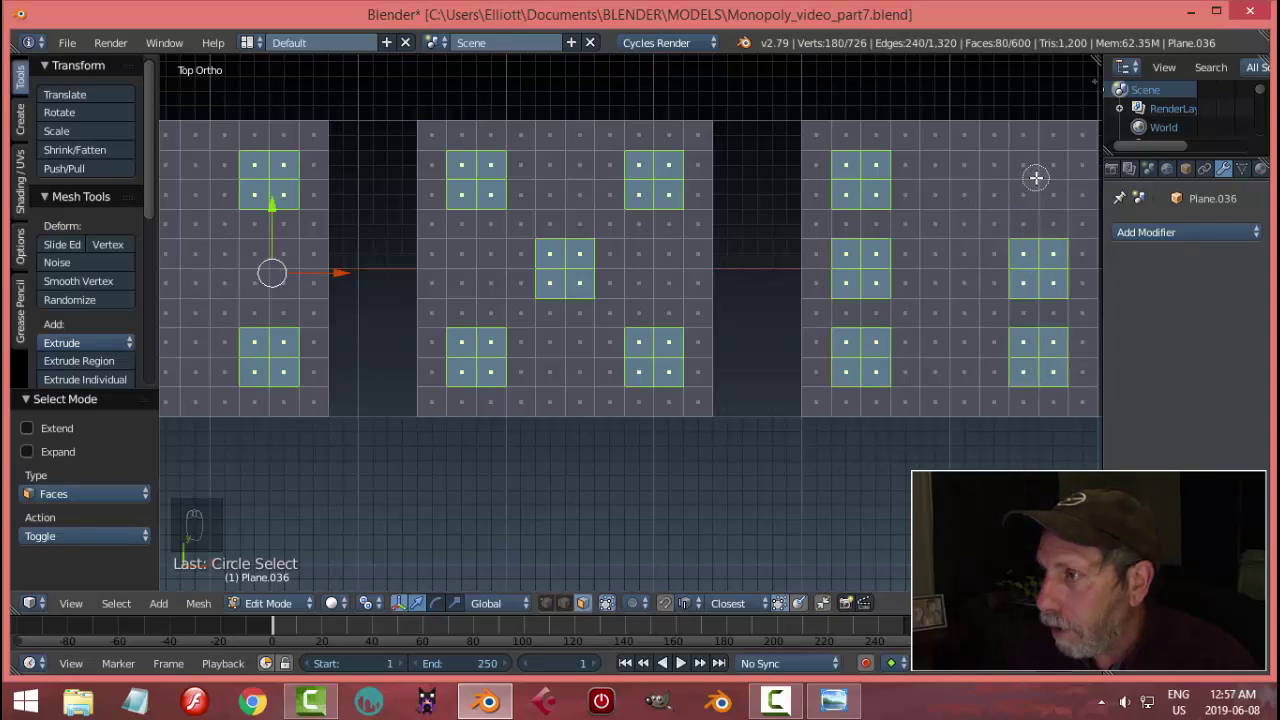
- Inset the marked pip blocks and round them into circles with LoopTools Circle
{"action": "middle_click", "coordinate": [915, 429]}
{"action": "middle_click", "coordinate": [751, 458]}
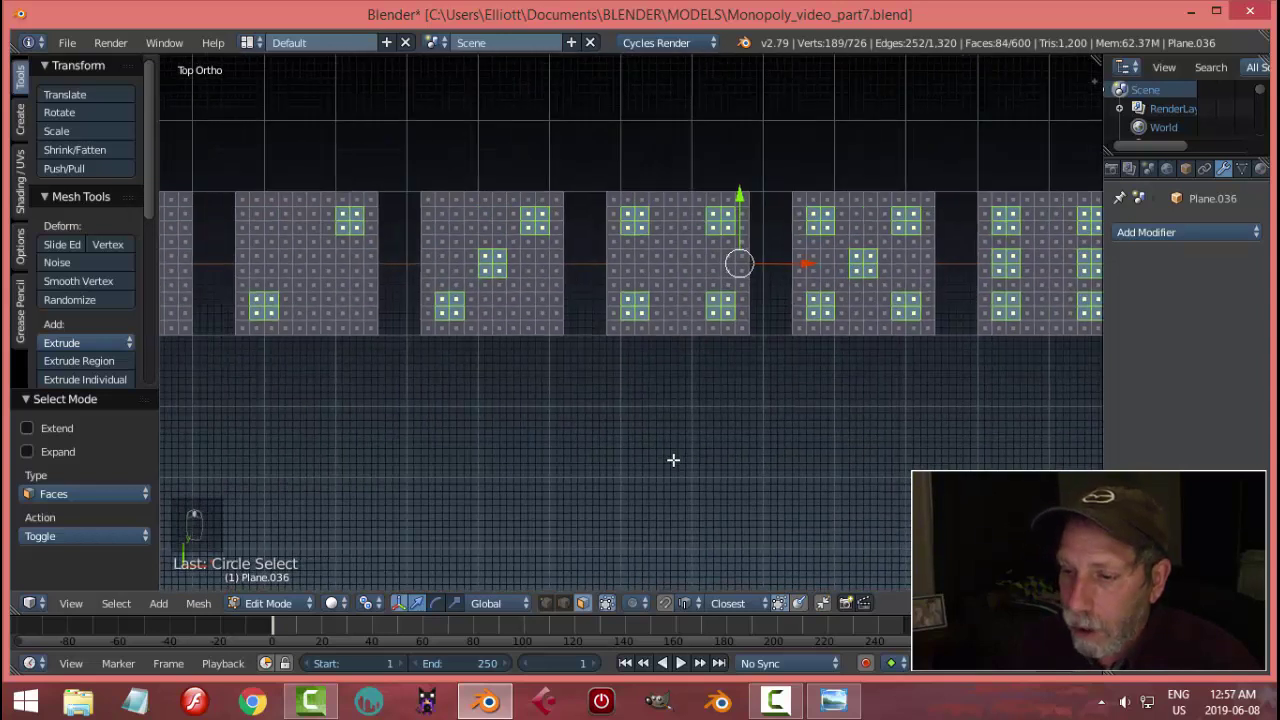
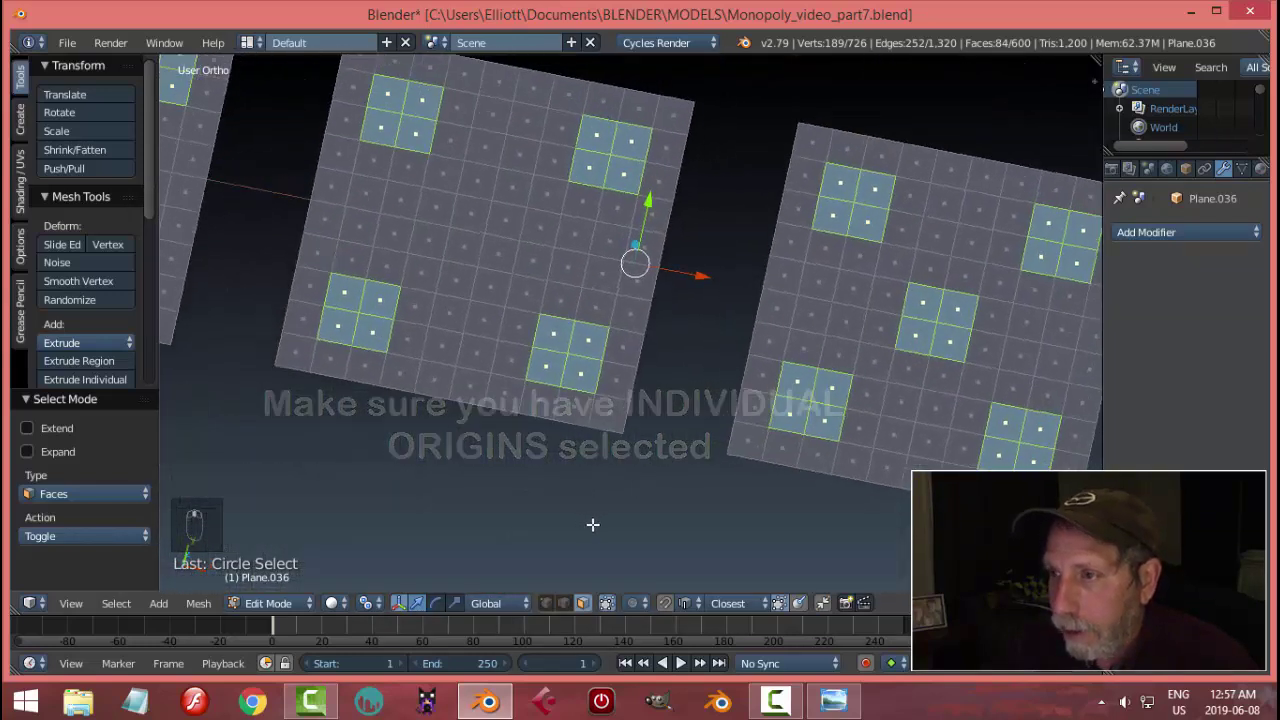
{"action": "key", "text": "i"}
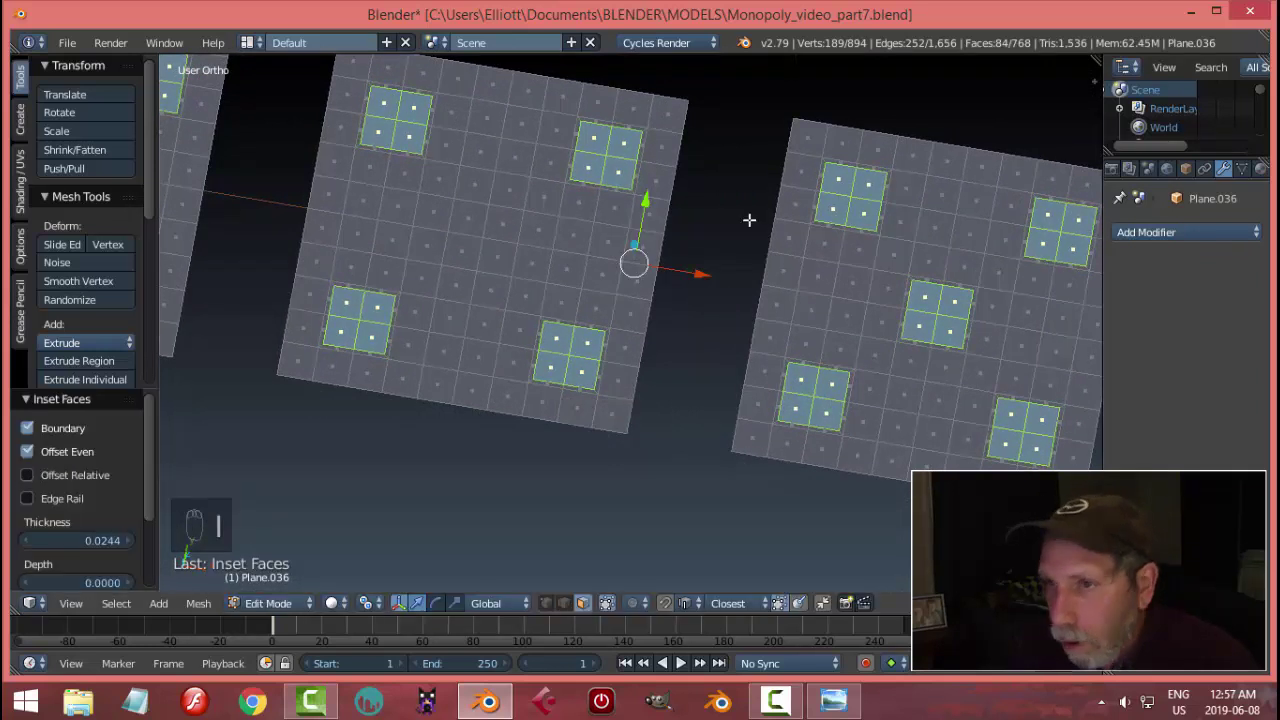
{"action": "key", "text": "w"}
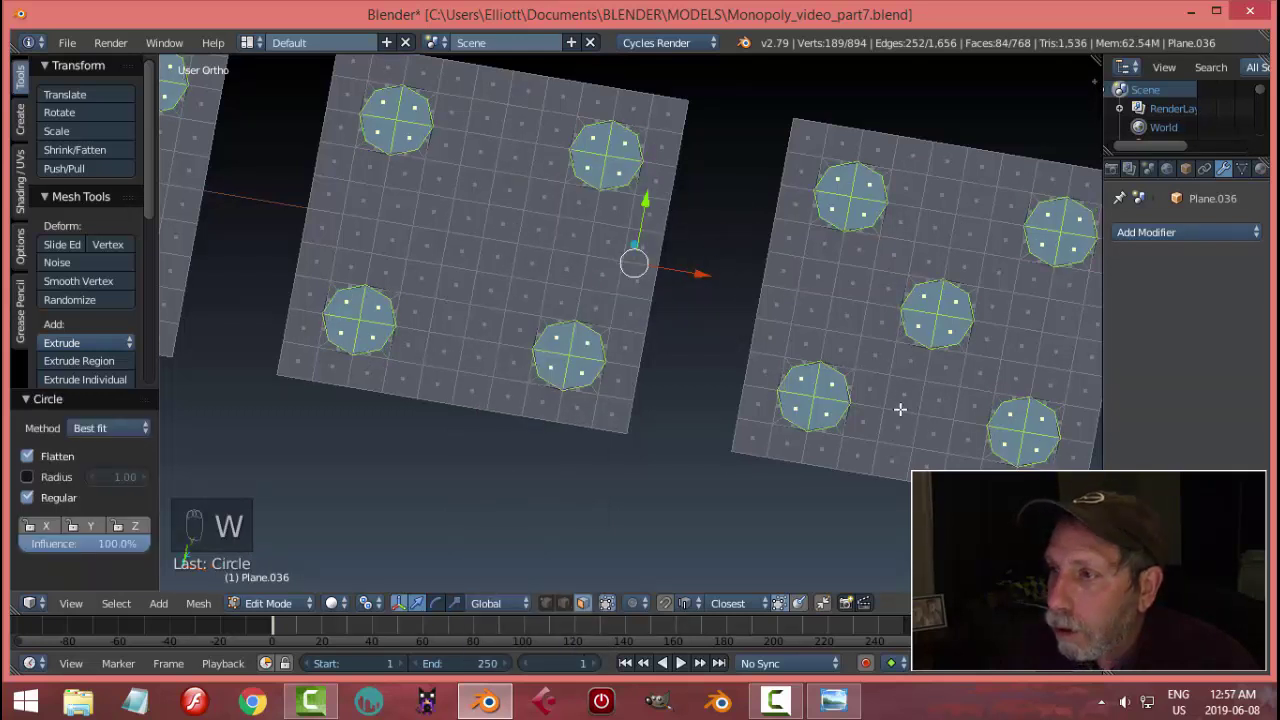
- Shrink the pip circles slightly, delete their faces to leave round holes, and save
{"action": "key", "text": "s"}
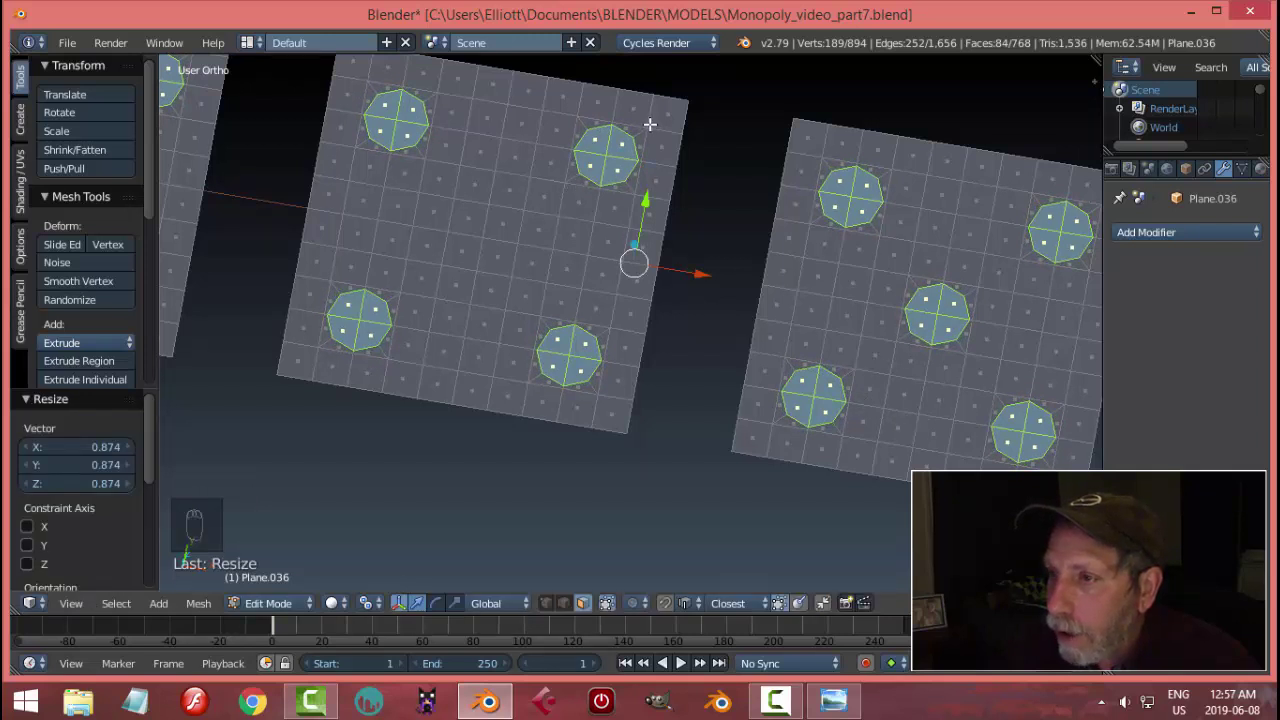
{"action": "key", "text": "x"}
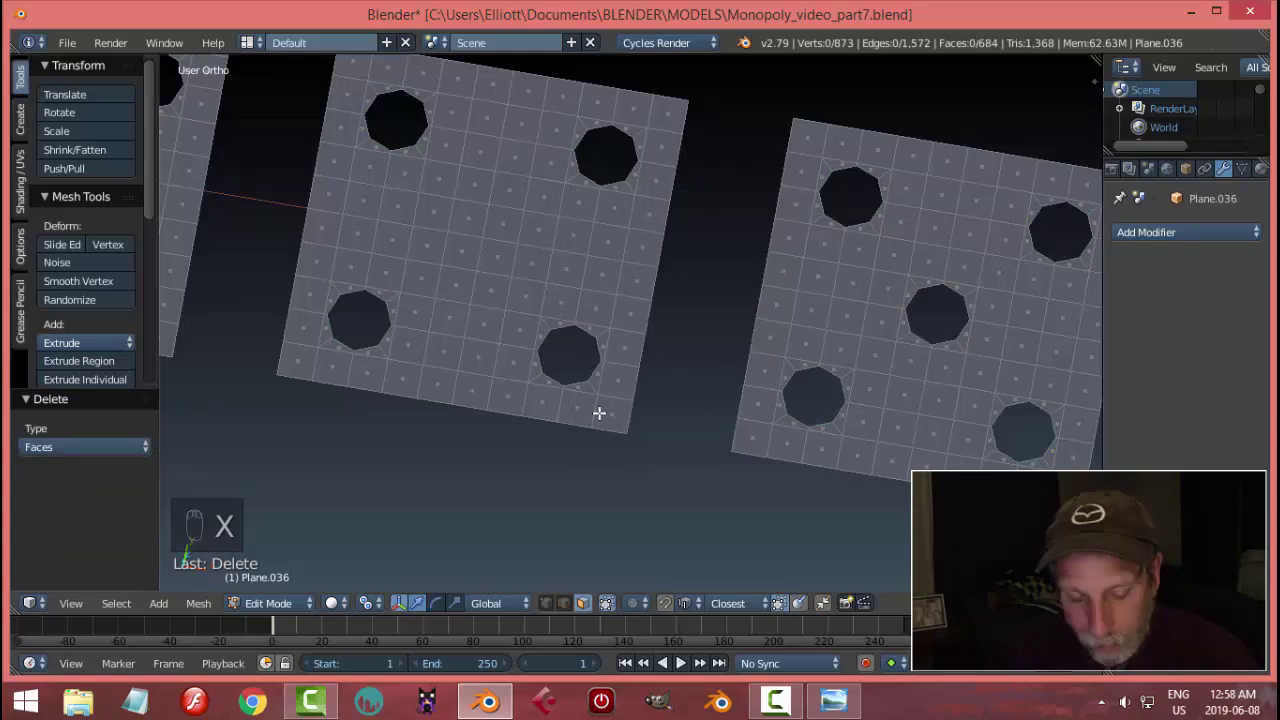
{"action": "key", "text": "ctrl+s"}
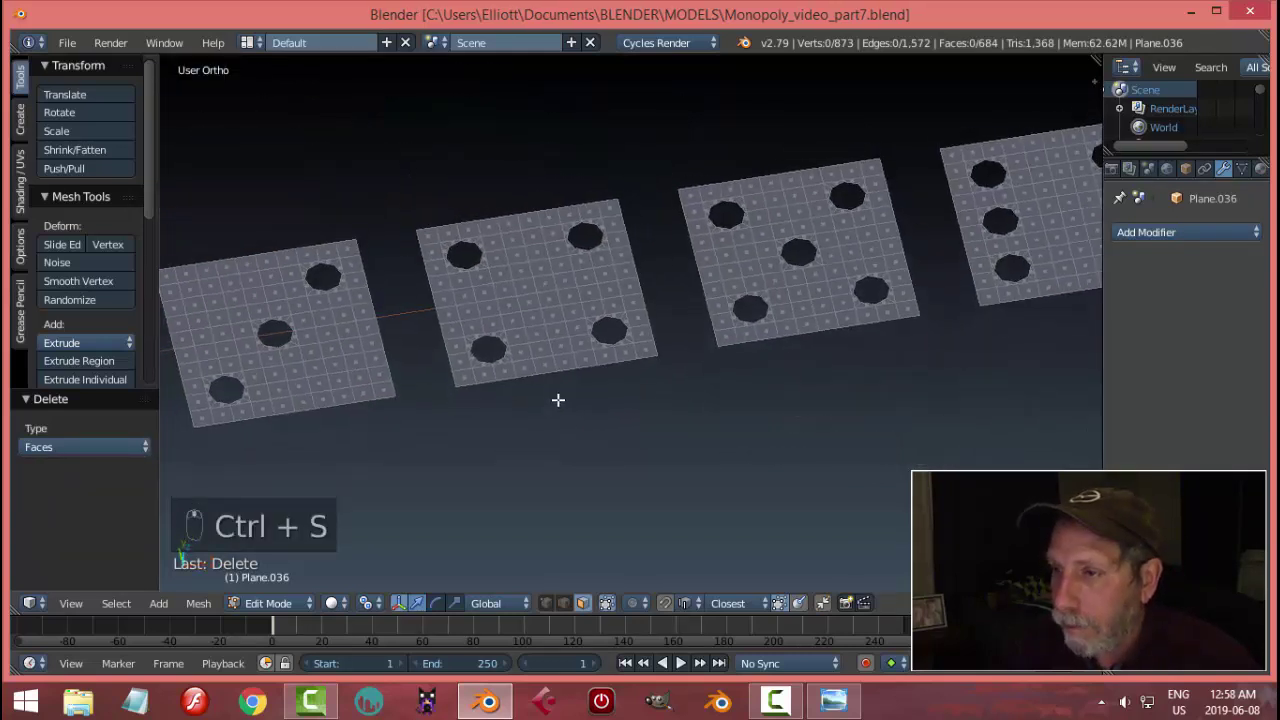
- Separate each holed square into its own object with P > Selection in Edit Mode
{"action": "key", "text": "Tab"}
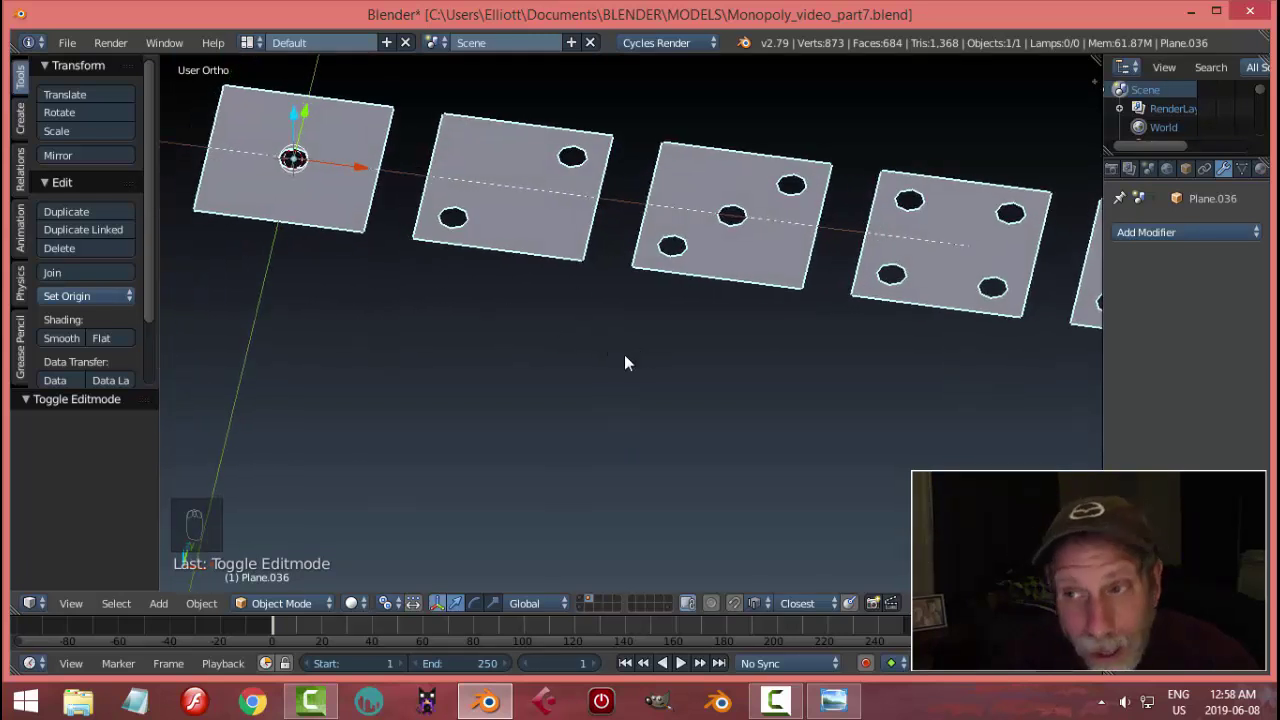
{"action": "left_click_drag", "start_coordinate": [659, 347], "coordinate": [655, 319]}
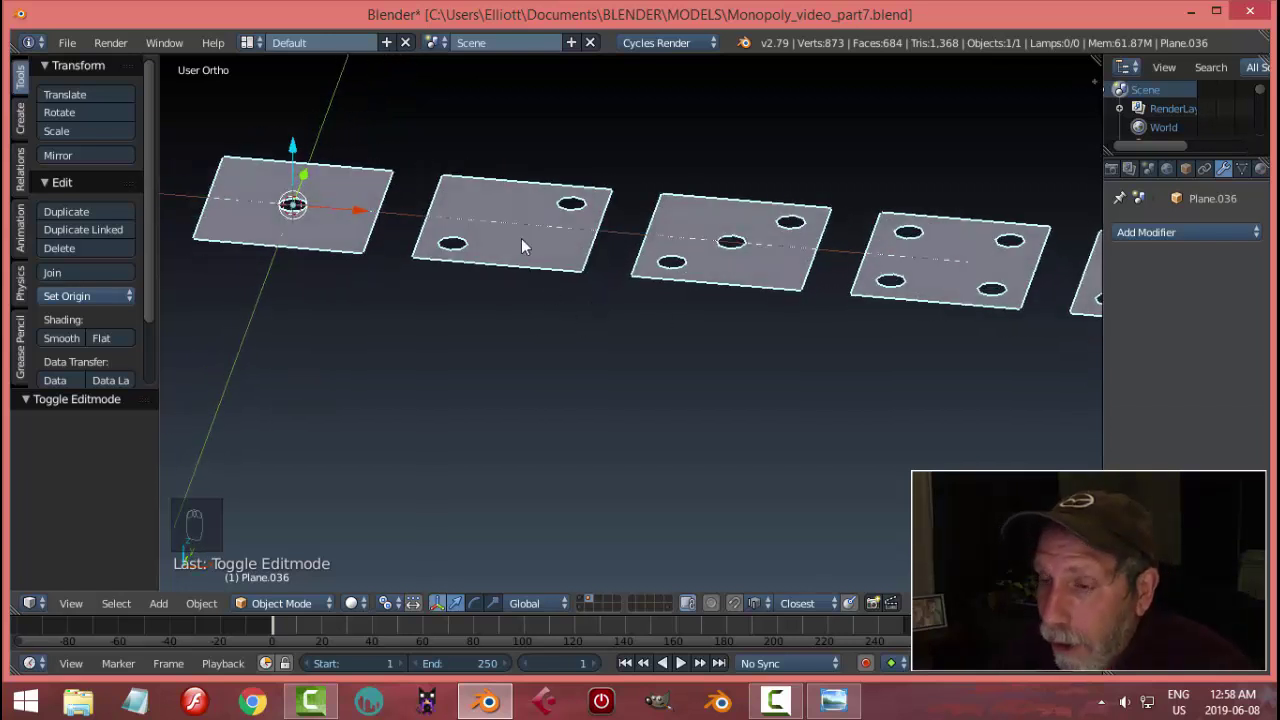
{"action": "key", "text": "Tab"}
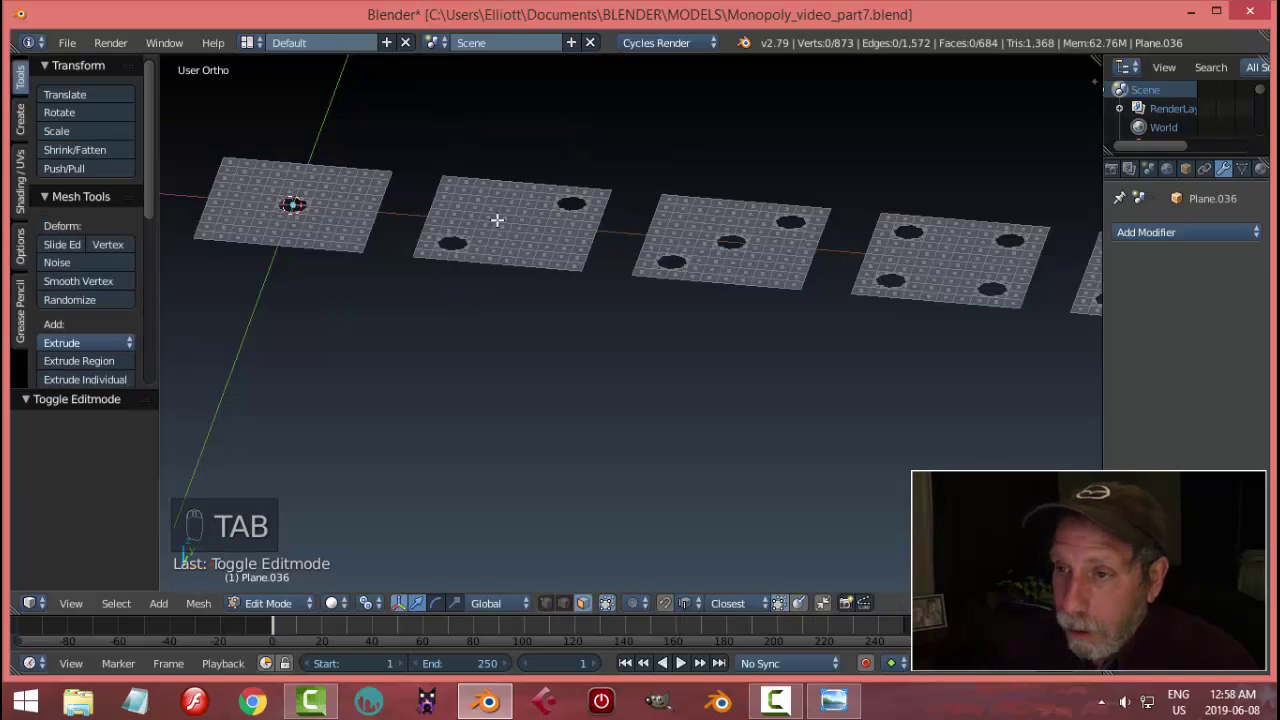
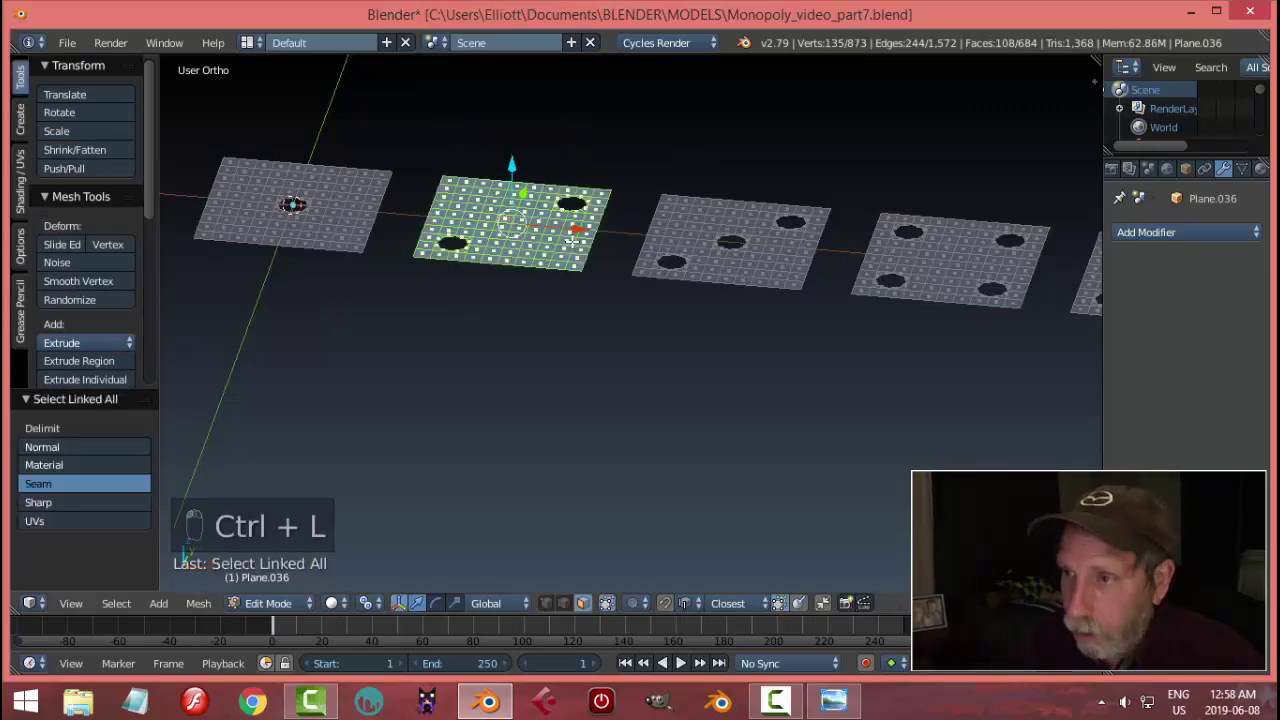
{"action": "key", "text": "p"}
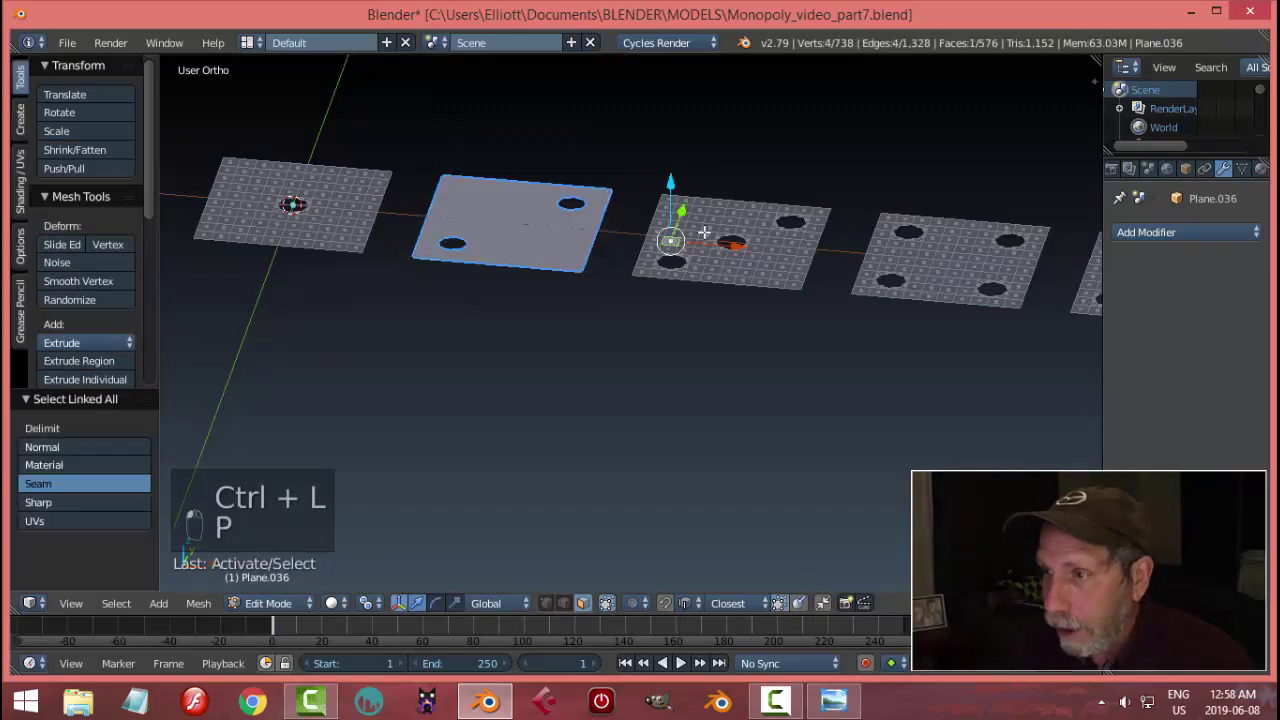
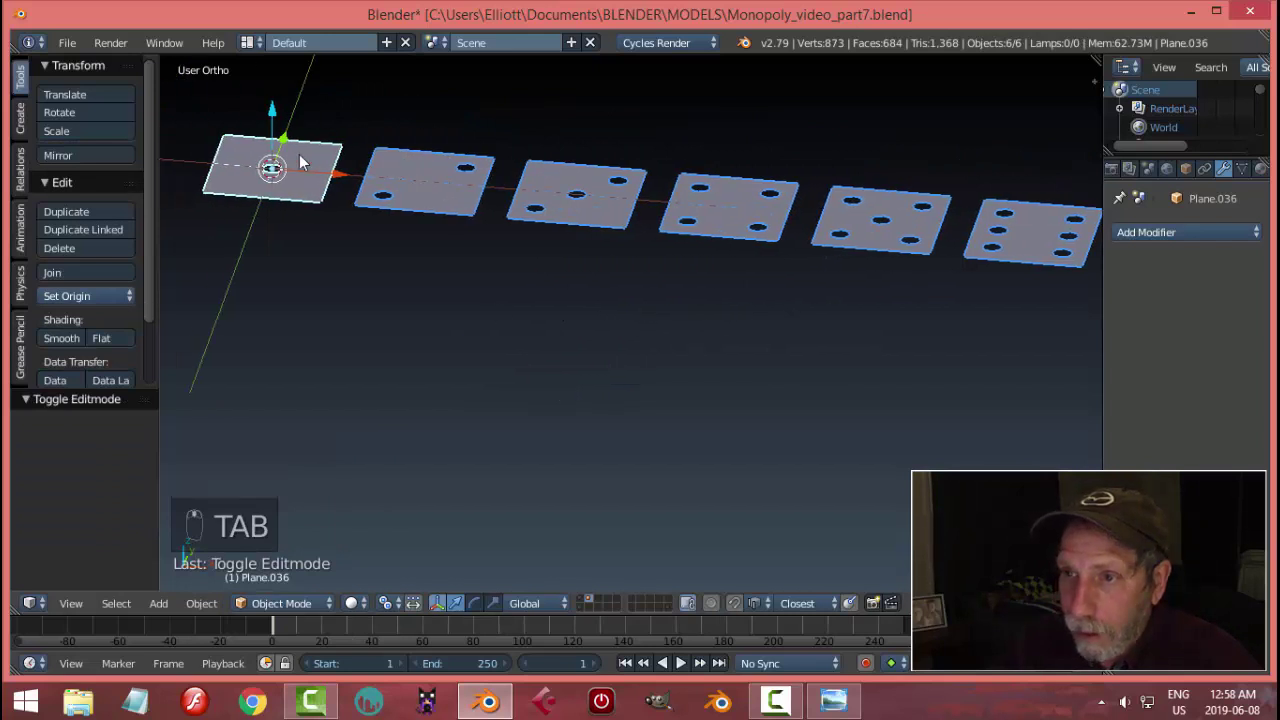
- Set every square's origin to its own geometry centre and save the file
{"action": "left_click_drag", "start_coordinate": [437, 163], "coordinate": [71, 304]}
{"action": "left_click_drag", "start_coordinate": [71, 304], "coordinate": [395, 305]}
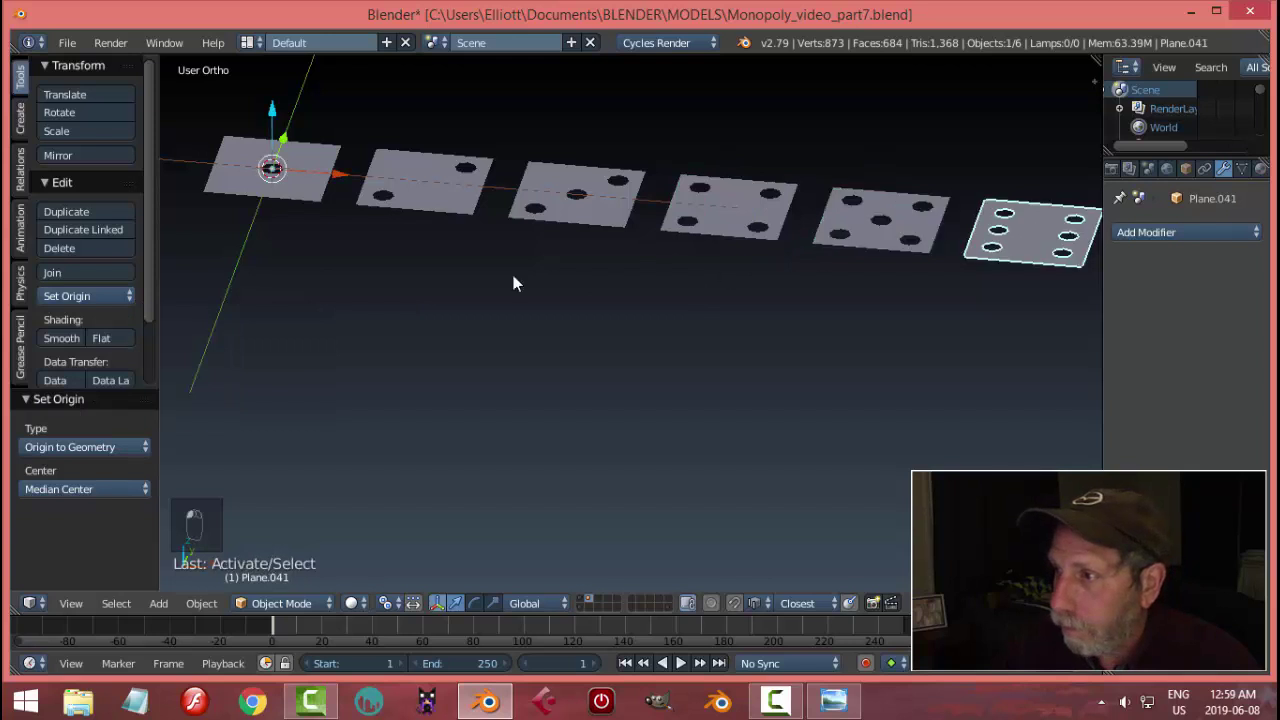
{"action": "key", "text": "a"}
{"action": "key", "text": "ctrl+s"}
- Bring the squares into view and rotate the two-pip square to stand upright
{"action": "left_click_drag", "start_coordinate": [422, 305], "coordinate": [460, 212]}
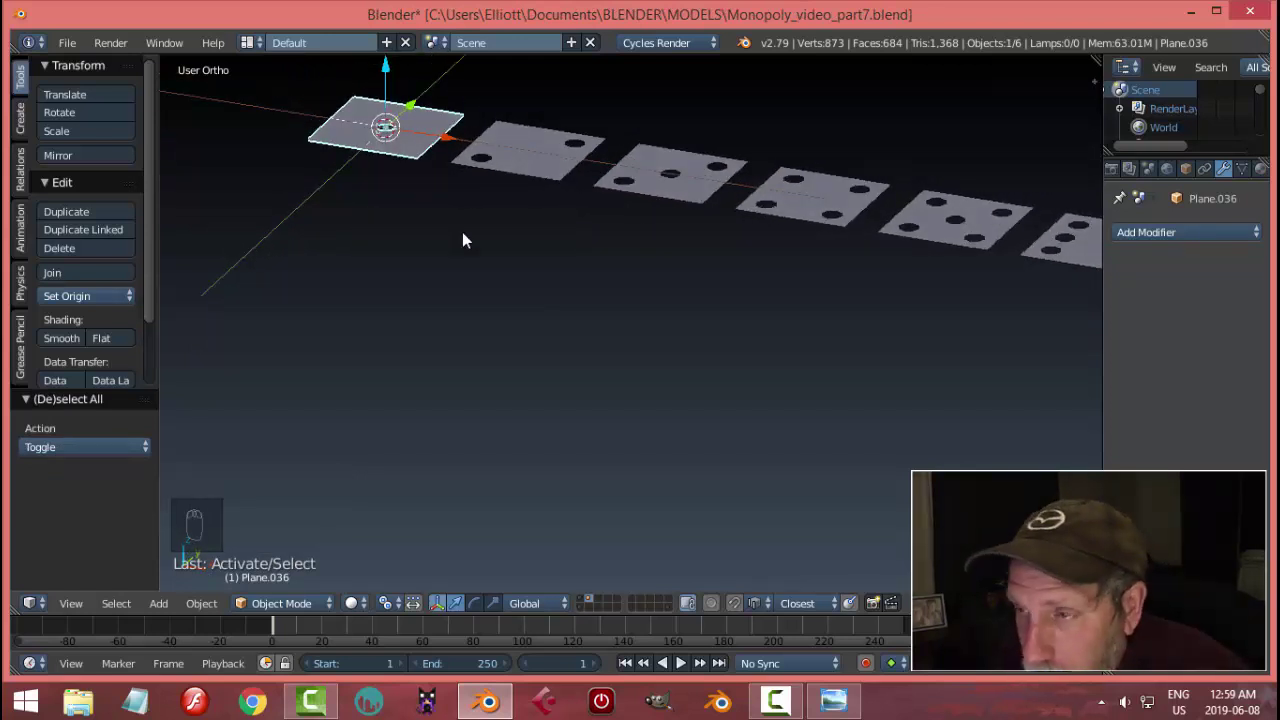
{"action": "left_click_drag", "start_coordinate": [490, 178], "coordinate": [553, 293]}
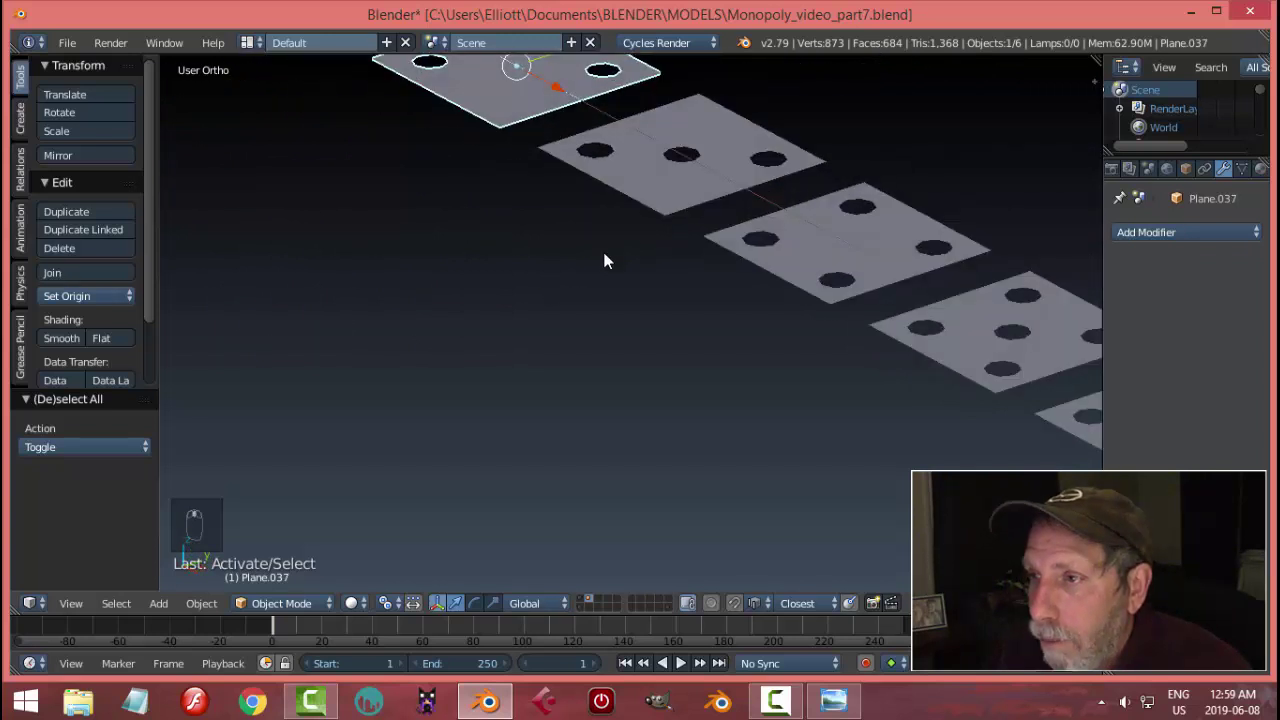
{"action": "left_click_drag", "start_coordinate": [643, 218], "coordinate": [560, 173]}
{"action": "left_click_drag", "start_coordinate": [560, 173], "coordinate": [535, 309]}
{"action": "key", "text": "r"}
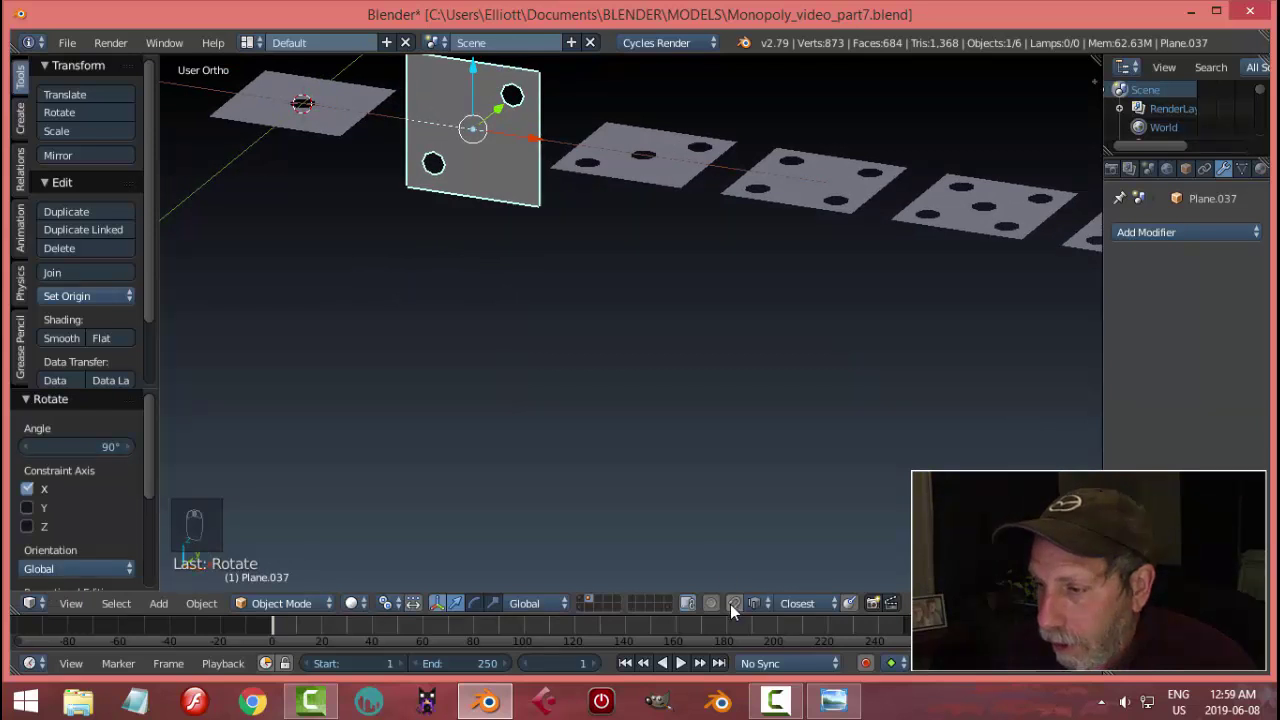
- Slide the upright two-pip square over toward the one-pip top square
{"action": "left_click_drag", "start_coordinate": [738, 612], "coordinate": [543, 231]}
{"action": "left_click_drag", "start_coordinate": [543, 231], "coordinate": [537, 239]}
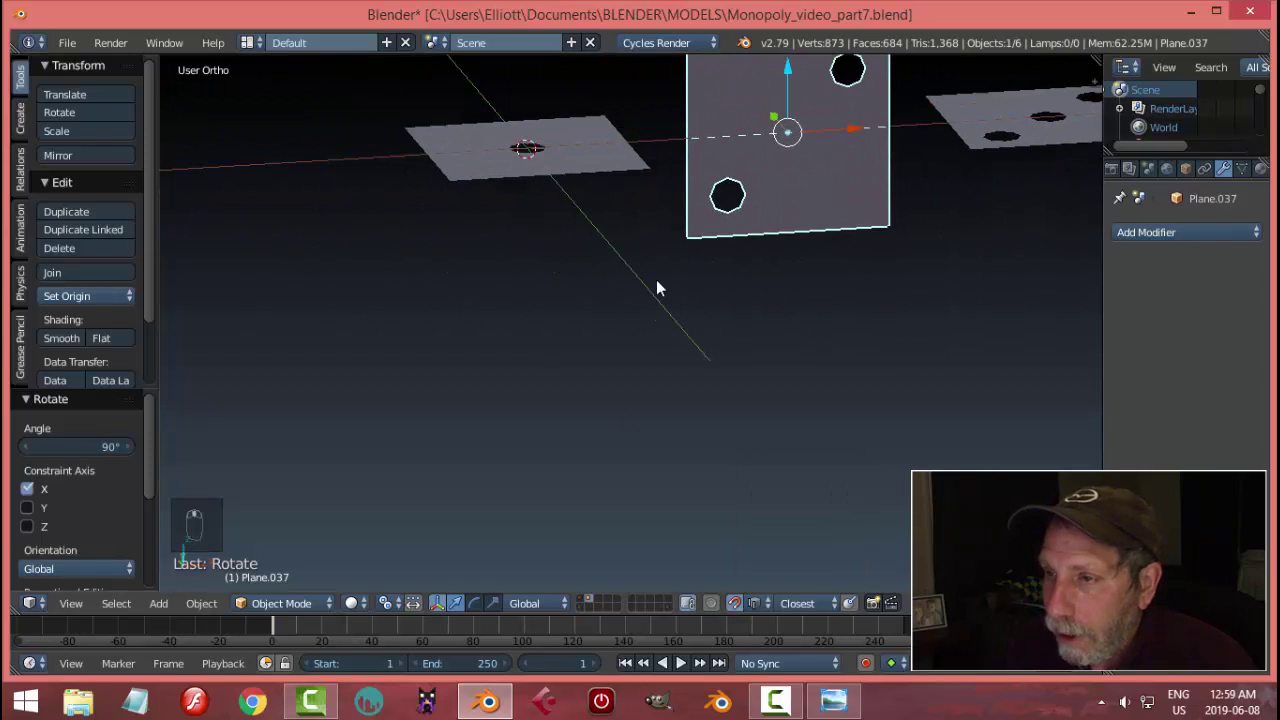
{"action": "left_click_drag", "start_coordinate": [819, 138], "coordinate": [775, 289]}
{"action": "left_click_drag", "start_coordinate": [775, 289], "coordinate": [913, 335]}
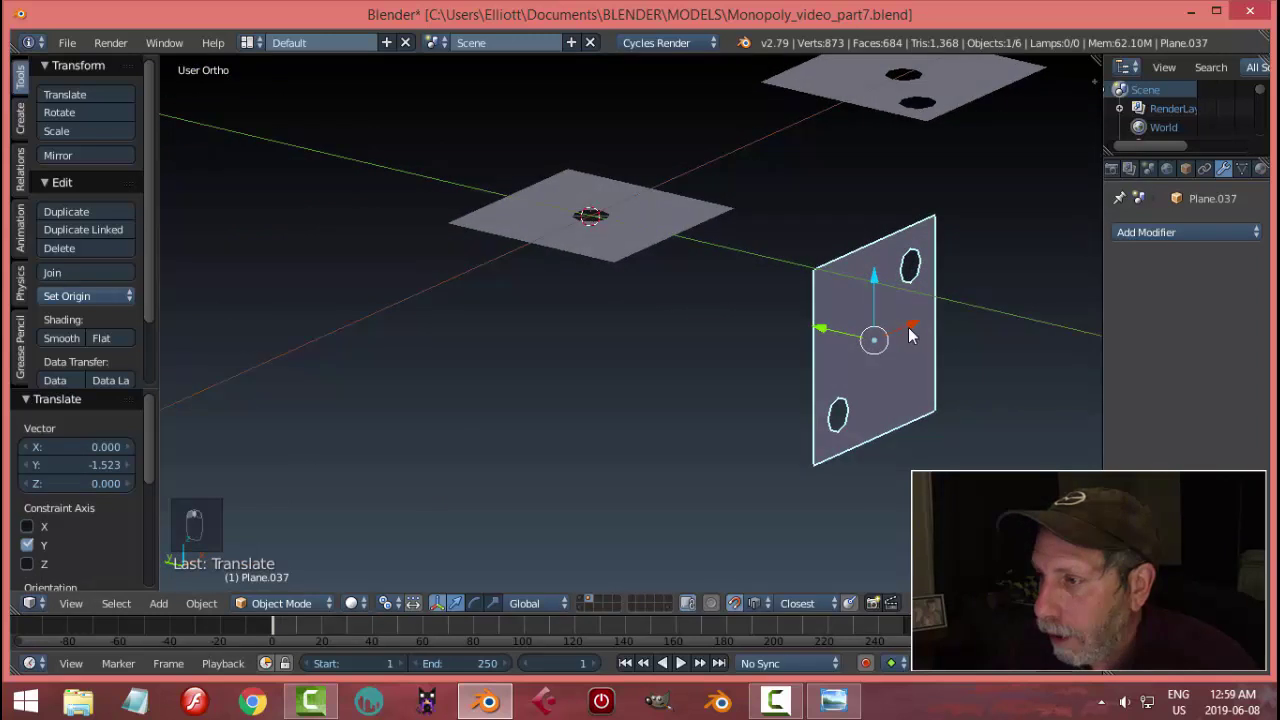
{"action": "left_click_drag", "start_coordinate": [914, 328], "coordinate": [852, 354]}
{"action": "left_click_drag", "start_coordinate": [852, 354], "coordinate": [668, 398]}
{"action": "left_click", "coordinate": [668, 398]}
- Snap the two-pip square's edge against the one-pip square, forming an L-shaped corner
{"action": "left_click_drag", "start_coordinate": [726, 403], "coordinate": [776, 349]}
{"action": "left_click_drag", "start_coordinate": [730, 352], "coordinate": [687, 255]}
{"action": "left_click_drag", "start_coordinate": [687, 255], "coordinate": [718, 269]}
{"action": "left_click_drag", "start_coordinate": [718, 269], "coordinate": [613, 317]}
{"action": "left_click", "coordinate": [613, 317]}
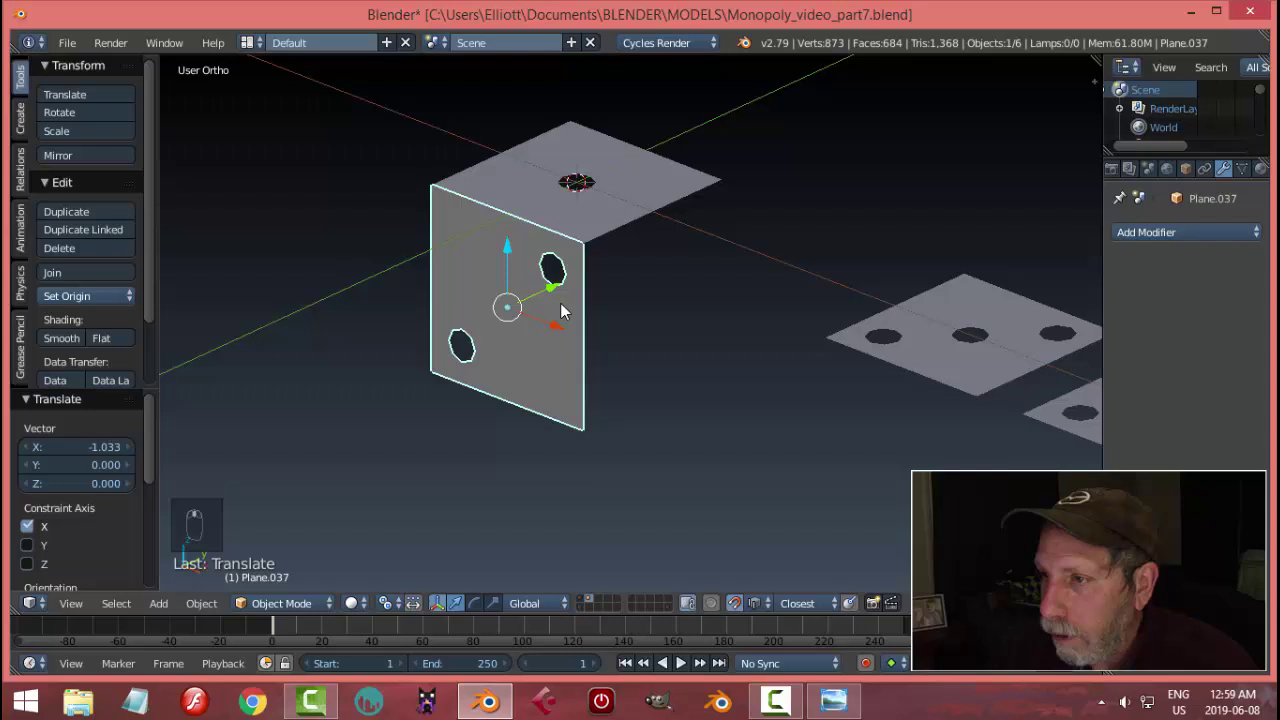
- Deselect and orbit around the L-shaped corner until the three-pip face comes into view
{"action": "key", "text": "a"}
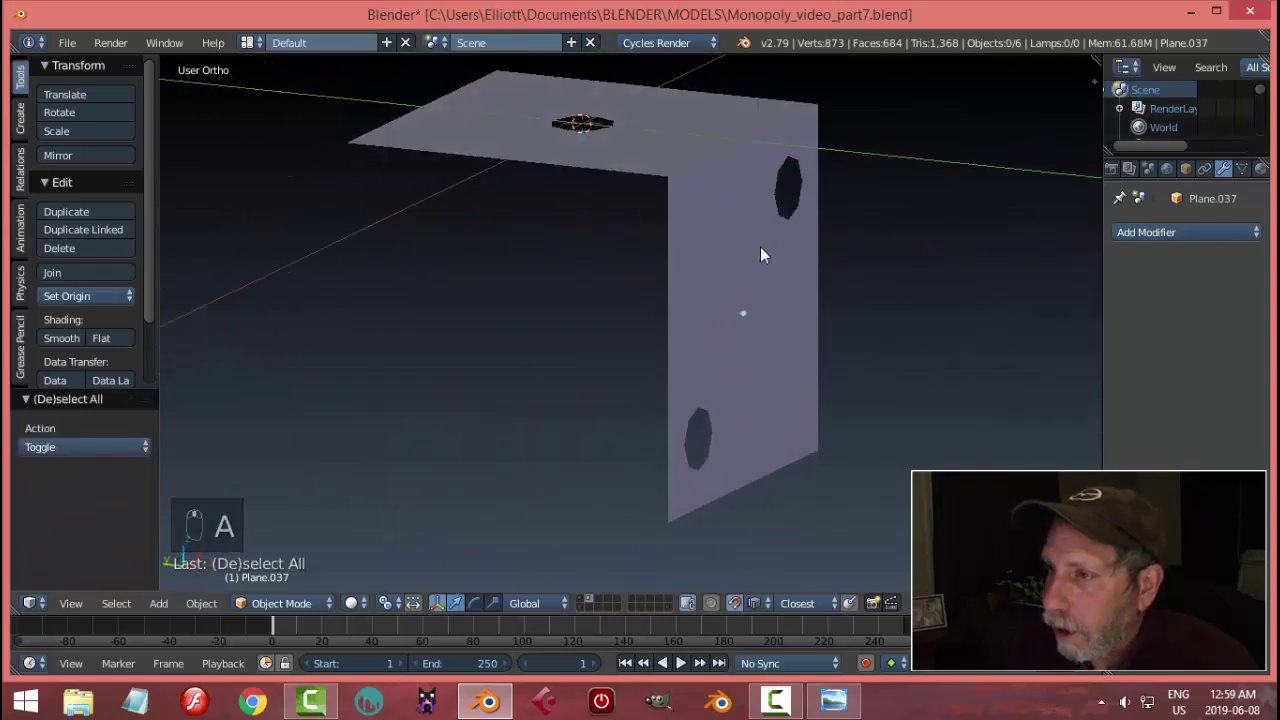
{"action": "left_click_drag", "start_coordinate": [567, 313], "coordinate": [516, 295]}
{"action": "middle_click", "coordinate": [519, 294]}
{"action": "left_click_drag", "start_coordinate": [677, 301], "coordinate": [783, 288]}
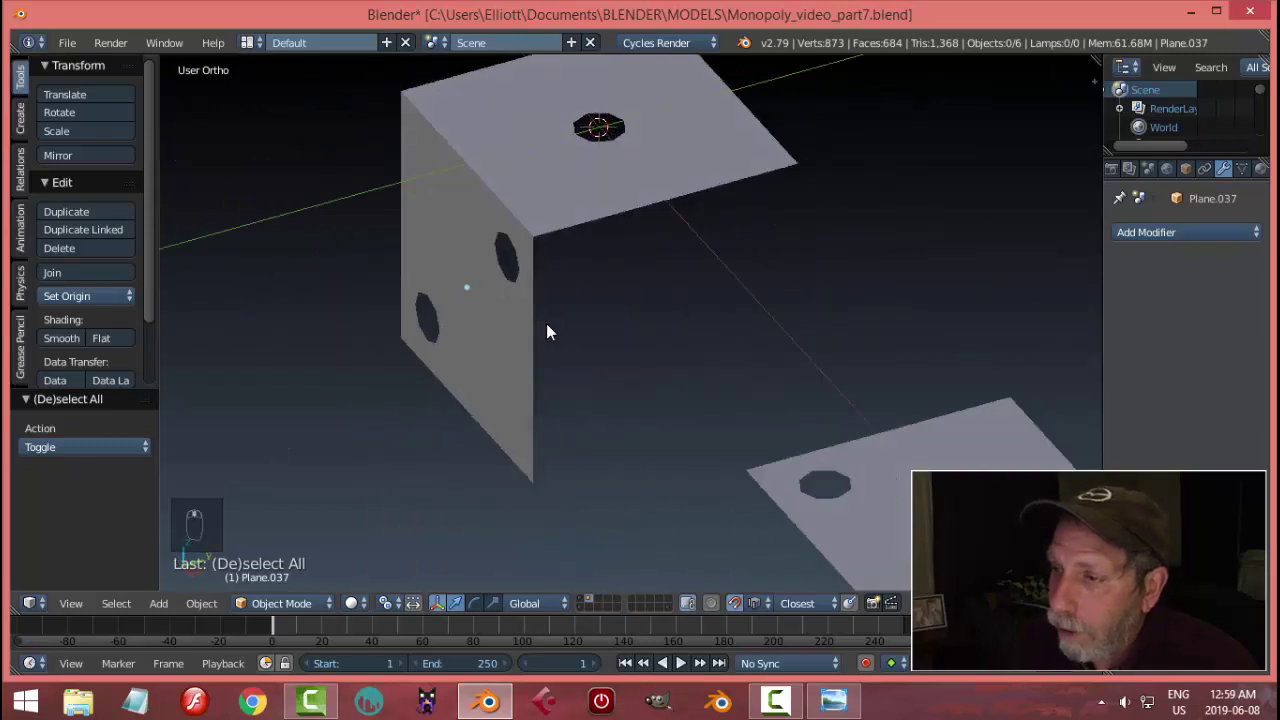
{"action": "left_click_drag", "start_coordinate": [705, 346], "coordinate": [657, 317]}
- Rotate the three-pip face 90° about Y and start moving it toward the die
{"action": "key", "text": "r"}
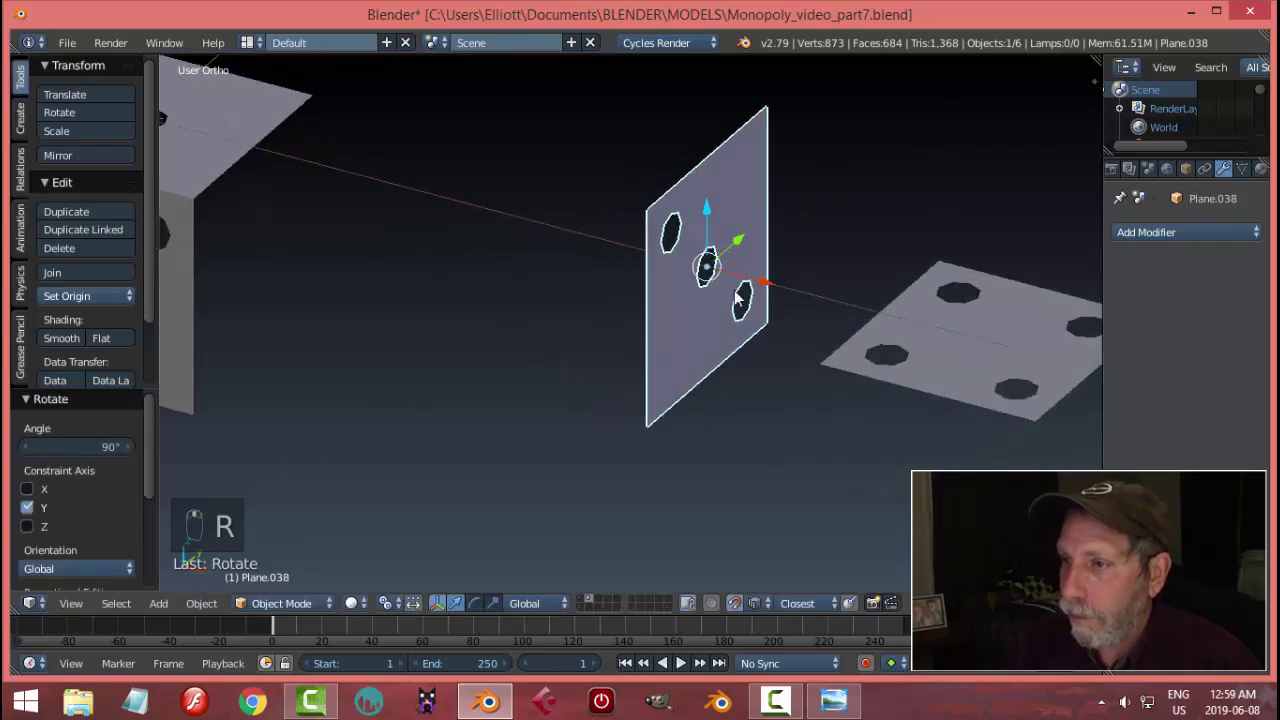
{"action": "left_click_drag", "start_coordinate": [746, 289], "coordinate": [397, 264]}
{"action": "left_click_drag", "start_coordinate": [397, 264], "coordinate": [418, 263]}
{"action": "left_click_drag", "start_coordinate": [222, 229], "coordinate": [228, 435]}
- Vertex-snap the three-pip face along one axis onto the top face's edge and confirm
{"action": "key", "text": "a"}
{"action": "left_click_drag", "start_coordinate": [367, 300], "coordinate": [453, 295]}
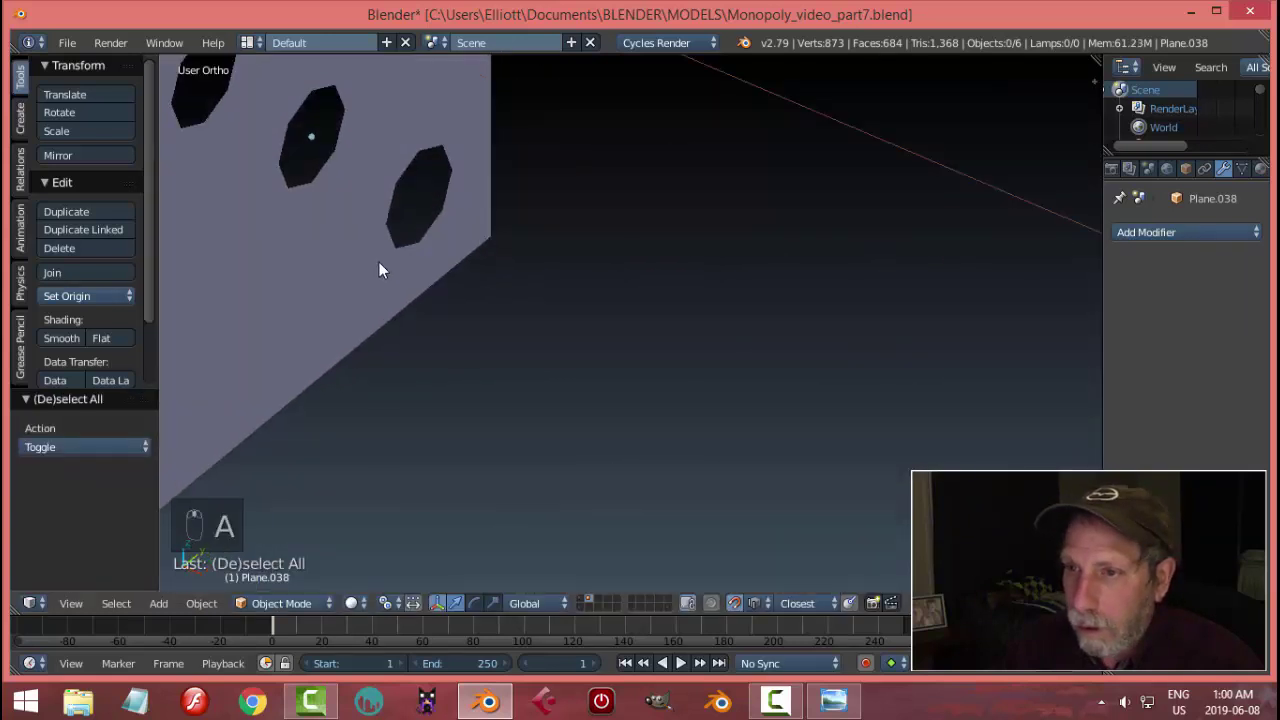
{"action": "left_click_drag", "start_coordinate": [536, 336], "coordinate": [609, 305]}
{"action": "left_click_drag", "start_coordinate": [609, 305], "coordinate": [568, 270]}
{"action": "middle_click", "coordinate": [568, 270]}
{"action": "key", "text": "a"}
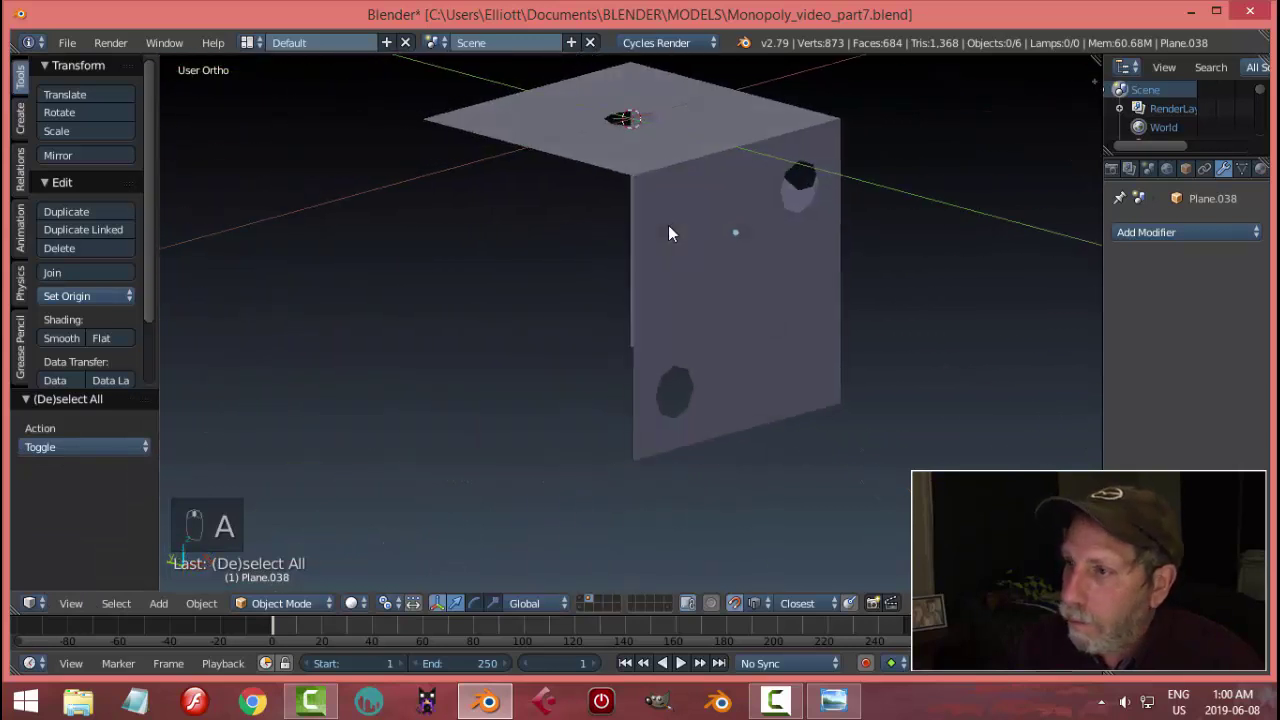
- Move the four-pip face toward the die and rotate it R X -90 to stand upright
{"action": "left_click_drag", "start_coordinate": [279, 257], "coordinate": [503, 269]}
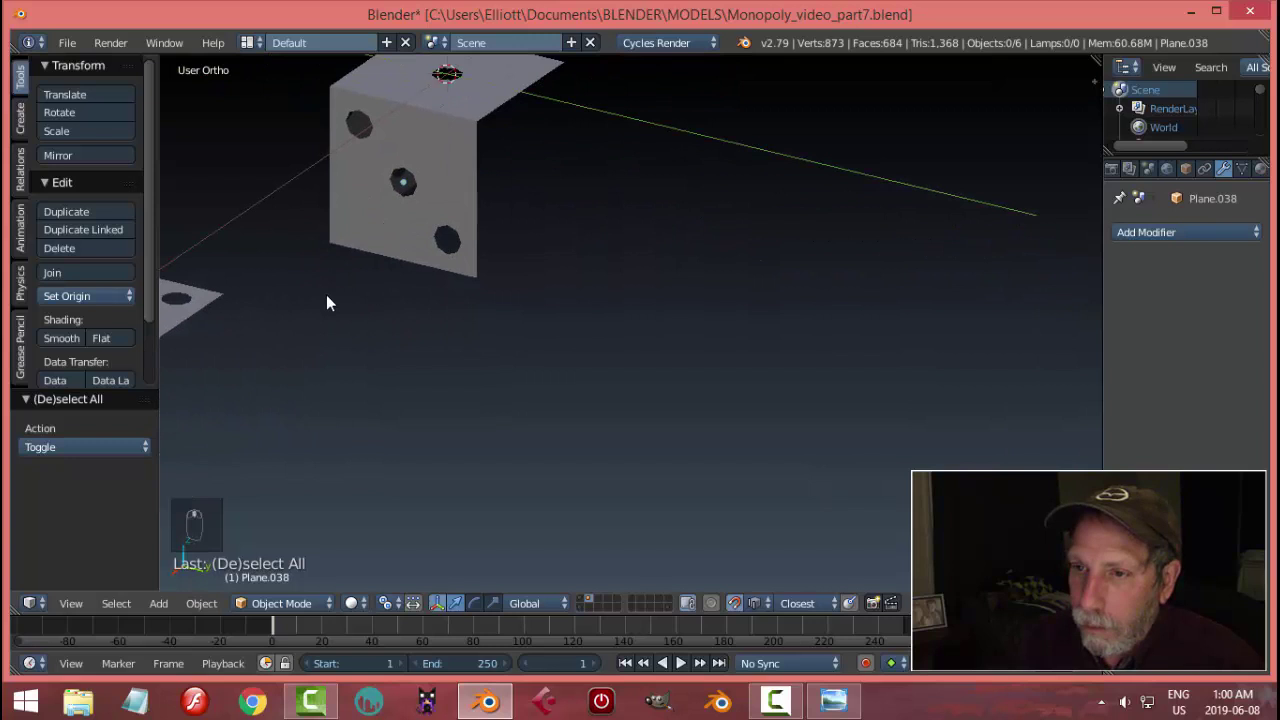
{"action": "left_click_drag", "start_coordinate": [279, 309], "coordinate": [308, 380]}
{"action": "left_click_drag", "start_coordinate": [308, 380], "coordinate": [394, 439]}
{"action": "left_click_drag", "start_coordinate": [394, 439], "coordinate": [266, 411]}
{"action": "left_click_drag", "start_coordinate": [394, 350], "coordinate": [549, 336]}
{"action": "left_click_drag", "start_coordinate": [549, 336], "coordinate": [553, 337]}
{"action": "key", "text": "r"}
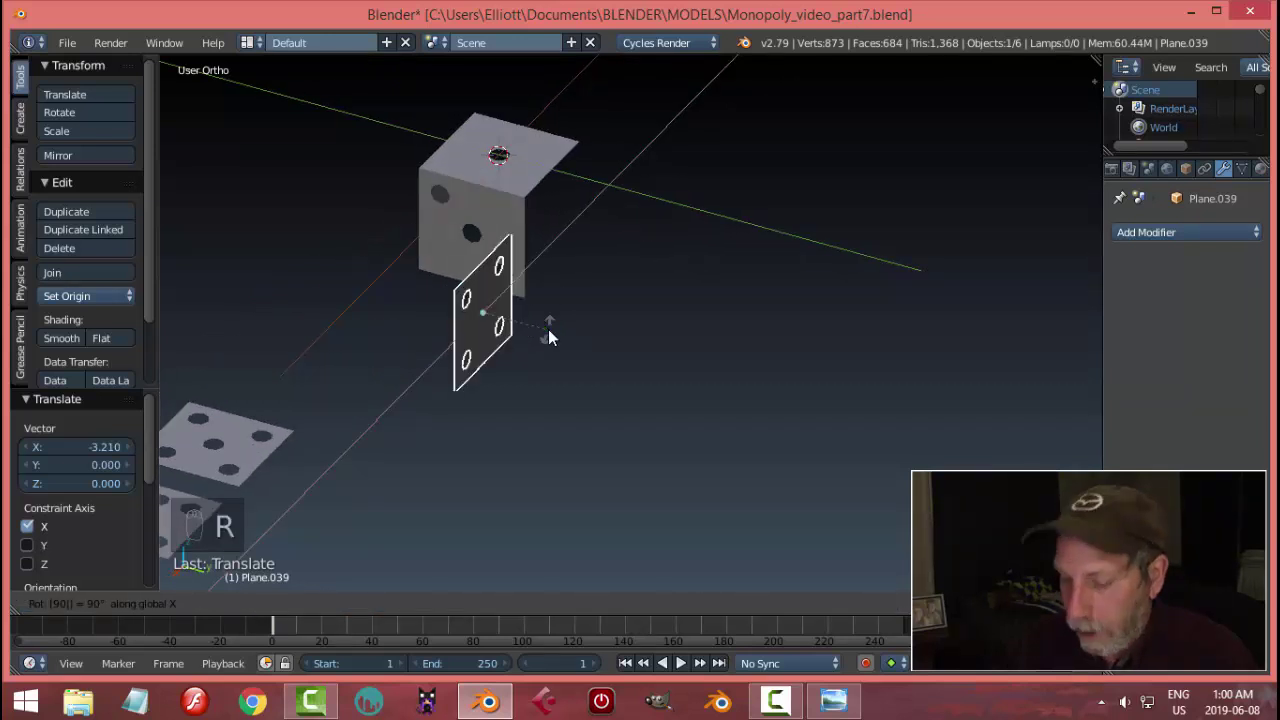
{"action": "middle_click", "coordinate": [539, 314]}
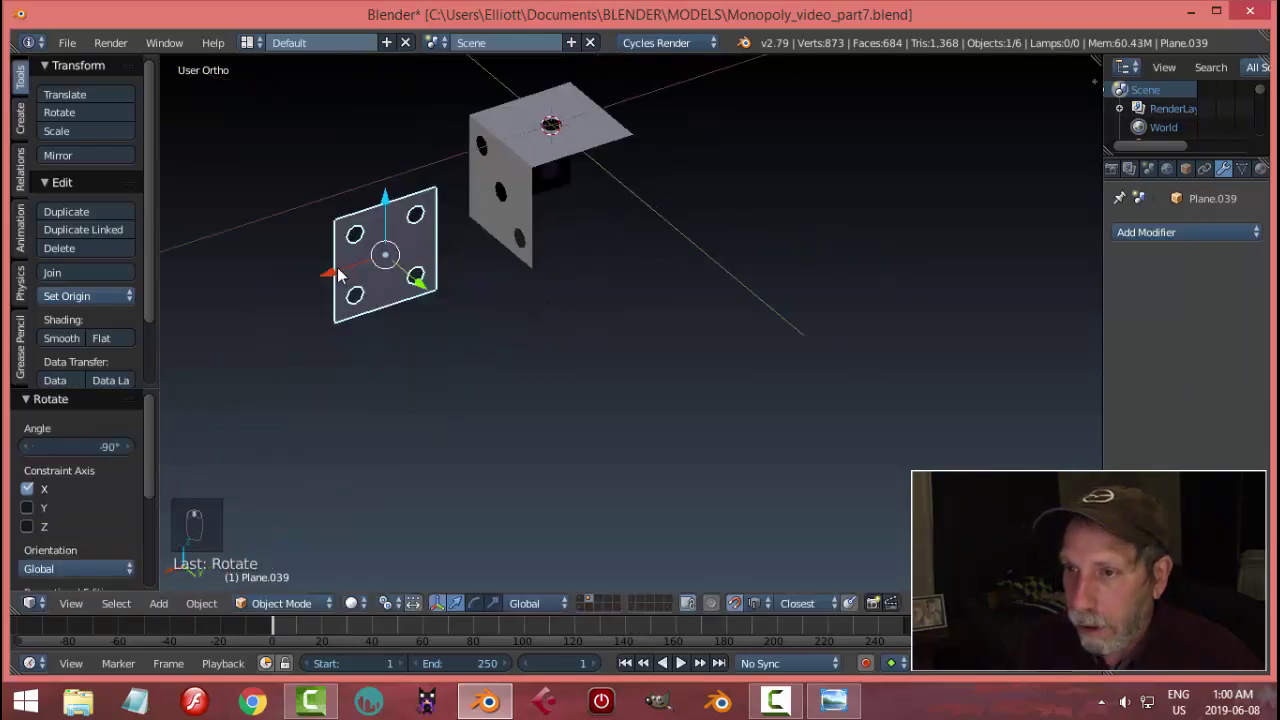
- Snap the four-pip face along X and Y against the die's edges as a third side
{"action": "left_click_drag", "start_coordinate": [342, 275], "coordinate": [676, 234]}
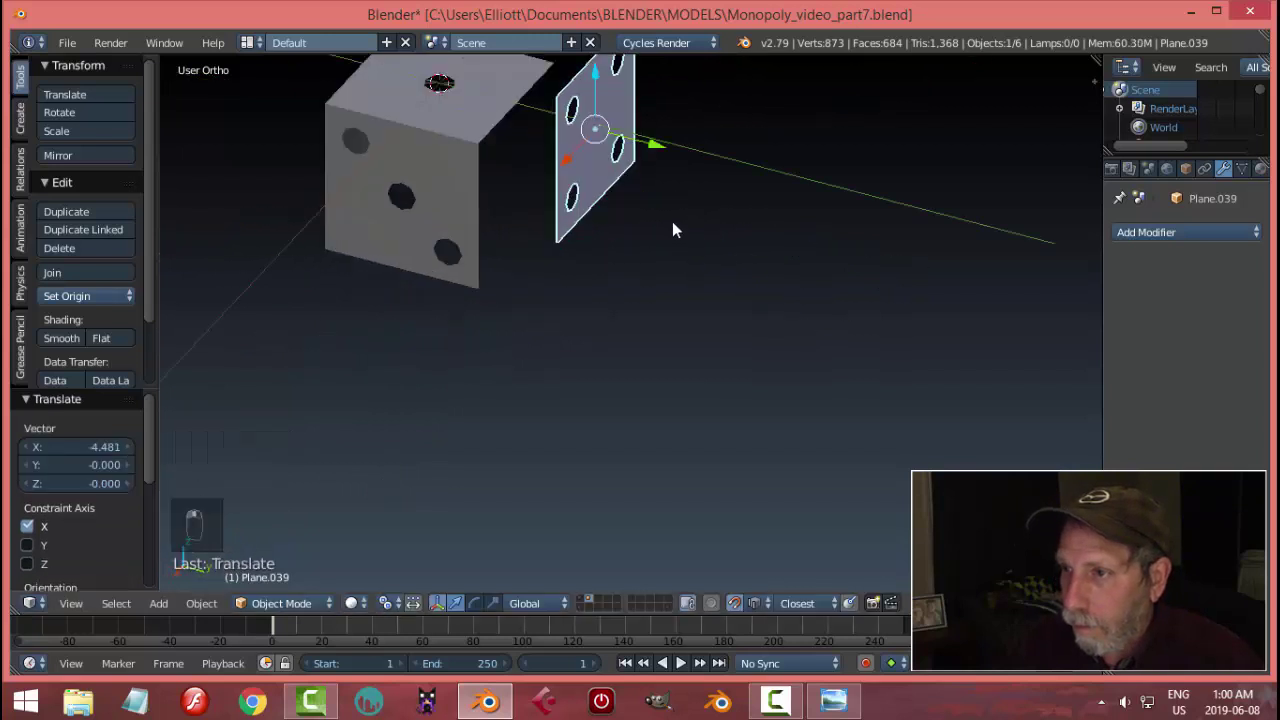
{"action": "left_click_drag", "start_coordinate": [649, 113], "coordinate": [511, 165]}
{"action": "left_click_drag", "start_coordinate": [511, 165], "coordinate": [522, 188]}
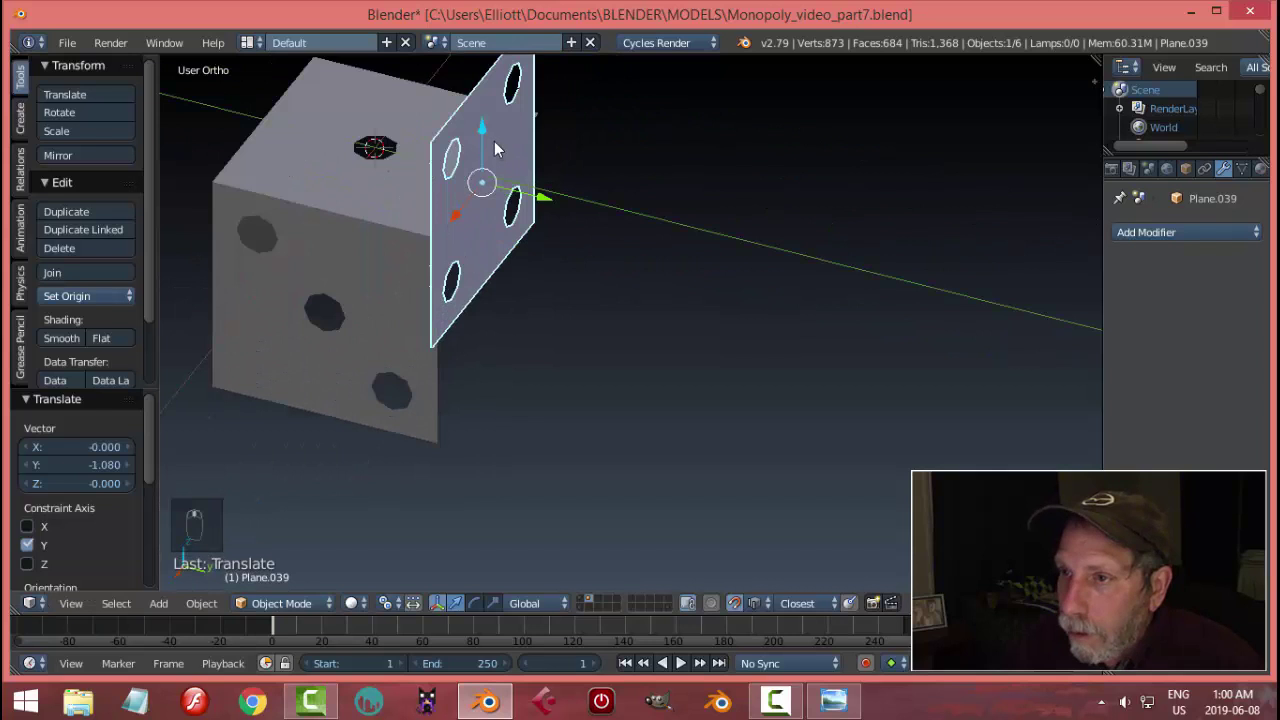
{"action": "left_click_drag", "start_coordinate": [486, 135], "coordinate": [506, 222]}
{"action": "left_click_drag", "start_coordinate": [506, 222], "coordinate": [563, 239]}
{"action": "left_click_drag", "start_coordinate": [458, 223], "coordinate": [442, 195]}
{"action": "left_click_drag", "start_coordinate": [442, 195], "coordinate": [518, 221]}
- Move the five-pip face next to the die and rotate it upright
{"action": "key", "text": "a"}
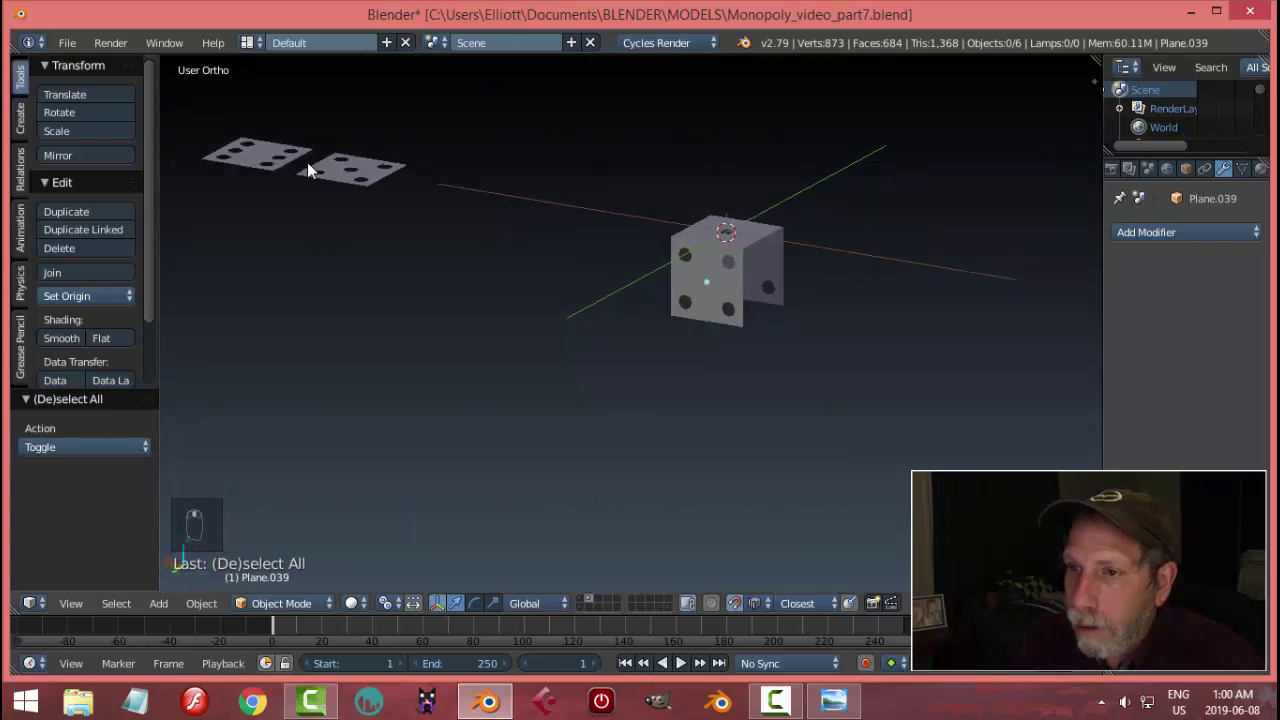
{"action": "left_click_drag", "start_coordinate": [400, 176], "coordinate": [858, 415]}
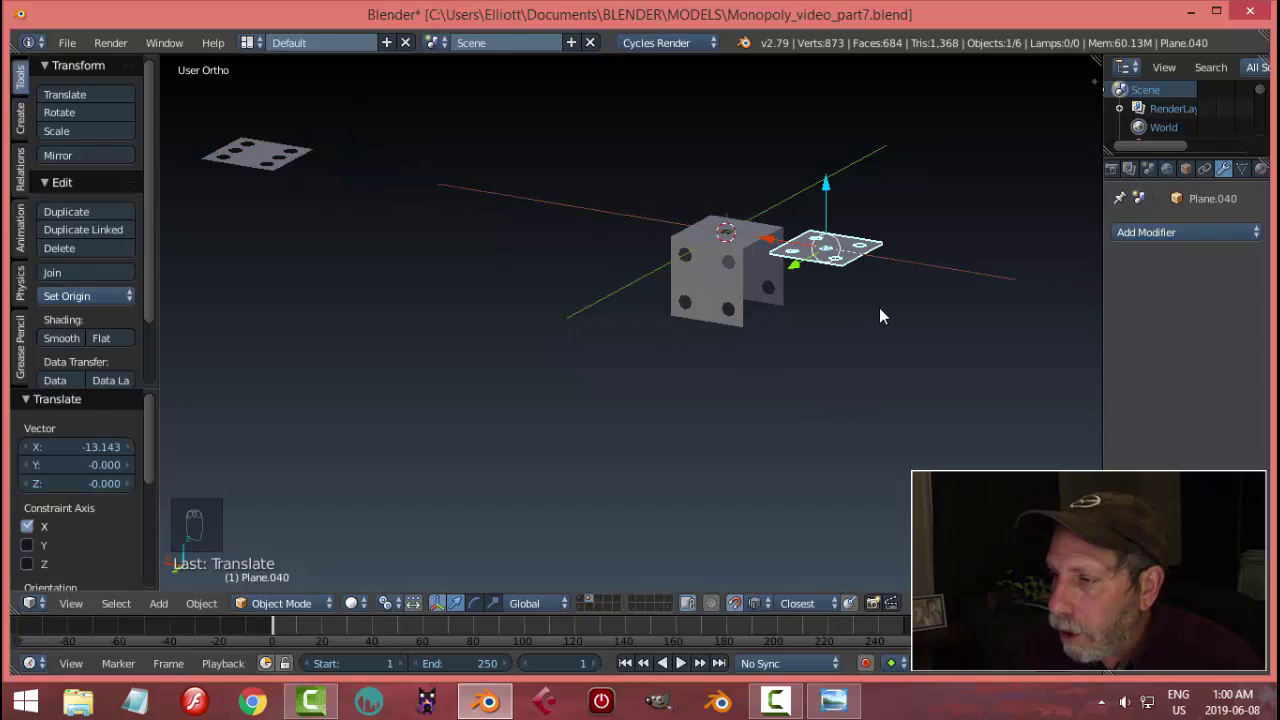
{"action": "left_click_drag", "start_coordinate": [819, 361], "coordinate": [873, 343]}
{"action": "key", "text": "r"}
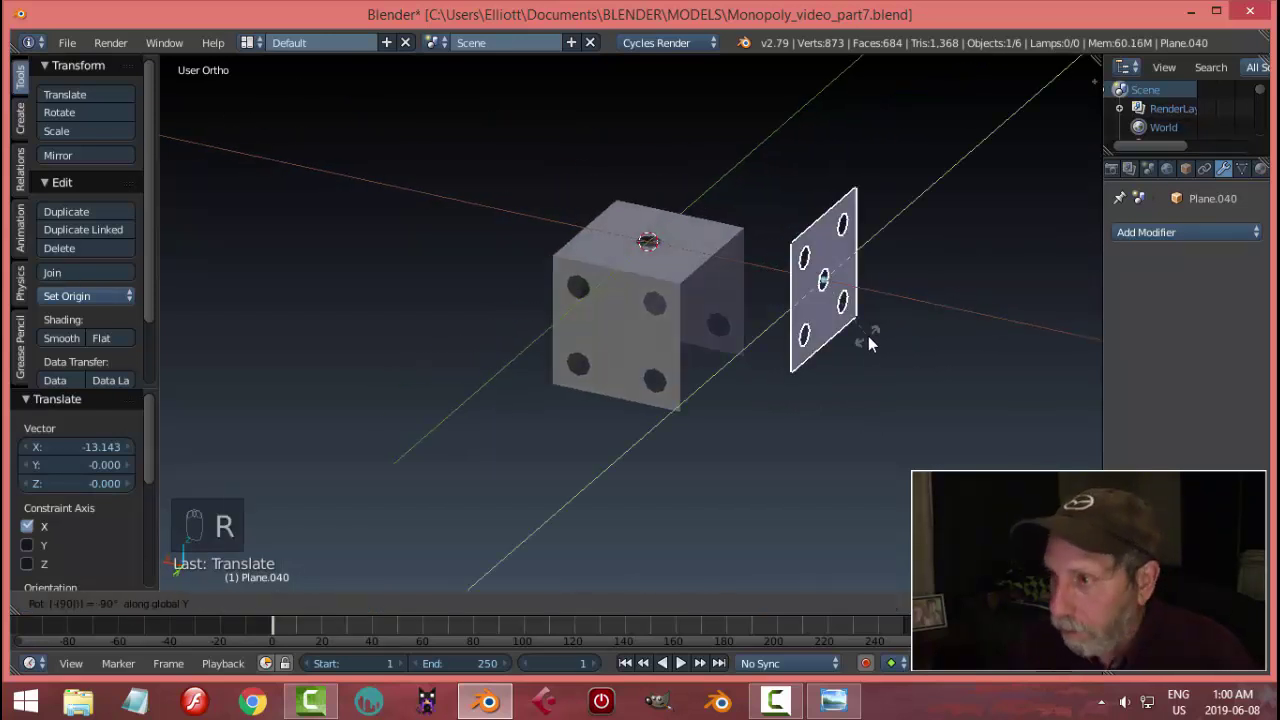
{"action": "left_click_drag", "start_coordinate": [872, 345], "coordinate": [775, 287]}
{"action": "left_click_drag", "start_coordinate": [760, 286], "coordinate": [836, 256]}
{"action": "middle_click", "coordinate": [836, 256]}
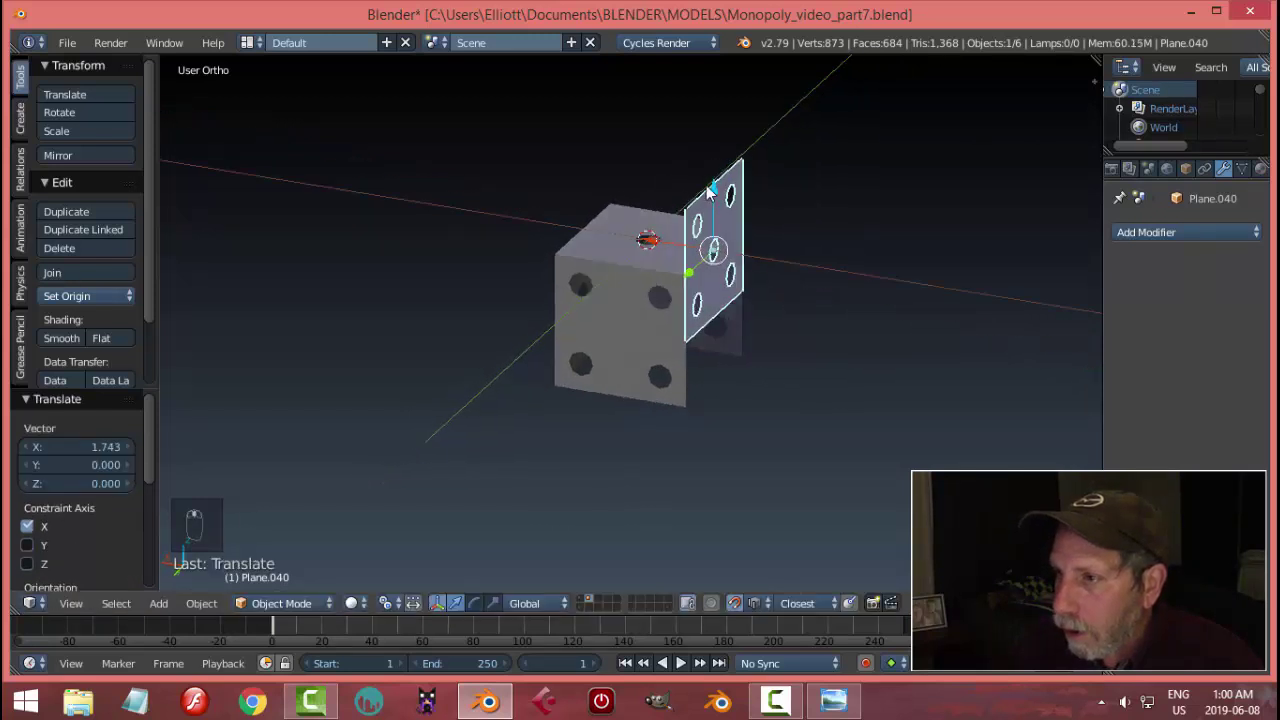
{"action": "middle_click", "coordinate": [711, 192]}
- Slide and raise the five-pip face until it snaps into place as the fourth side
{"action": "left_click_drag", "start_coordinate": [719, 198], "coordinate": [814, 275]}
{"action": "left_click_drag", "start_coordinate": [814, 275], "coordinate": [812, 250]}
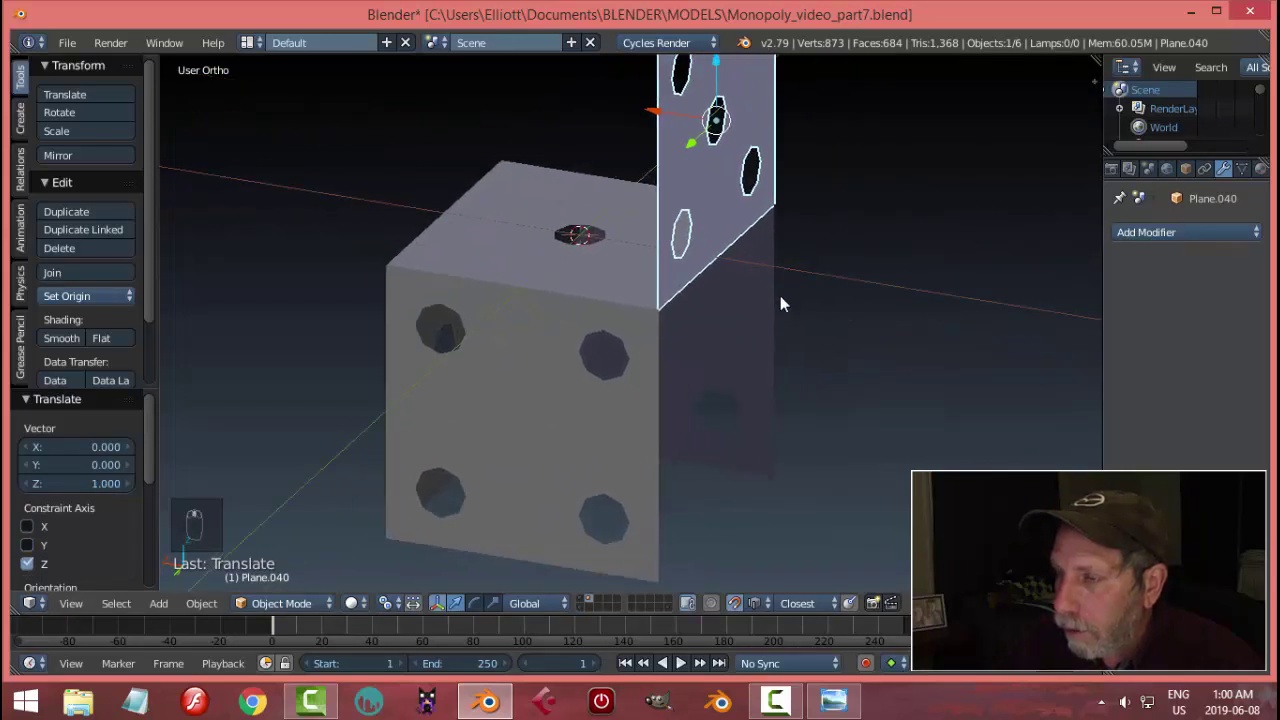
{"action": "left_click_drag", "start_coordinate": [670, 139], "coordinate": [677, 355]}
{"action": "left_click_drag", "start_coordinate": [677, 355], "coordinate": [758, 344]}
{"action": "left_click", "coordinate": [758, 344]}
{"action": "key", "text": "a"}
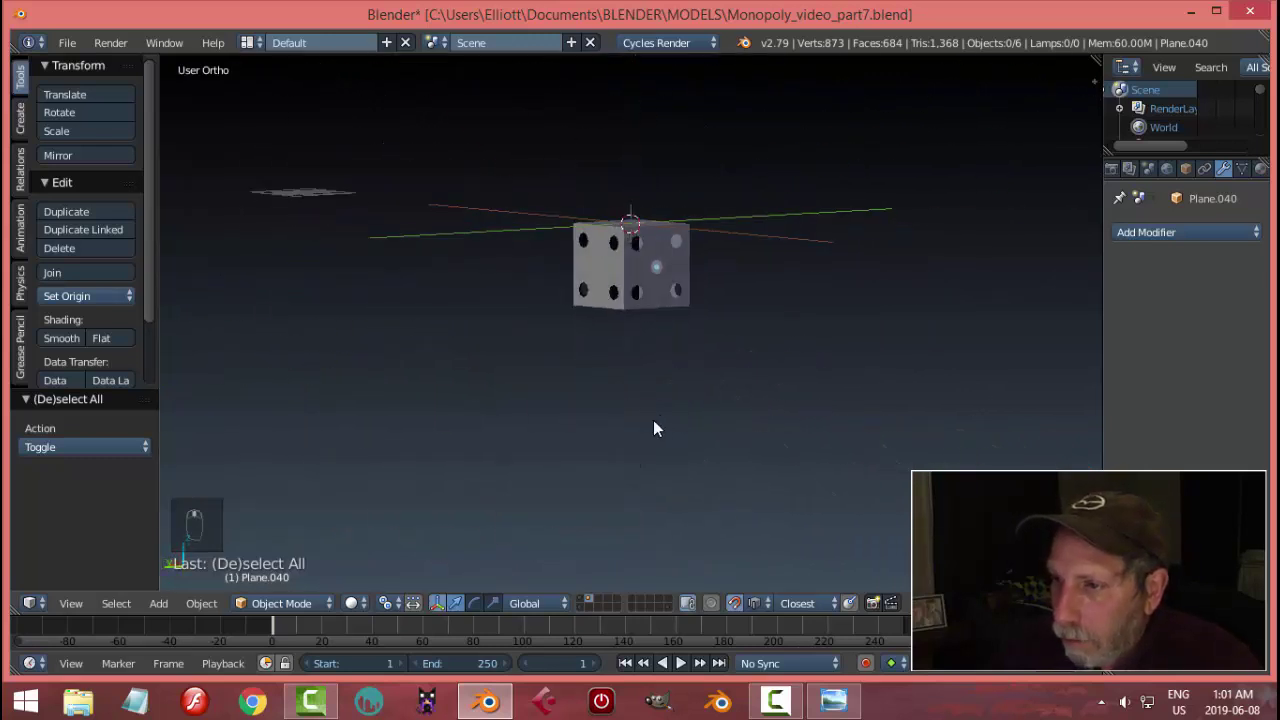
- Move the six-pip face under the die and flip it over with R Y 180
{"action": "left_click_drag", "start_coordinate": [316, 198], "coordinate": [365, 345]}
{"action": "left_click_drag", "start_coordinate": [365, 345], "coordinate": [711, 393]}
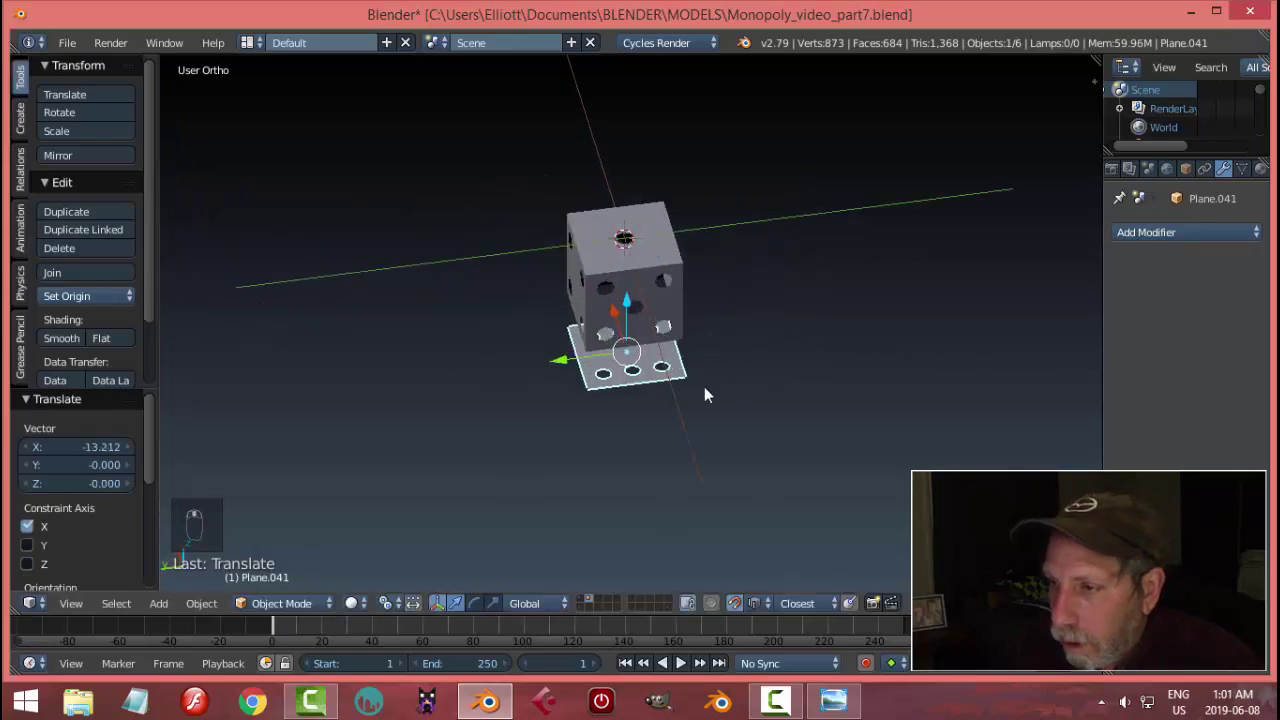
{"action": "key", "text": "r"}
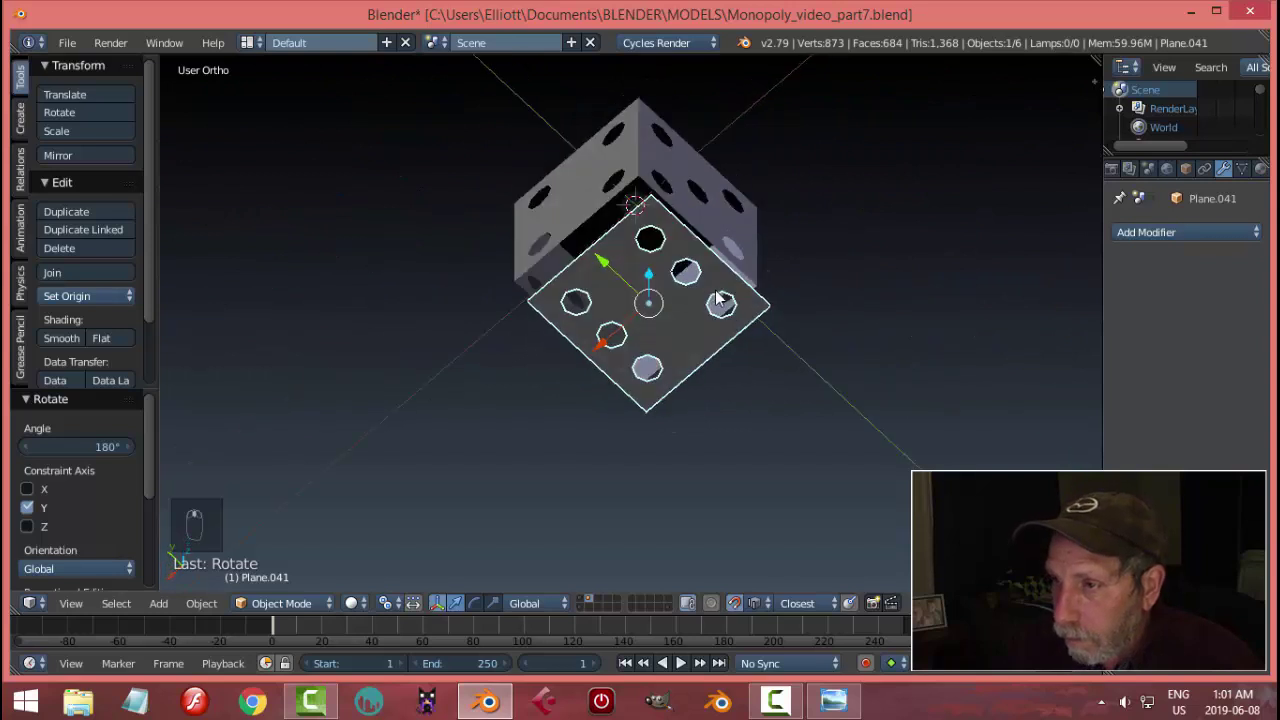
{"action": "left_click_drag", "start_coordinate": [606, 280], "coordinate": [612, 320]}
{"action": "left_click", "coordinate": [612, 320]}
- Snap the six-pip face into the bottom gap so the cube is fully closed
{"action": "left_click_drag", "start_coordinate": [688, 336], "coordinate": [666, 290]}
{"action": "left_click_drag", "start_coordinate": [666, 290], "coordinate": [664, 308]}
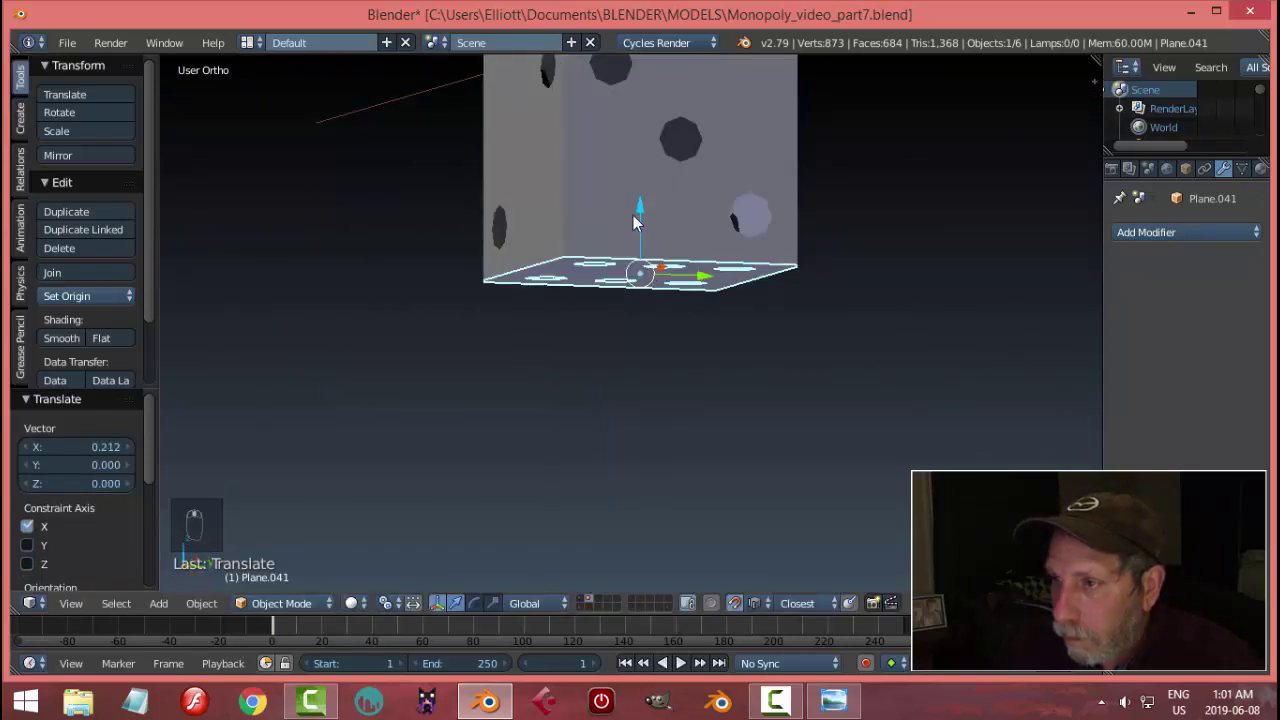
{"action": "left_click_drag", "start_coordinate": [641, 217], "coordinate": [620, 265]}
{"action": "left_click_drag", "start_coordinate": [620, 265], "coordinate": [575, 326]}
{"action": "key", "text": "a"}
{"action": "left_click_drag", "start_coordinate": [575, 326], "coordinate": [569, 286]}
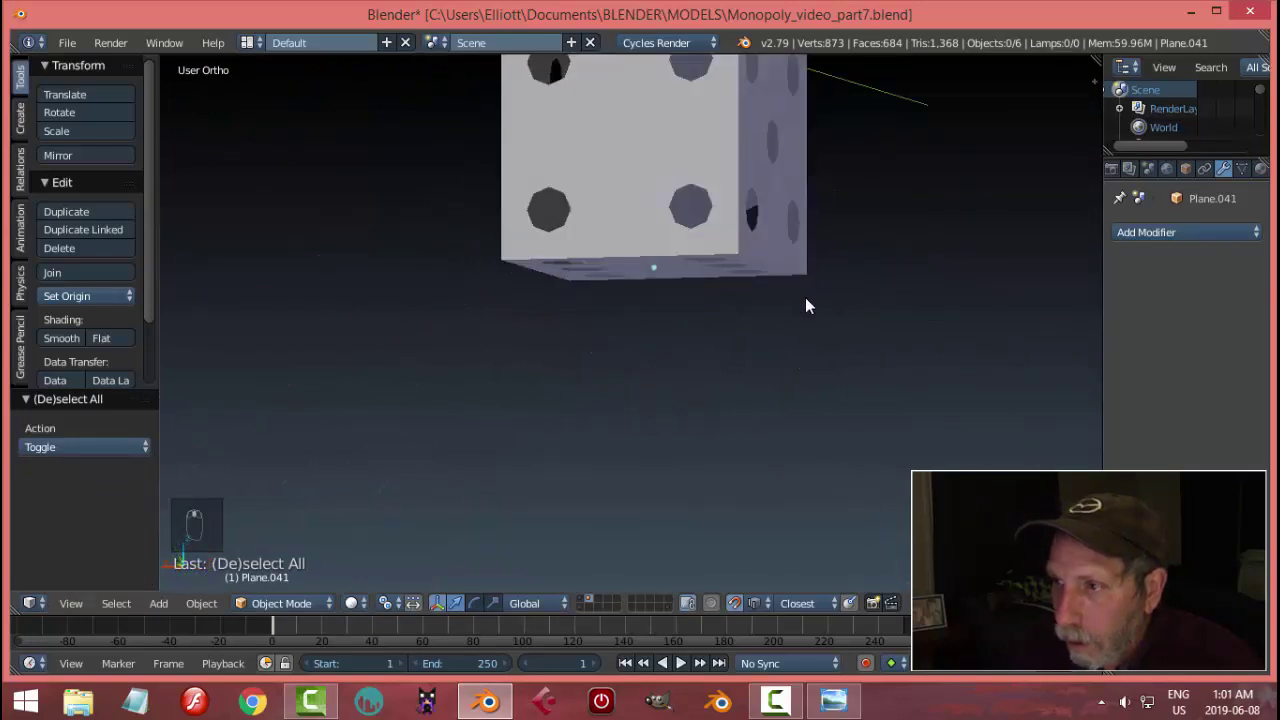
- Inspect the closed die from all sides, select all six planes and join them with Ctrl+J
{"action": "left_click_drag", "start_coordinate": [767, 372], "coordinate": [579, 335]}
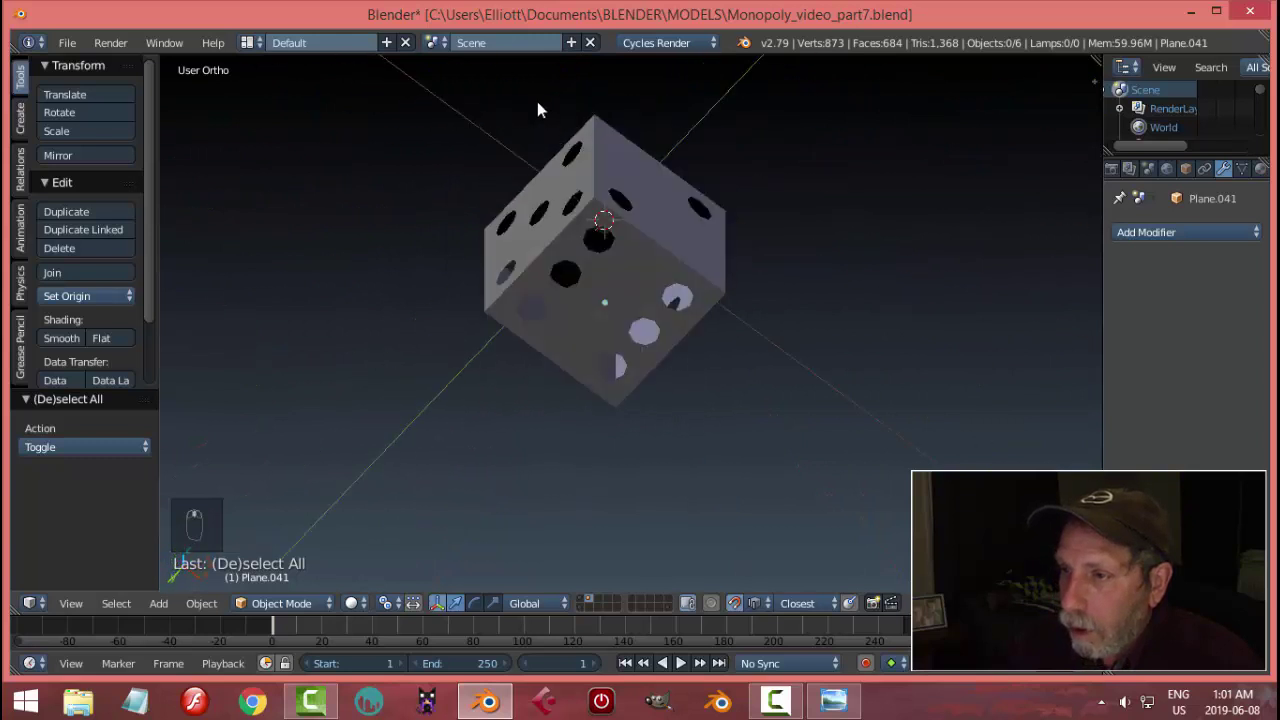
{"action": "left_click_drag", "start_coordinate": [423, 198], "coordinate": [622, 255]}
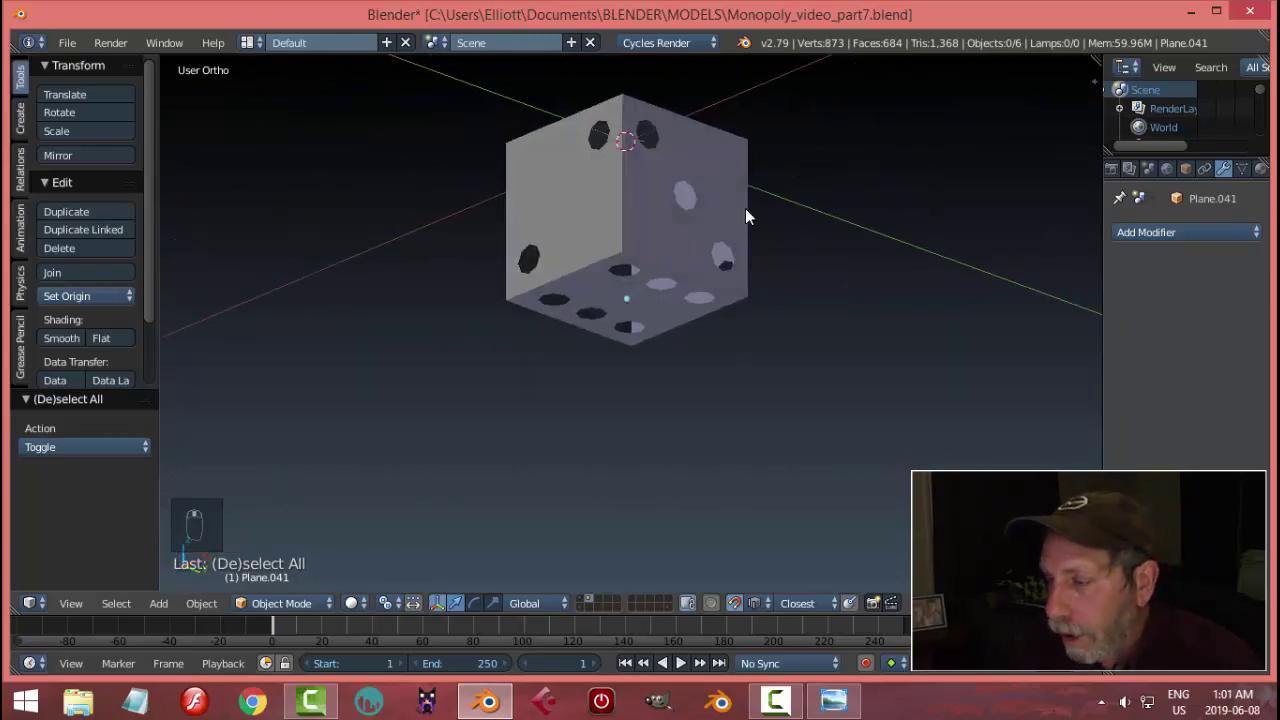
{"action": "left_click_drag", "start_coordinate": [786, 268], "coordinate": [617, 348]}
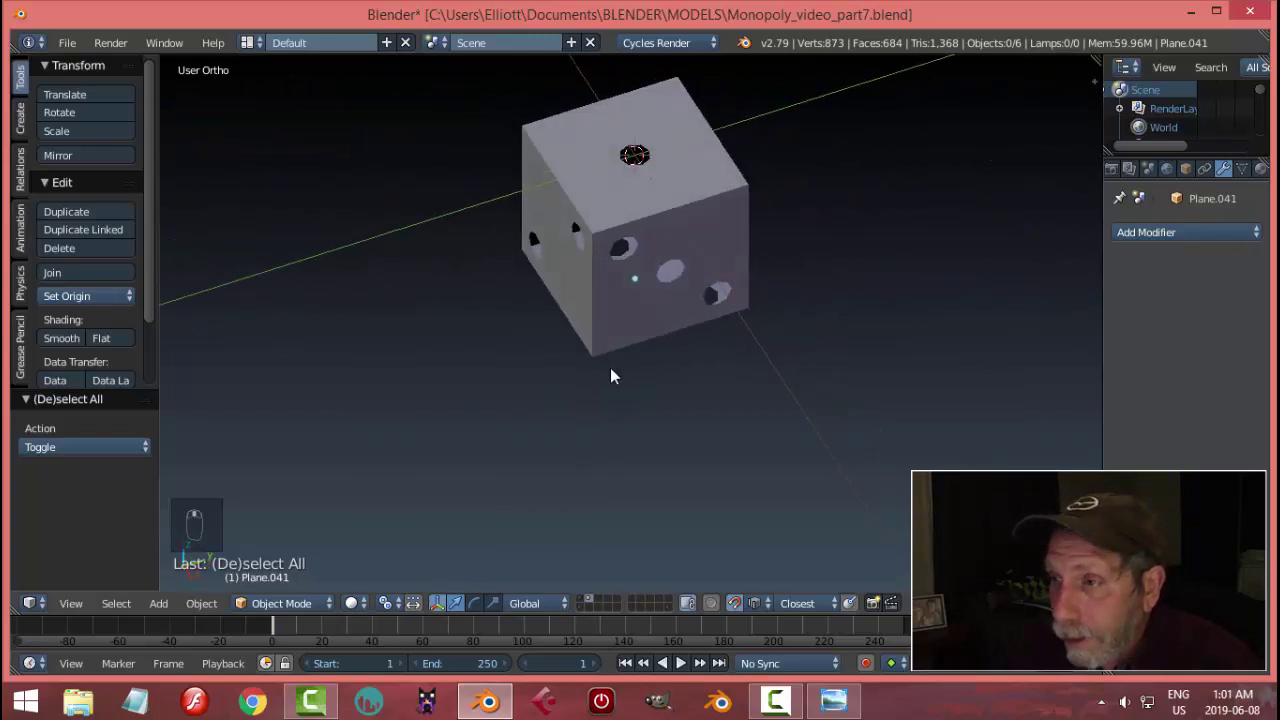
{"action": "left_click_drag", "start_coordinate": [619, 321], "coordinate": [742, 612]}
{"action": "left_click_drag", "start_coordinate": [742, 612], "coordinate": [712, 469]}
{"action": "key", "text": "a"}
{"action": "key", "text": "ctrl+j"}
- Select all vertices and Remove Doubles, merging 124 duplicates along the seams
{"action": "key", "text": "Tab"}
{"action": "key", "text": "a"}
{"action": "key", "text": "w"}
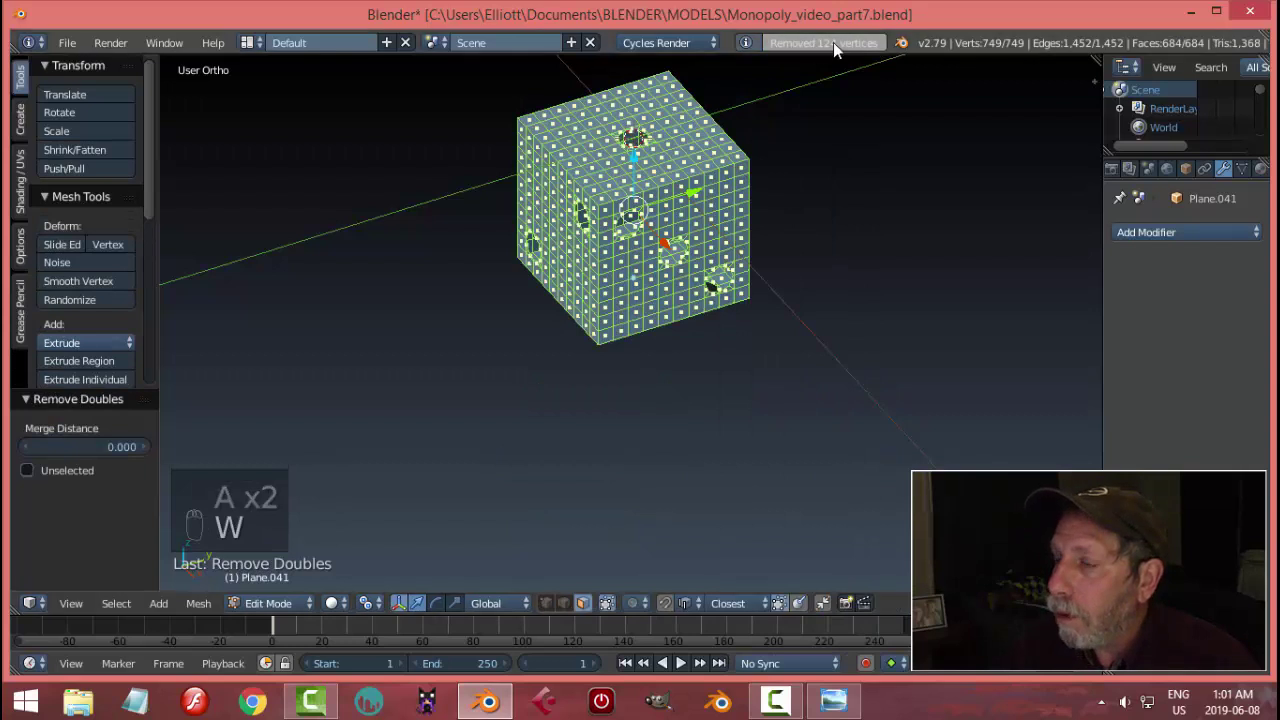
{"action": "key", "text": "a"}
{"action": "key", "text": "ctrl+Tab"}
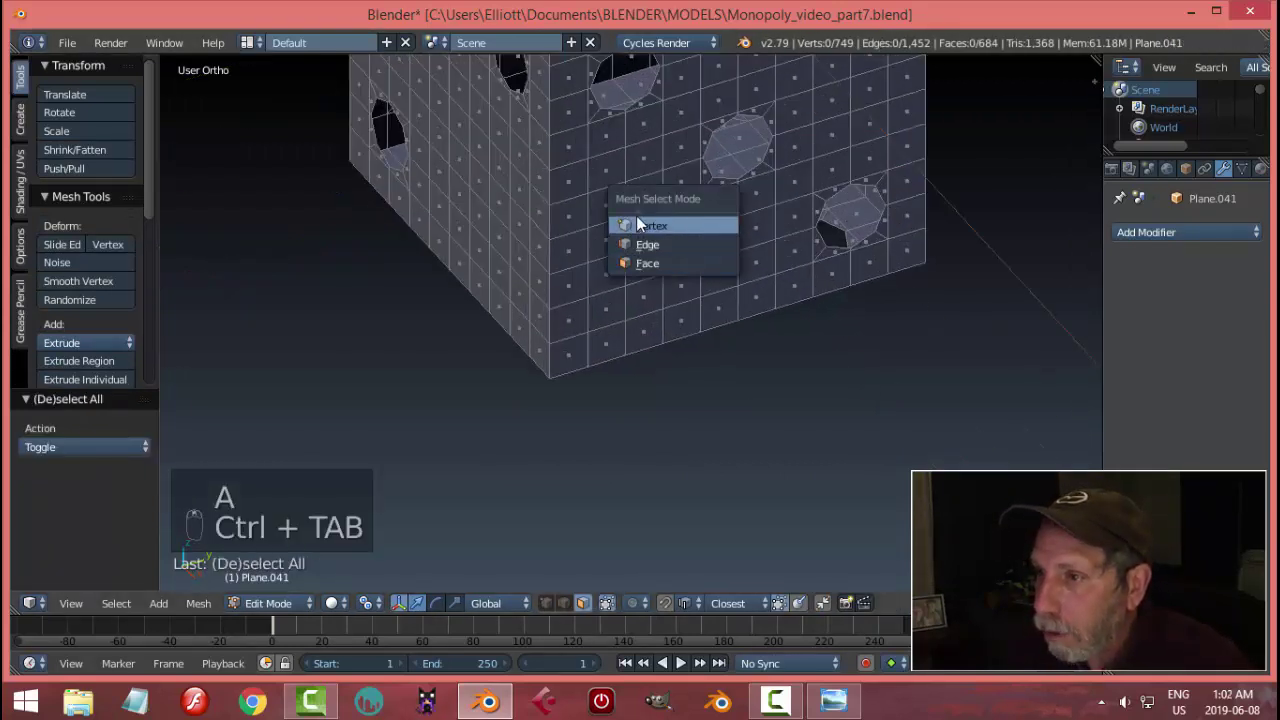
{"action": "left_click_drag", "start_coordinate": [562, 168], "coordinate": [683, 274]}
{"action": "key", "text": "ctrl+z"}
- Add a Subdivision Surface modifier with viewport level 2 and return to Edit Mode
{"action": "key", "text": "a"}
{"action": "key", "text": "Tab"}
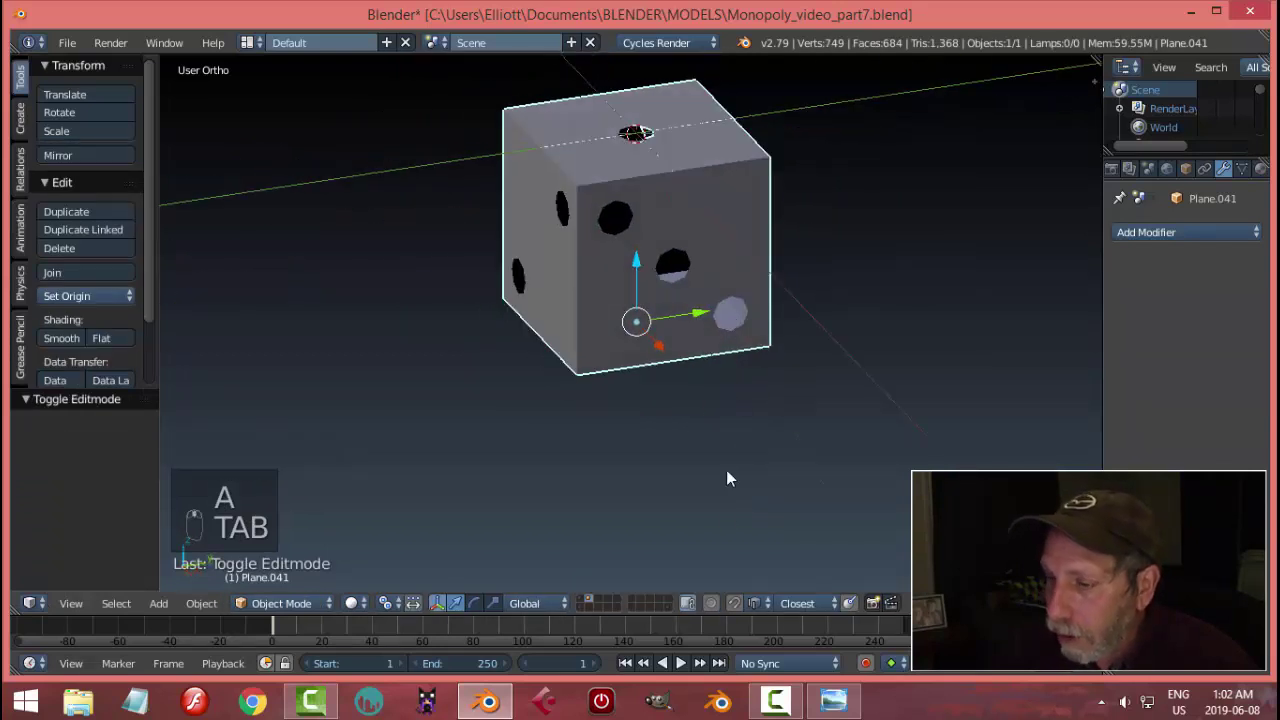
{"action": "left_click_drag", "start_coordinate": [1156, 239], "coordinate": [651, 297]}
{"action": "left_click_drag", "start_coordinate": [651, 297], "coordinate": [739, 202]}
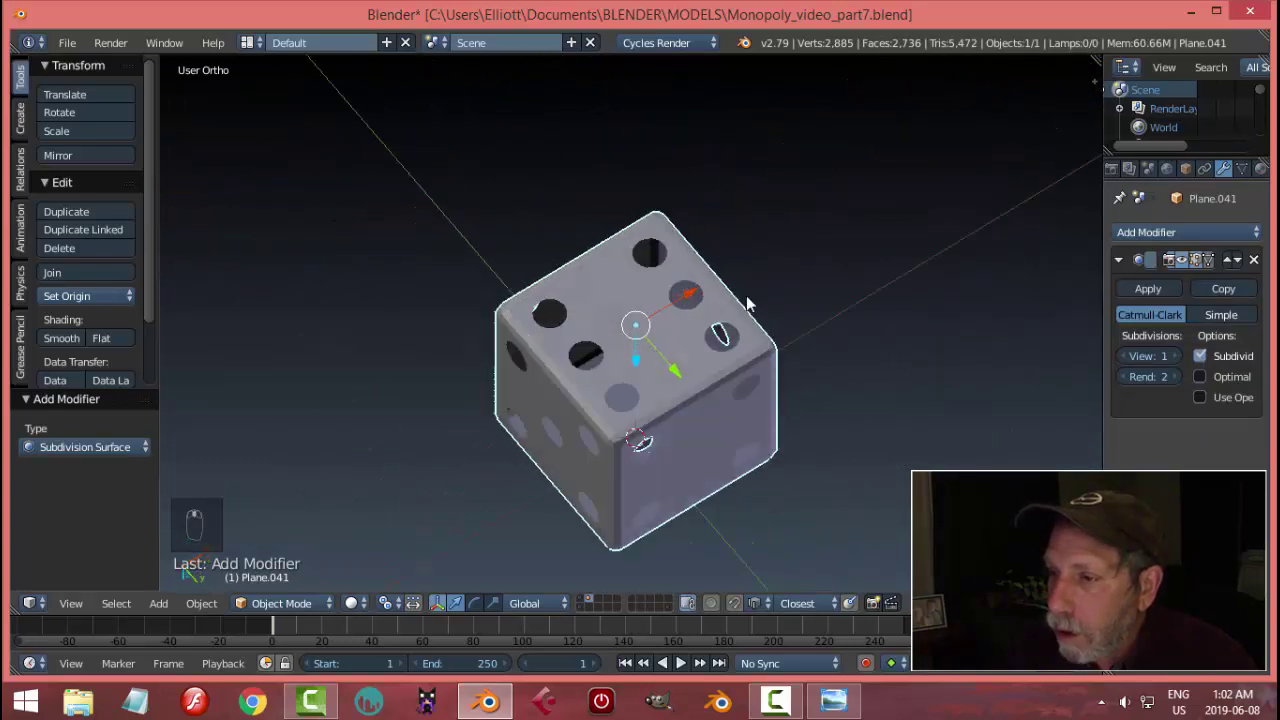
{"action": "left_click_drag", "start_coordinate": [1180, 364], "coordinate": [788, 365]}
{"action": "left_click_drag", "start_coordinate": [788, 365], "coordinate": [701, 229]}
{"action": "left_click_drag", "start_coordinate": [701, 229], "coordinate": [822, 401]}
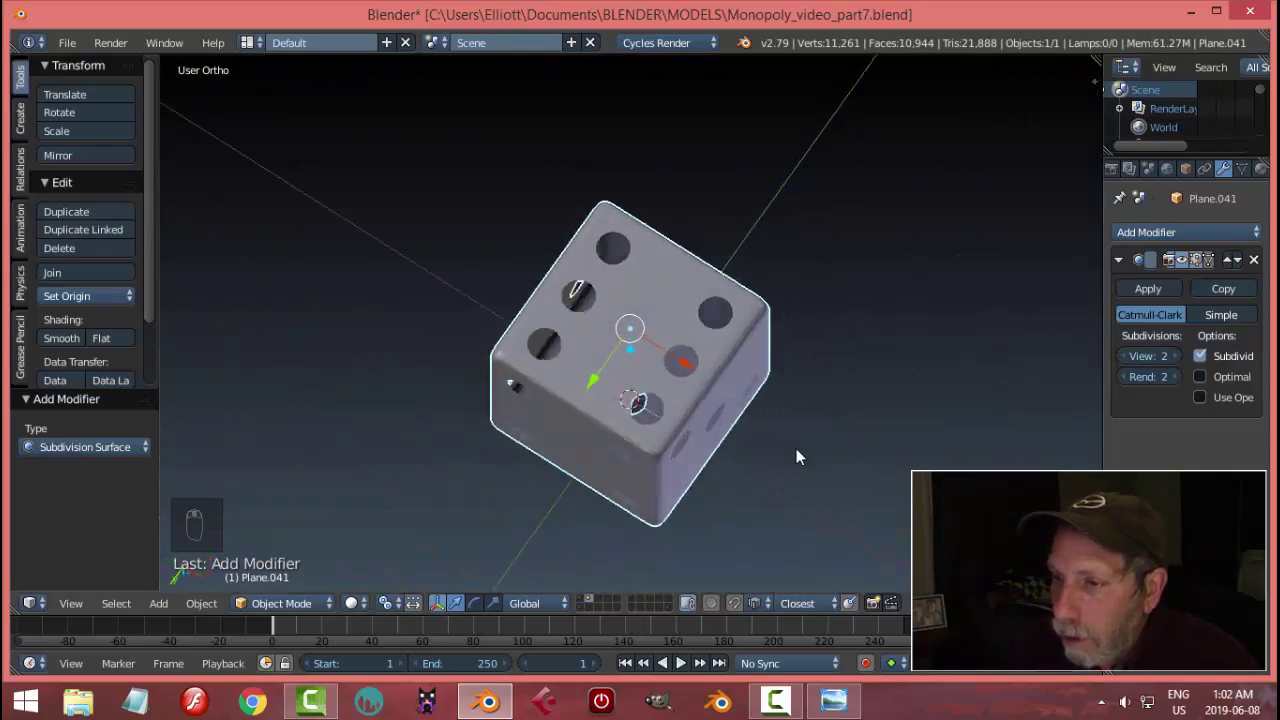
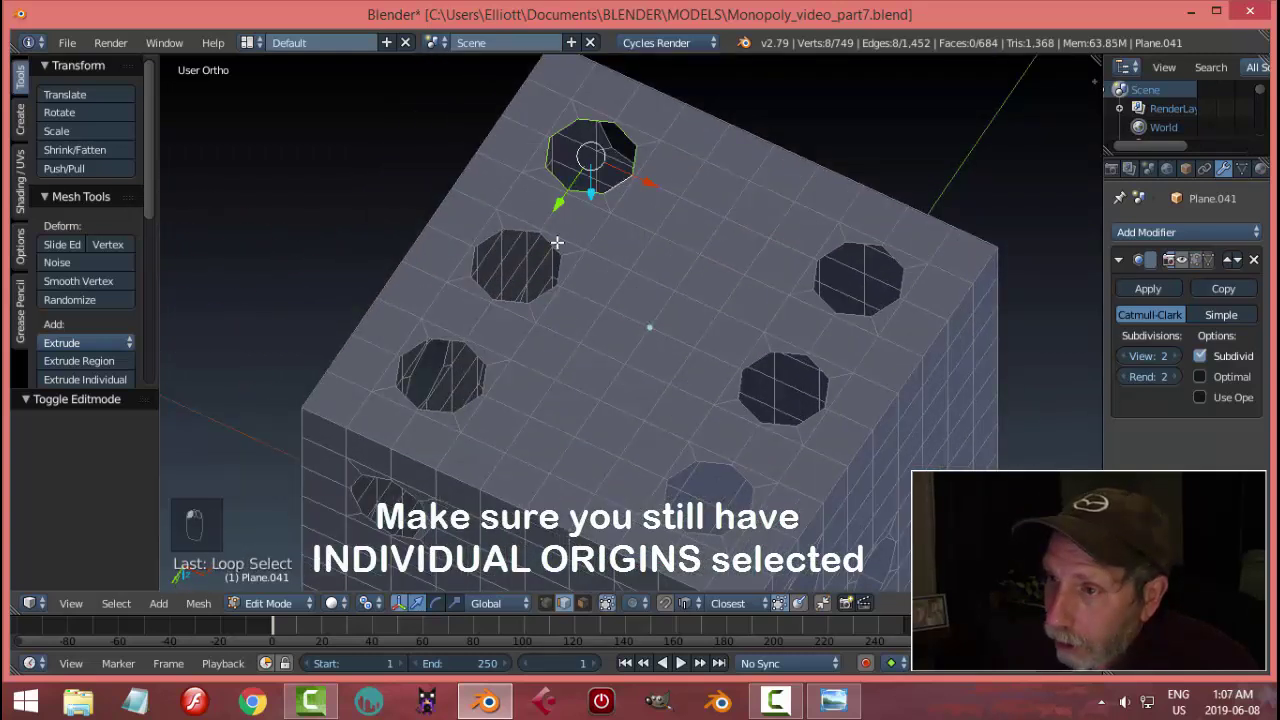
- Extrude the six top-face hole rims, push them 0.2 down along Z and scale them to 0.3 into cone pits
{"action": "key", "text": "ctrl+z"}
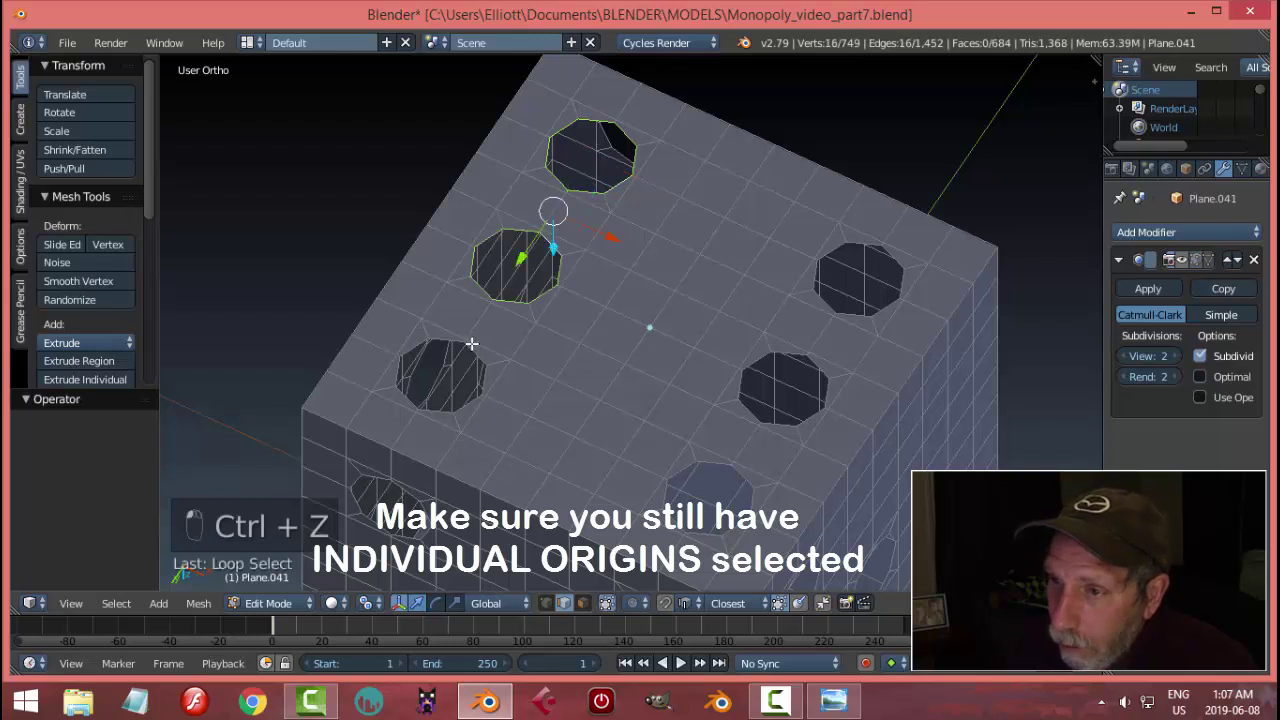
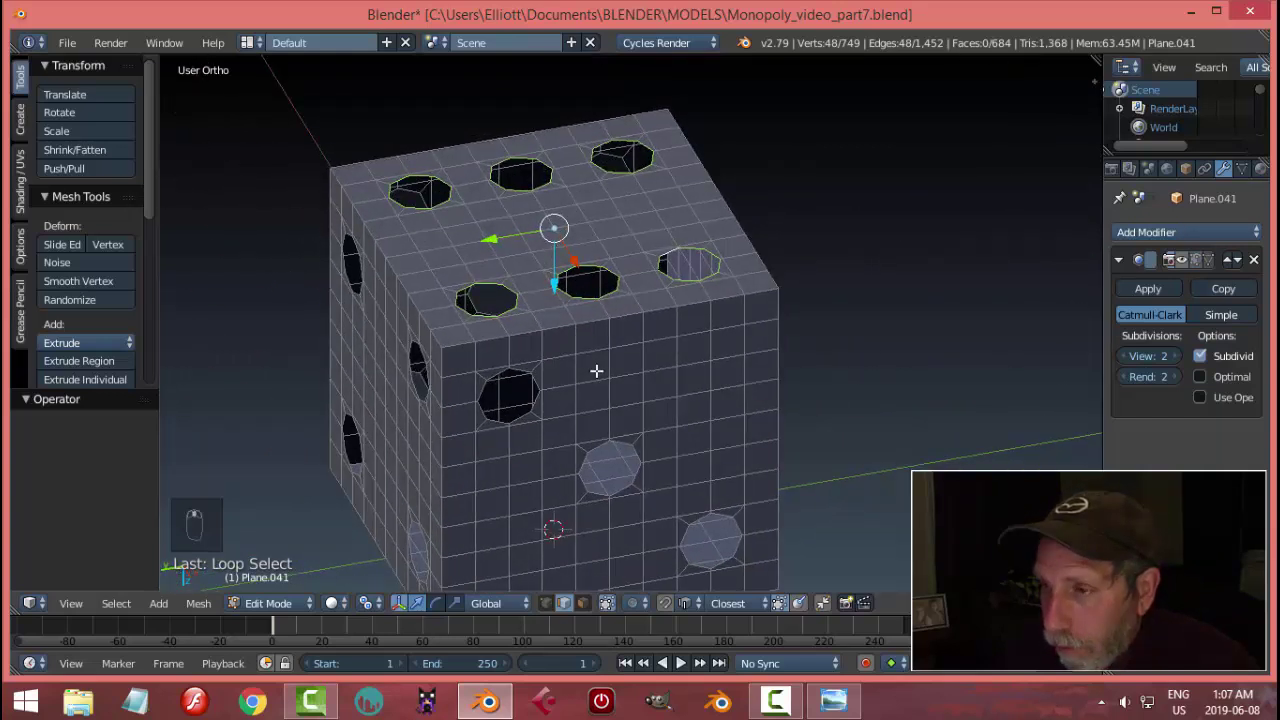
{"action": "key", "text": "e"}
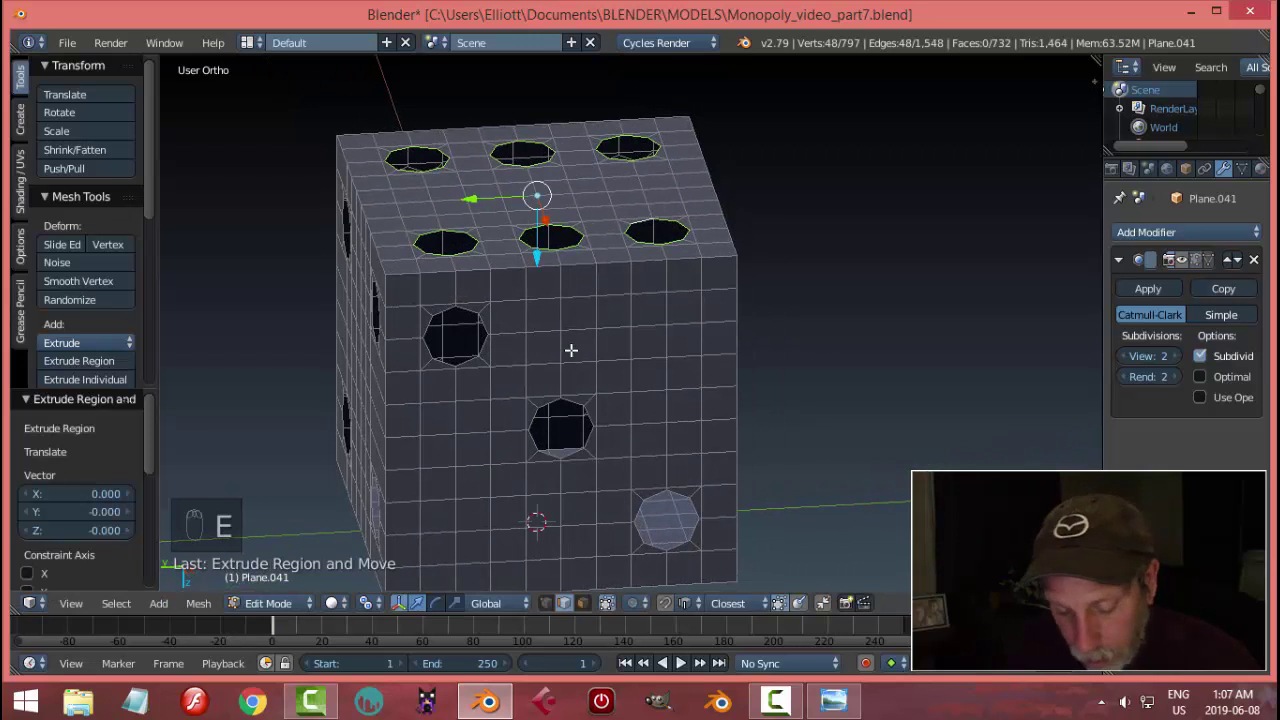
{"action": "key", "text": "g"}
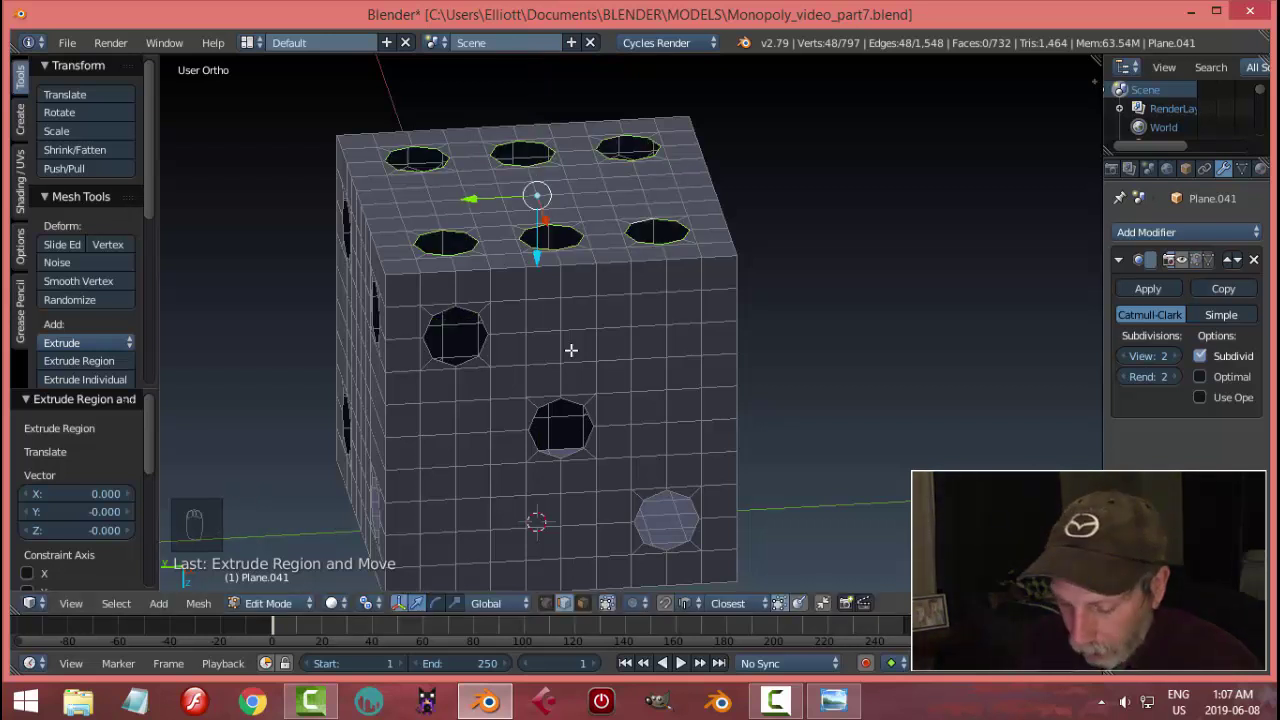
{"action": "key", "text": "g"}
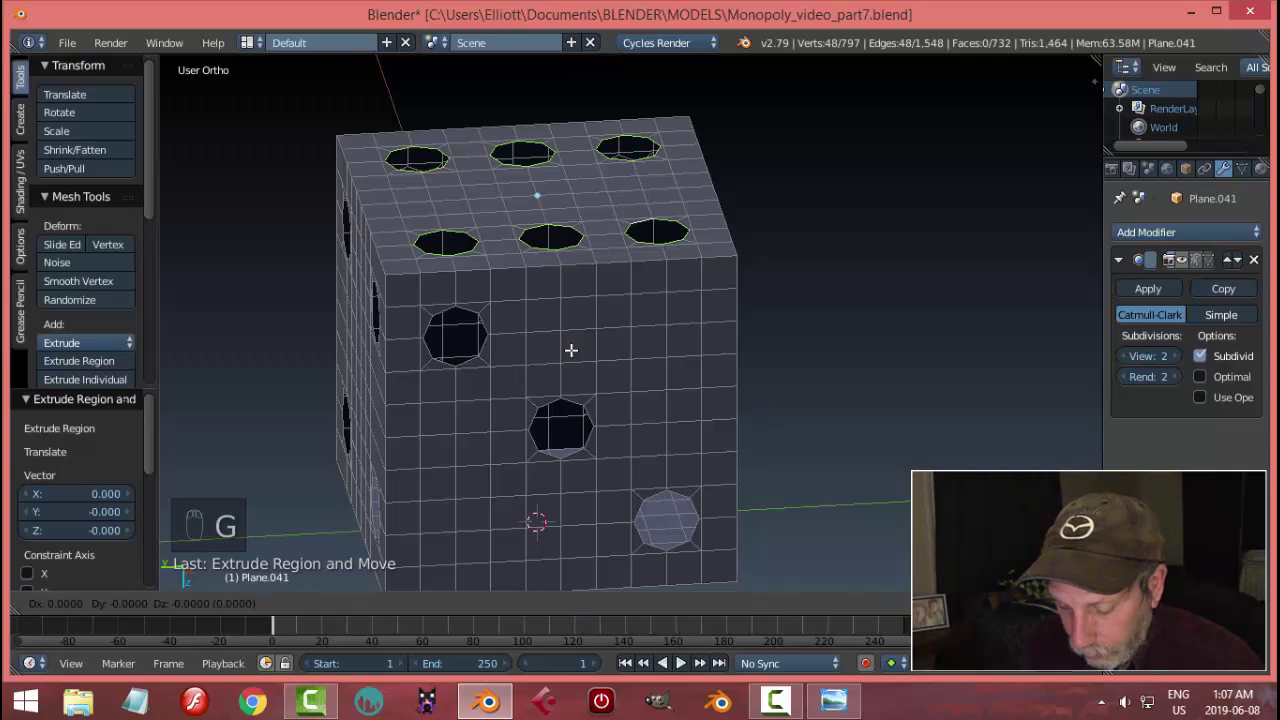
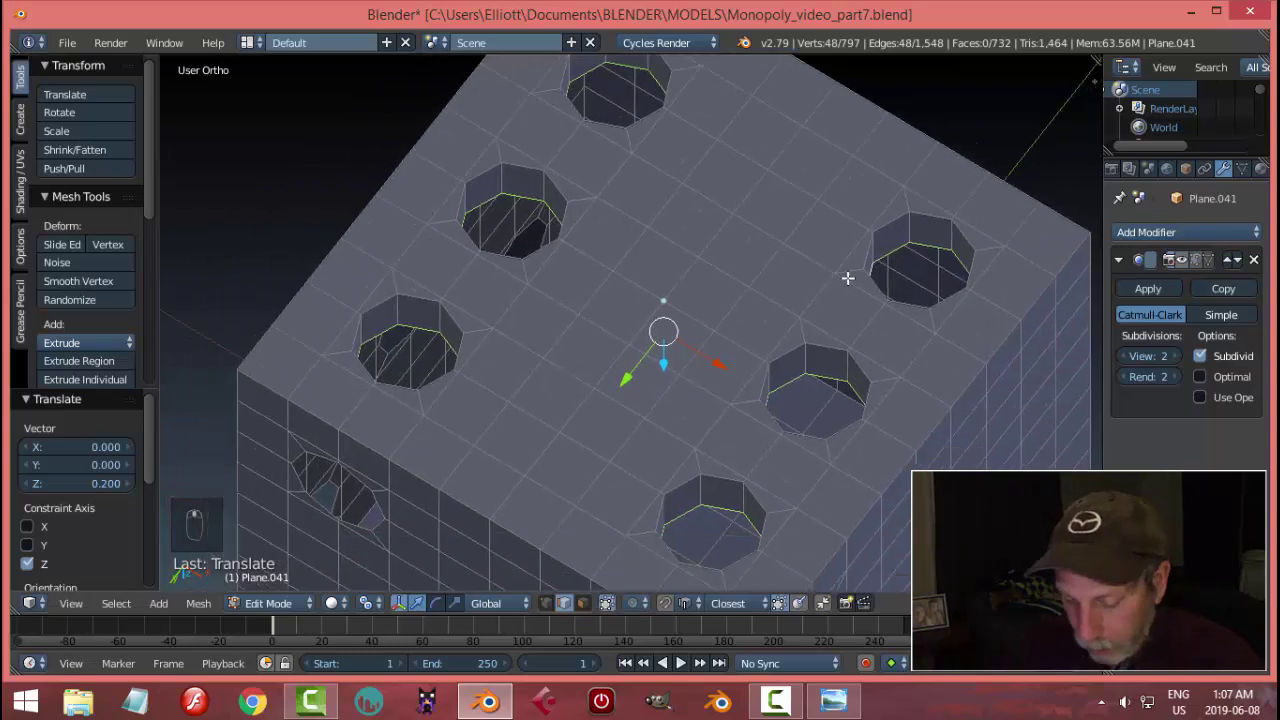
{"action": "key", "text": "s"}
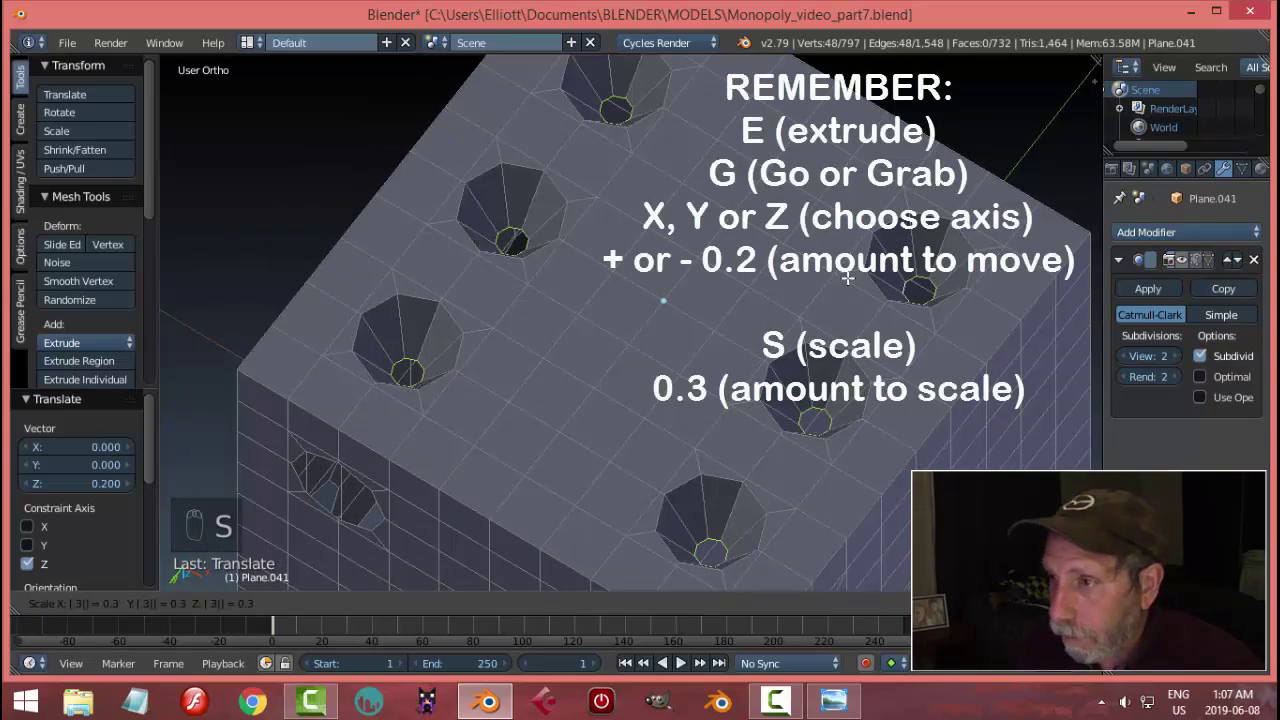
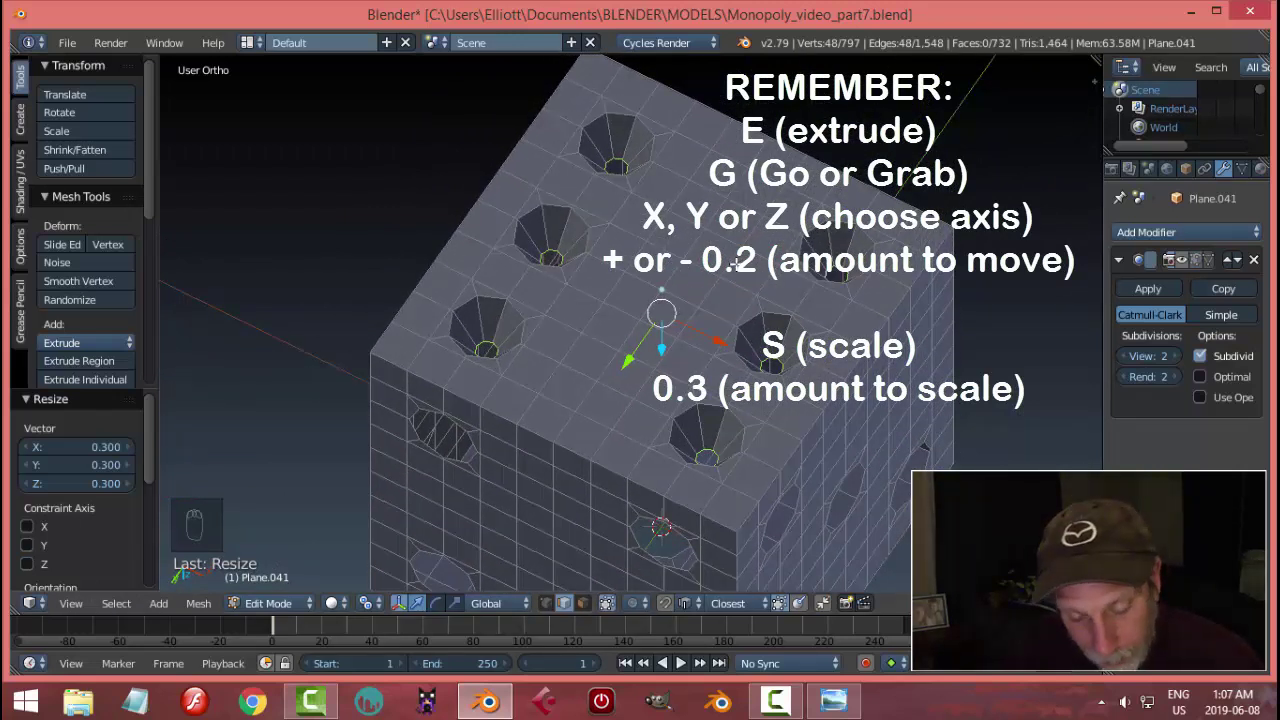
- Deselect the finished top pits and orbit to the four-hole face
{"action": "key", "text": "ctrl+f"}
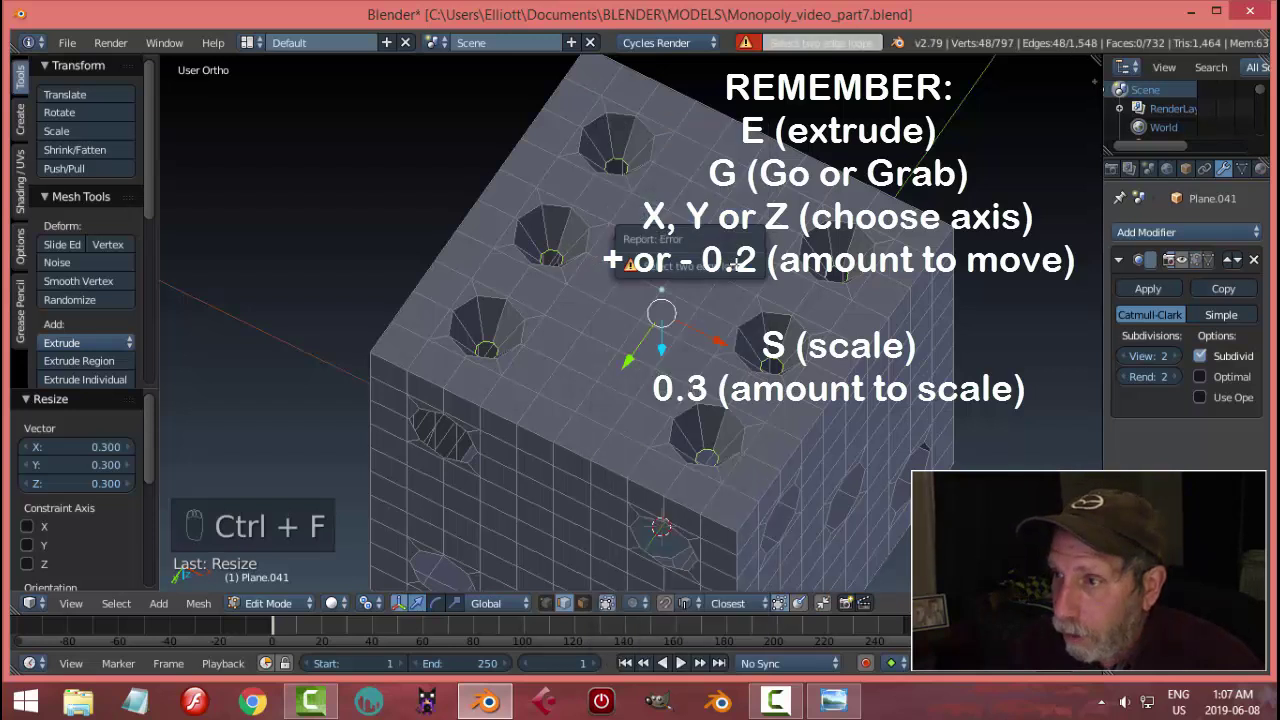
{"action": "key", "text": "a"}
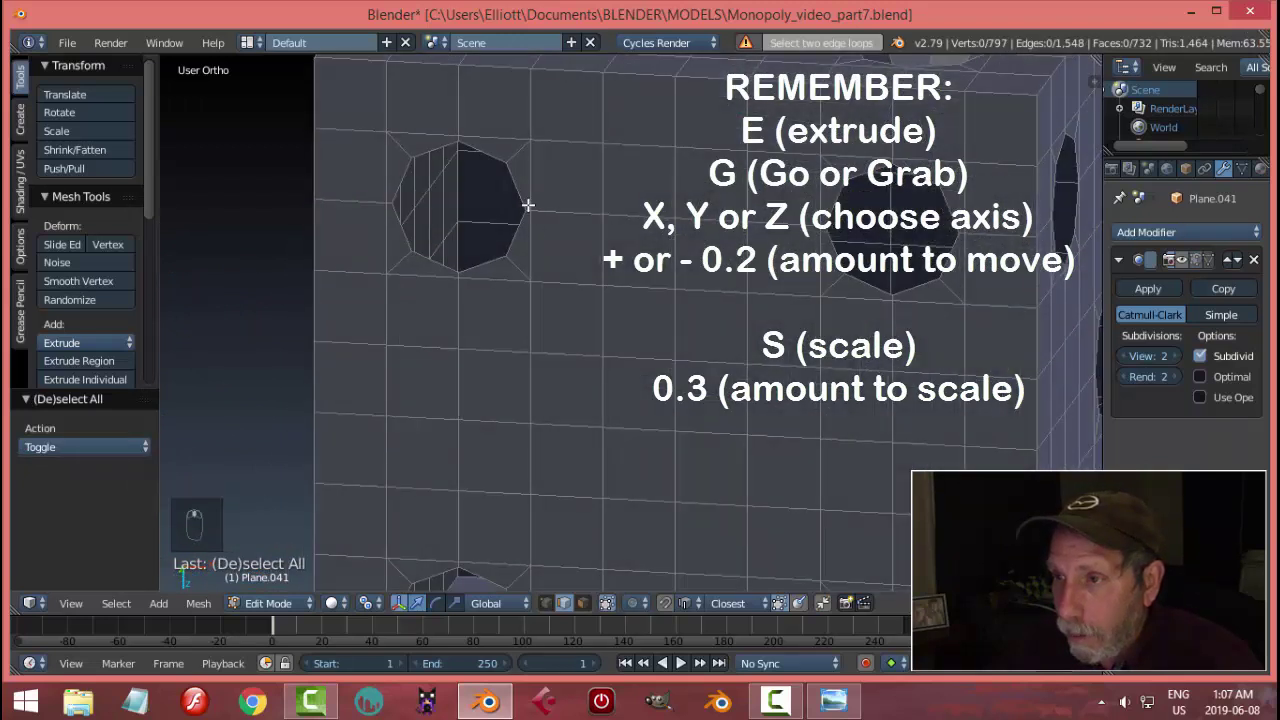
{"action": "left_click_drag", "start_coordinate": [518, 193], "coordinate": [815, 293]}
{"action": "left_click_drag", "start_coordinate": [815, 293], "coordinate": [496, 360]}
- Extrude the four hole rims, push them 0.2 into the face along Y and scale them to 0.3
{"action": "key", "text": "e"}
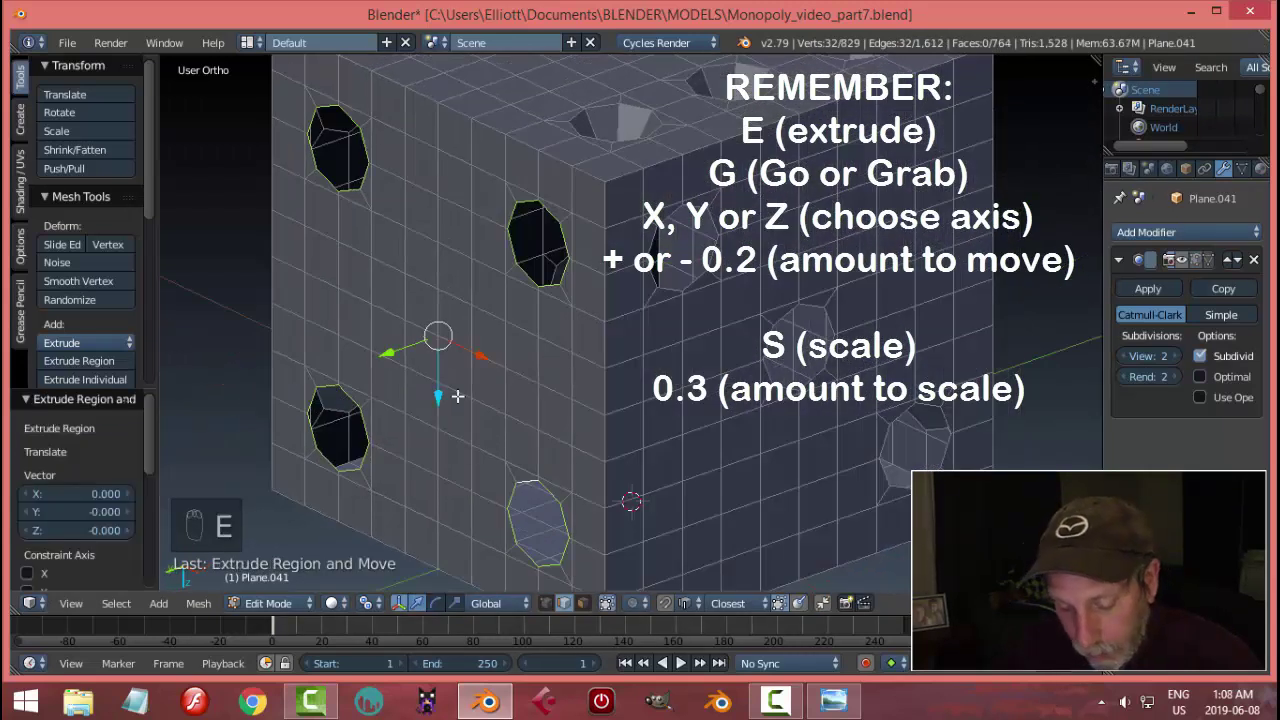
{"action": "key", "text": "g"}
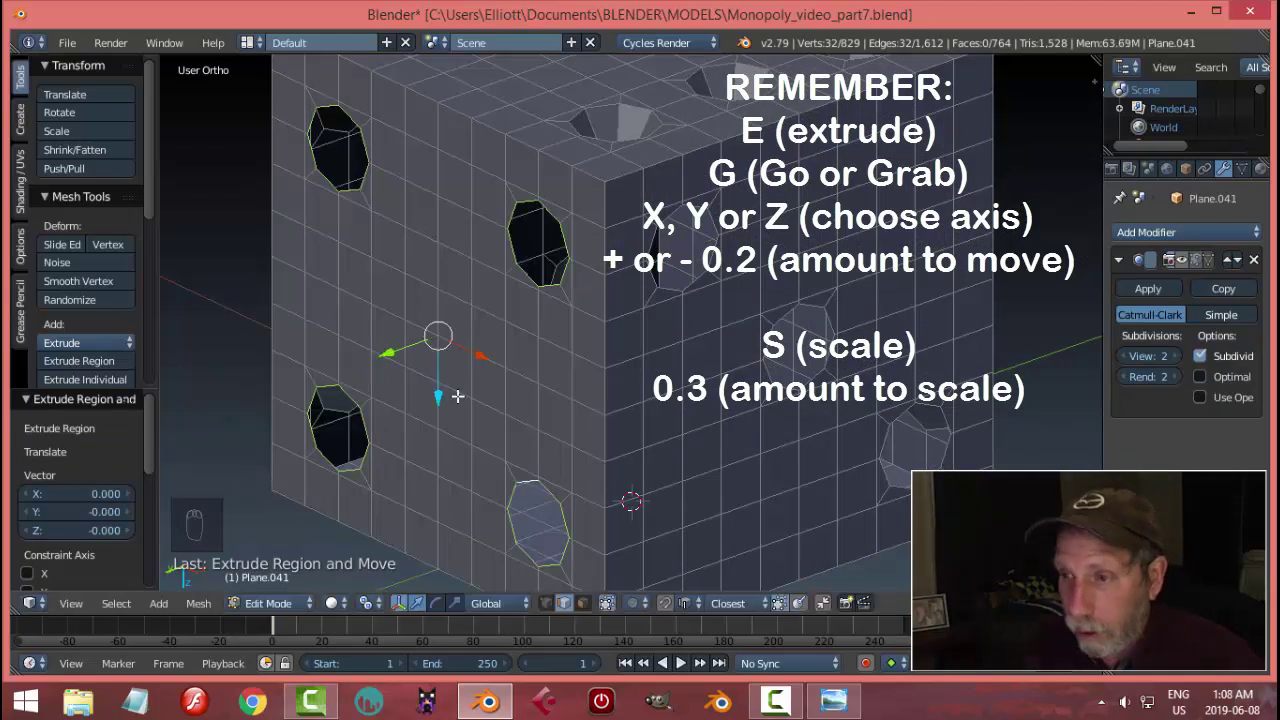
{"action": "key", "text": "g"}
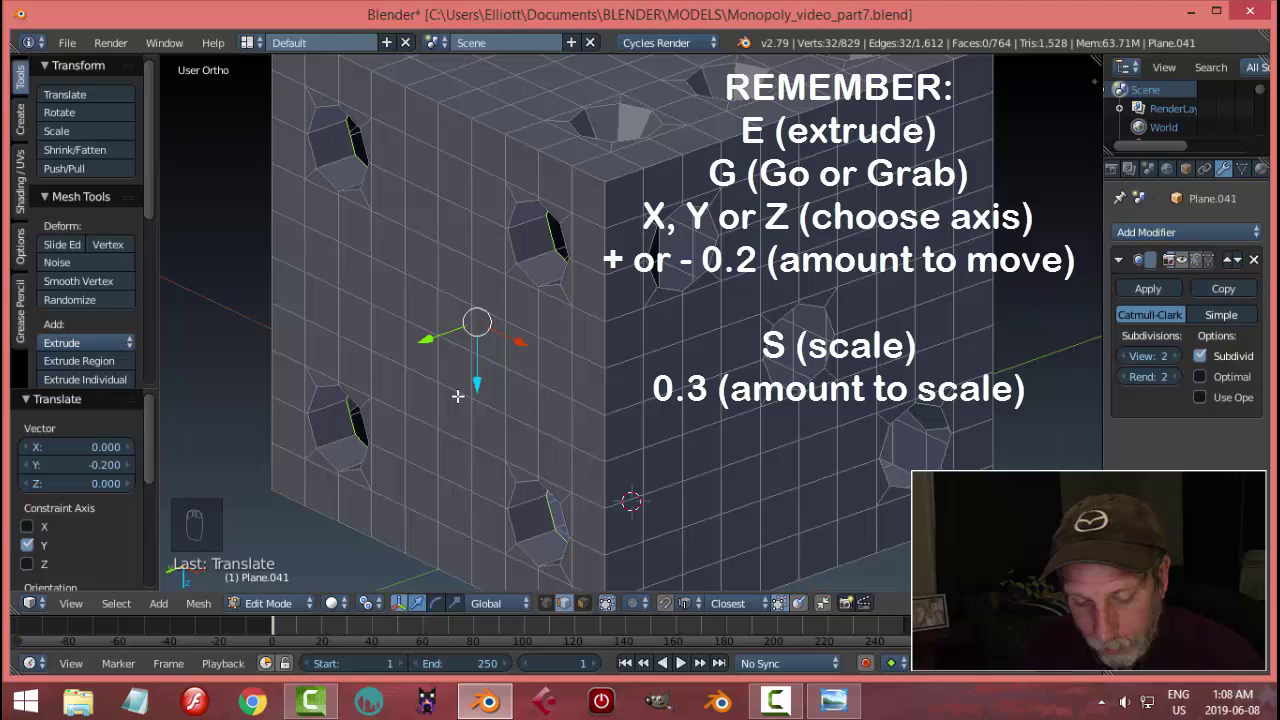
{"action": "key", "text": "s"}
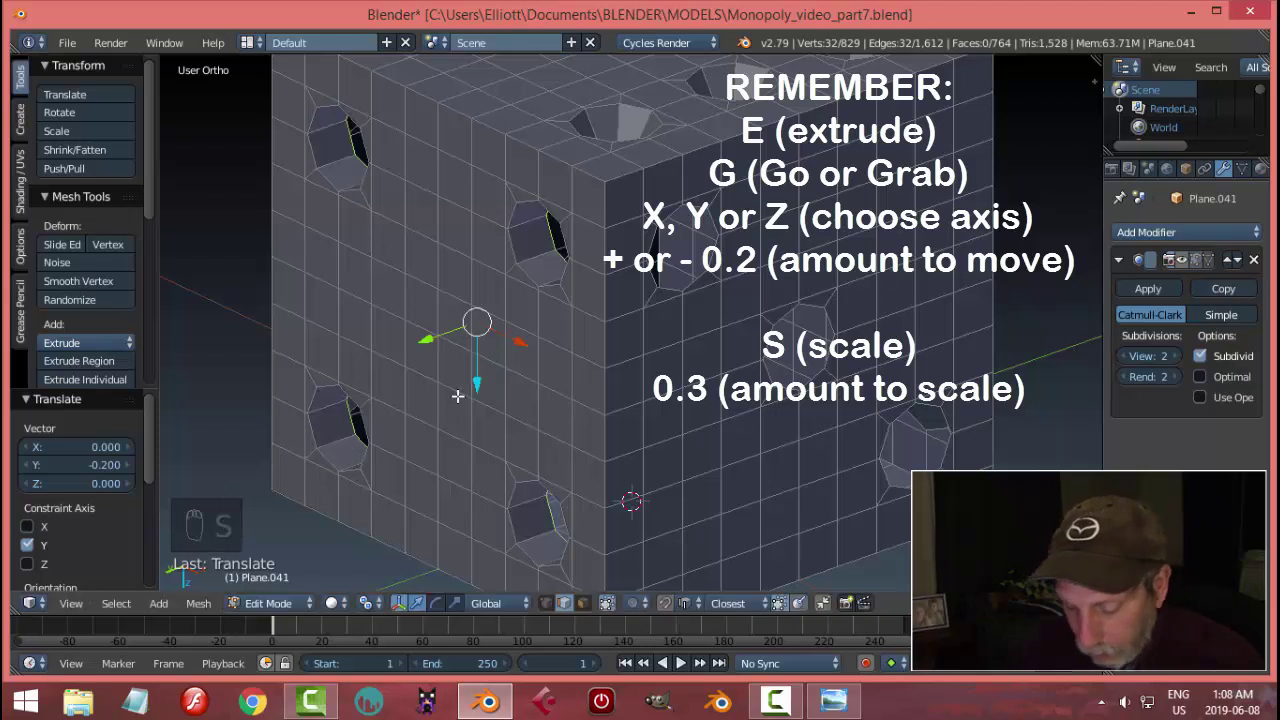
{"action": "key", "text": "s"}
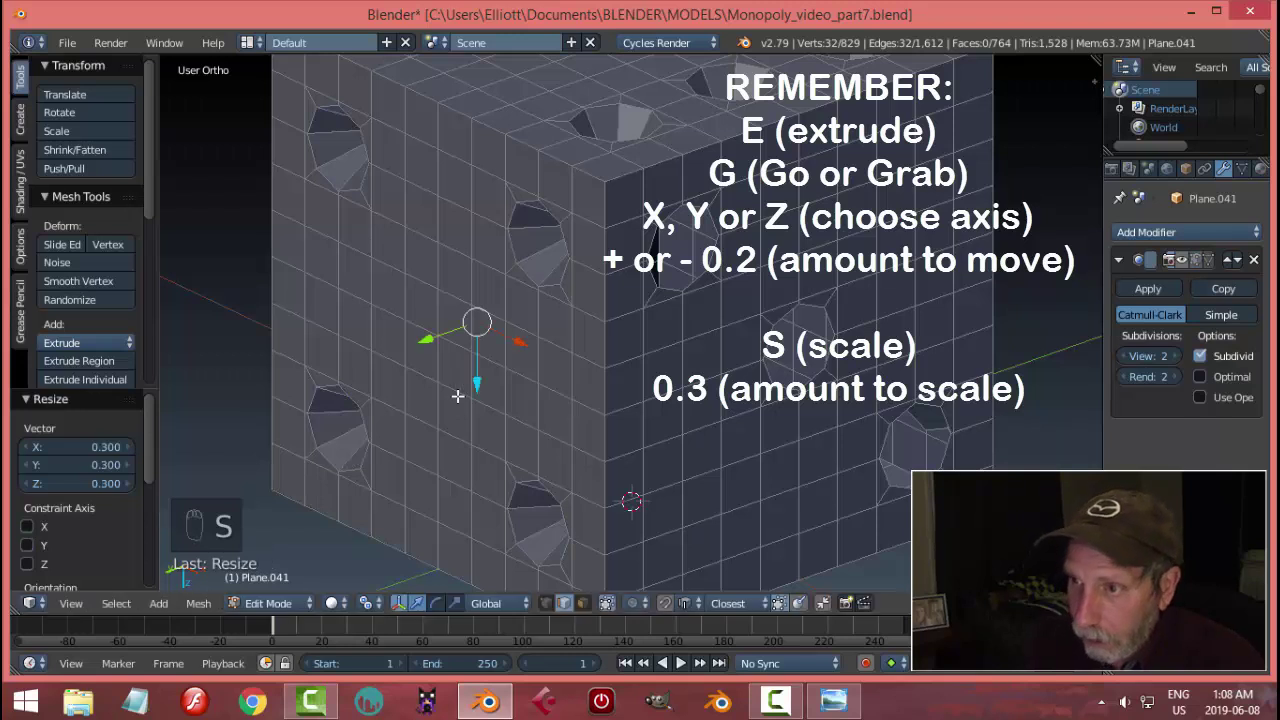
- Extrude the three diagonal hole rims 0.2 inward along X and scale them to 0.3, then deselect
{"action": "left_click_drag", "start_coordinate": [546, 317], "coordinate": [693, 285]}
{"action": "key", "text": "a"}
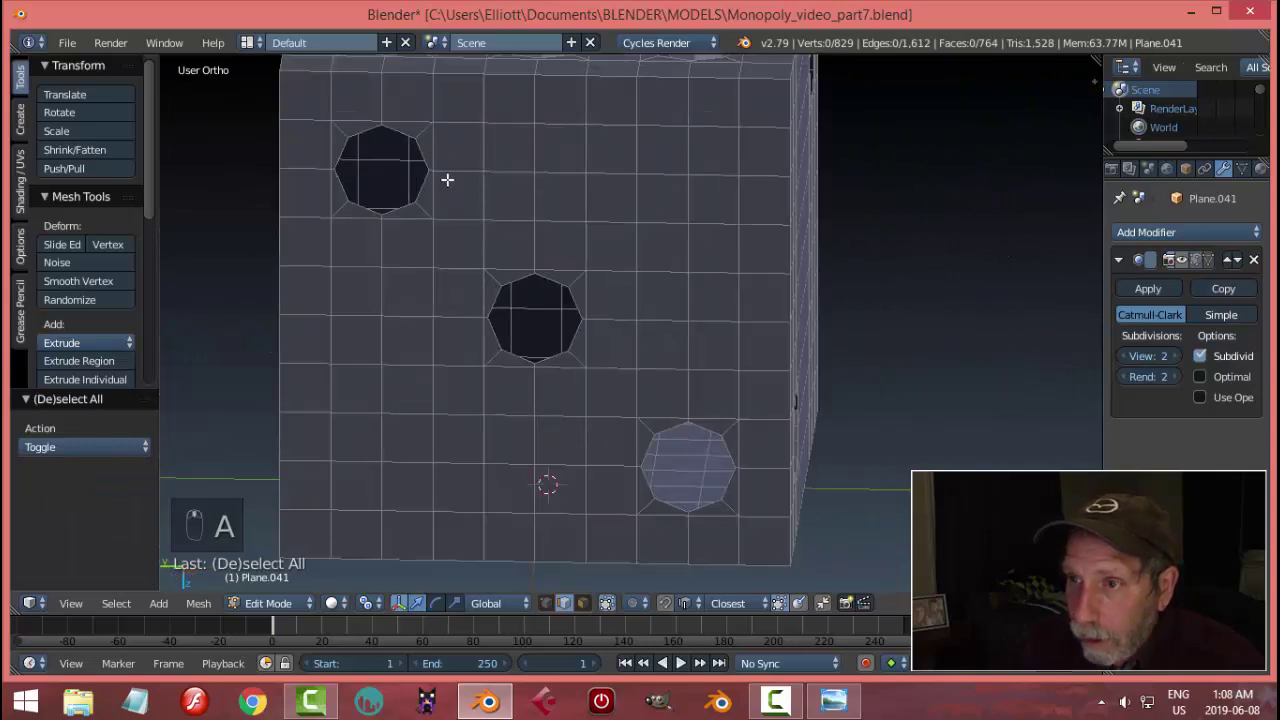
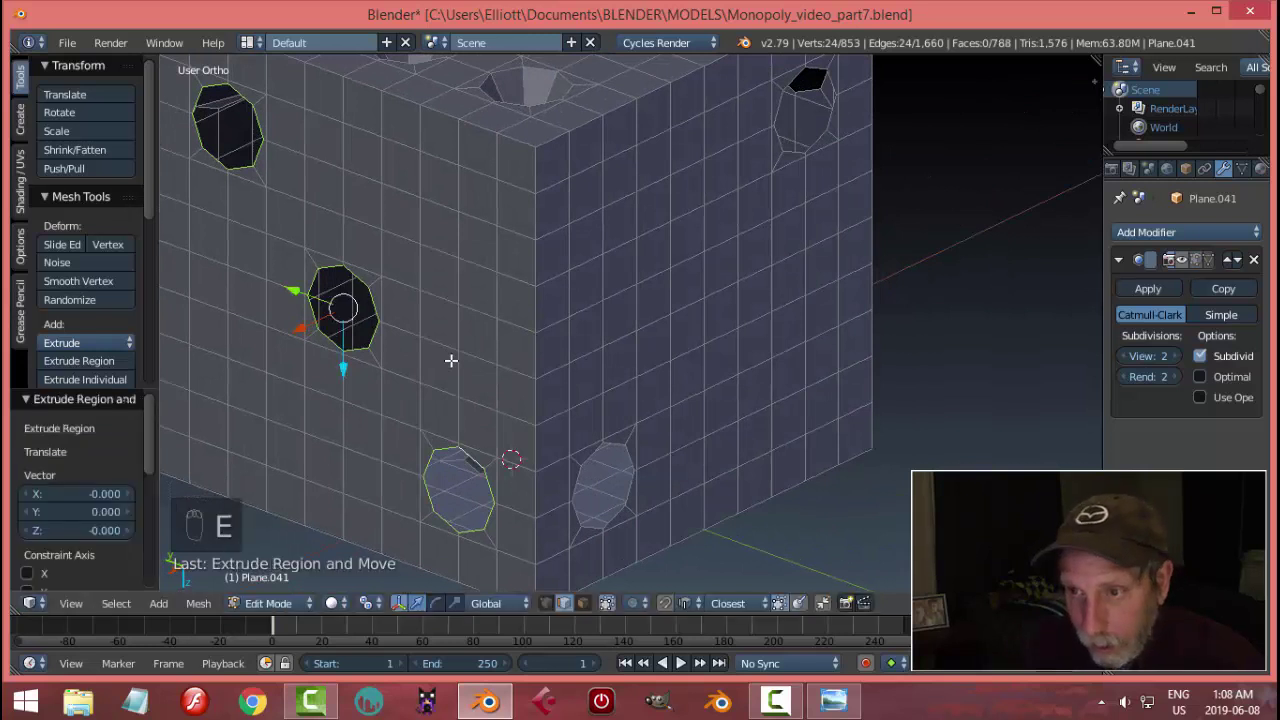
{"action": "key", "text": "g"}
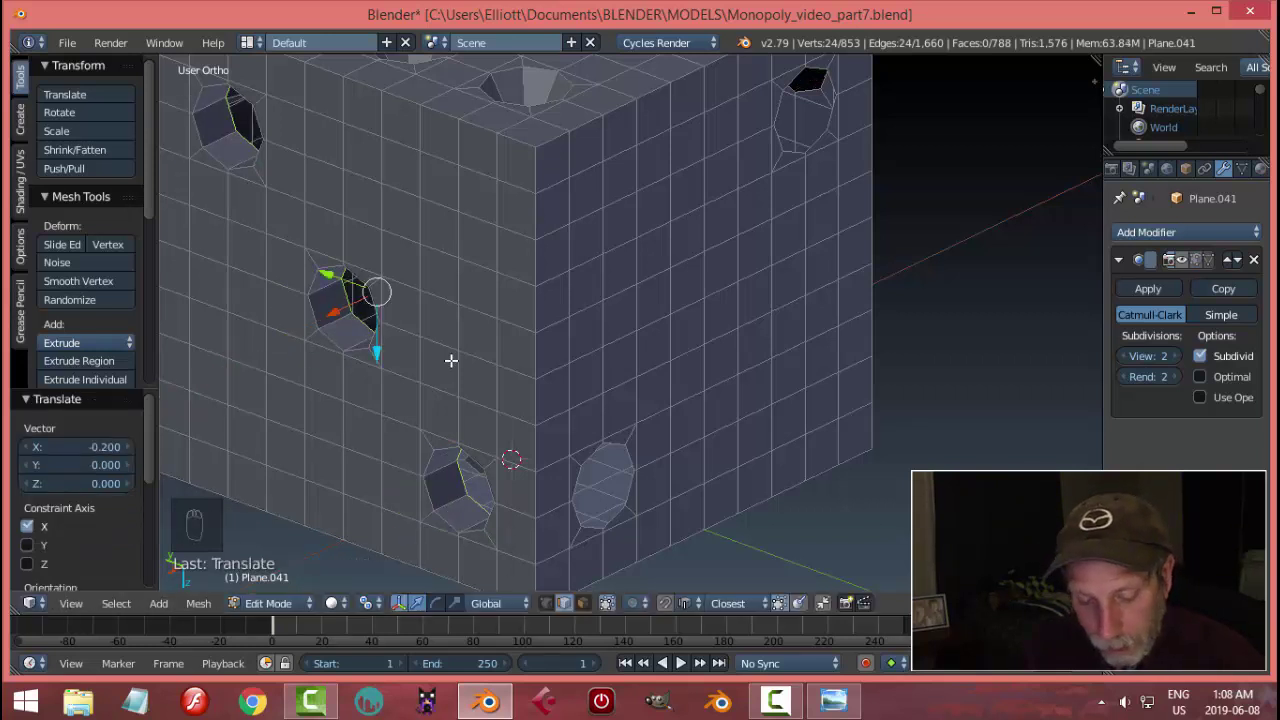
{"action": "key", "text": "s"}
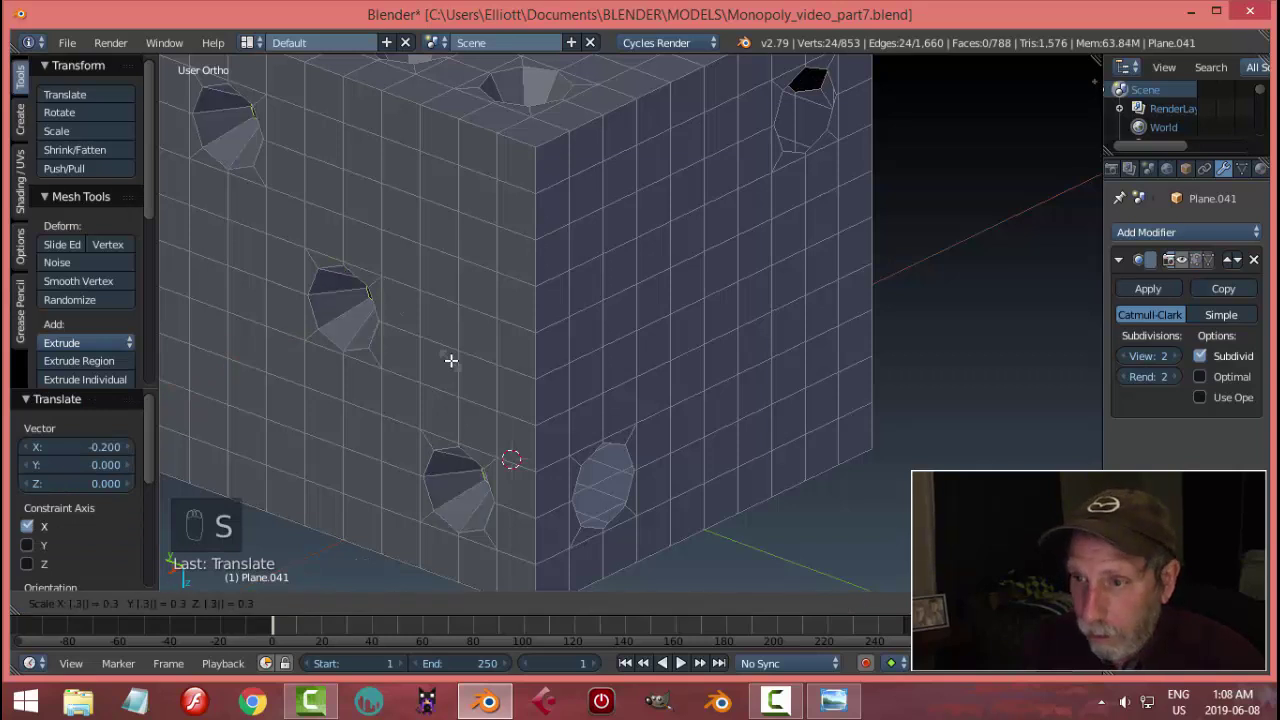
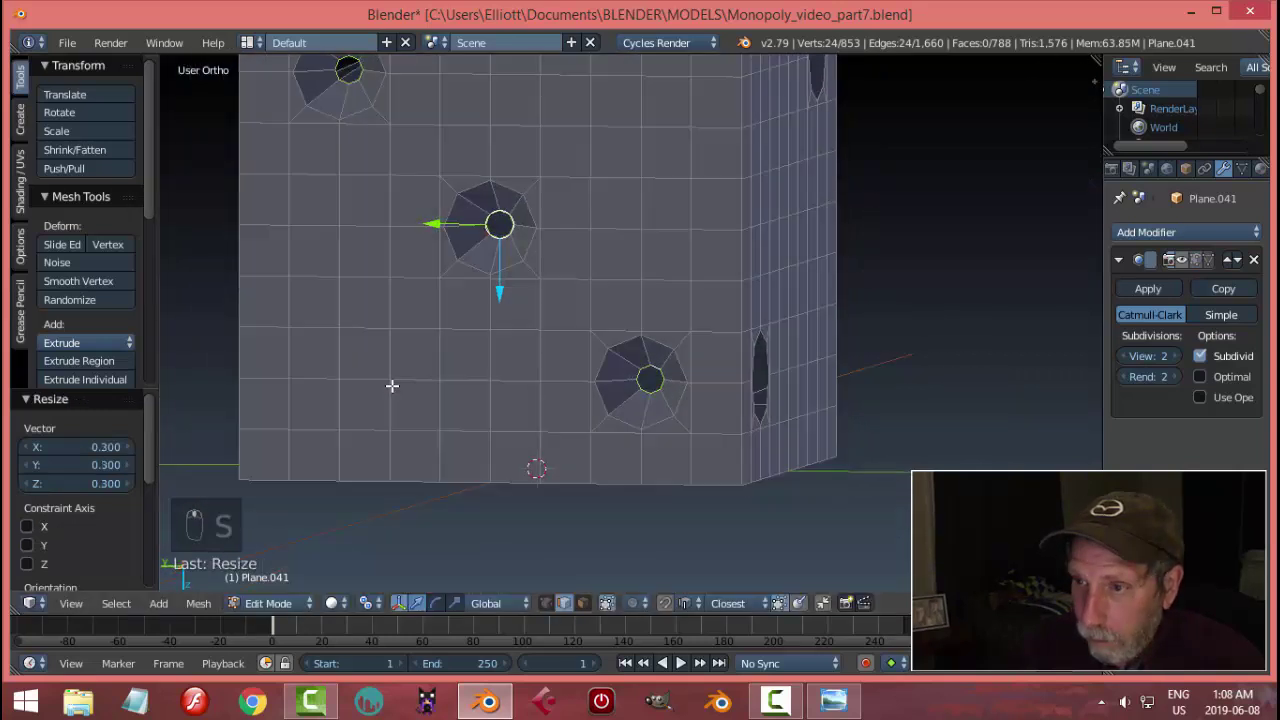
{"action": "key", "text": "a"}
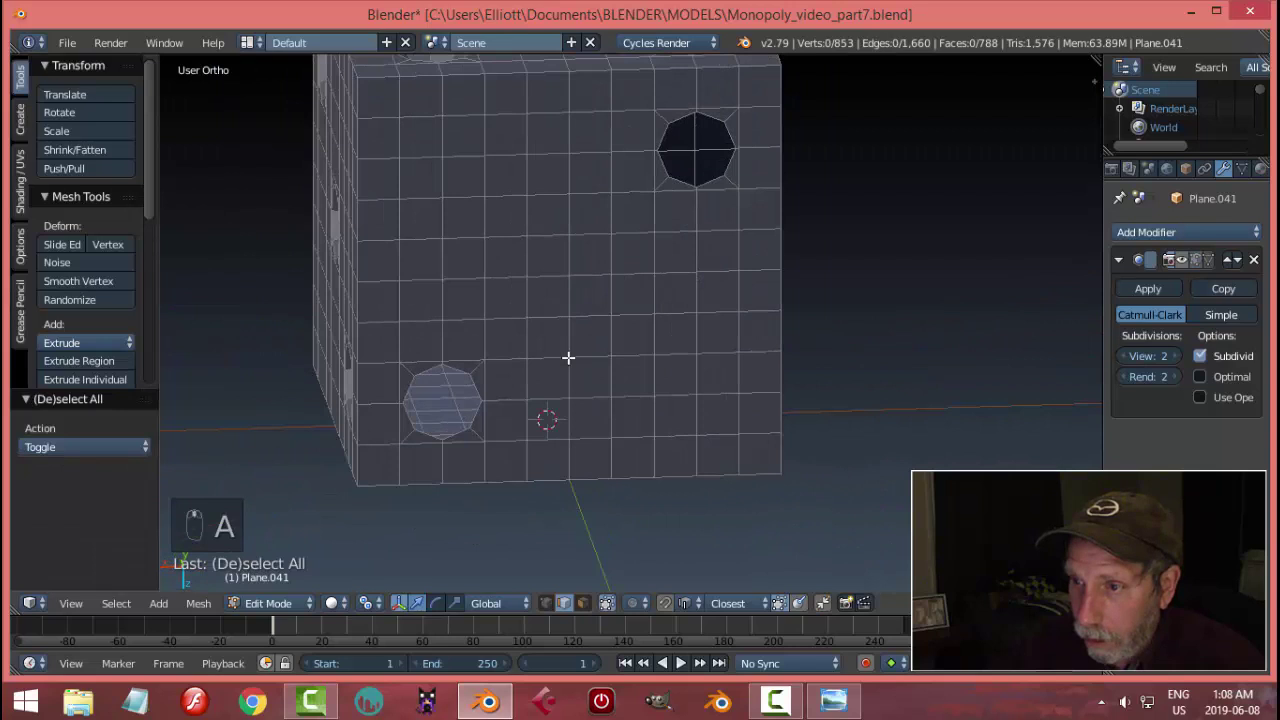
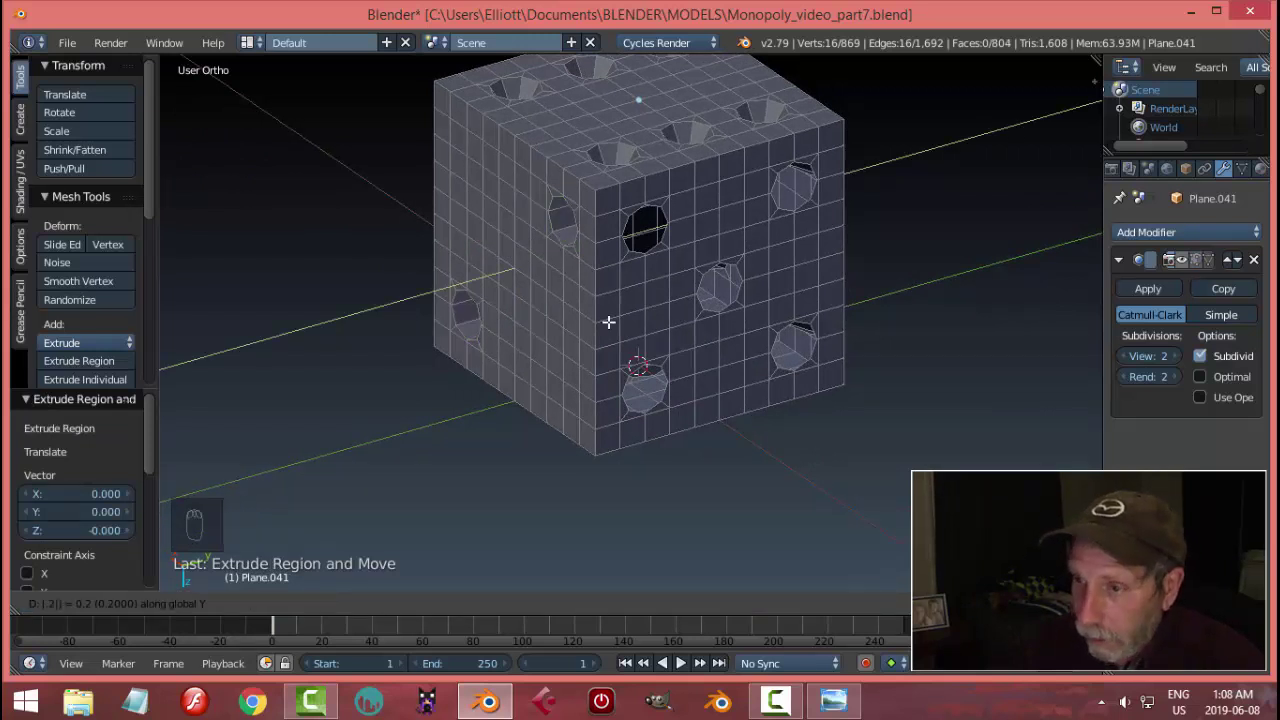
- Finish tapering the current face's pits, deselect them and orbit to the next face with holes
{"action": "key", "text": "s"}
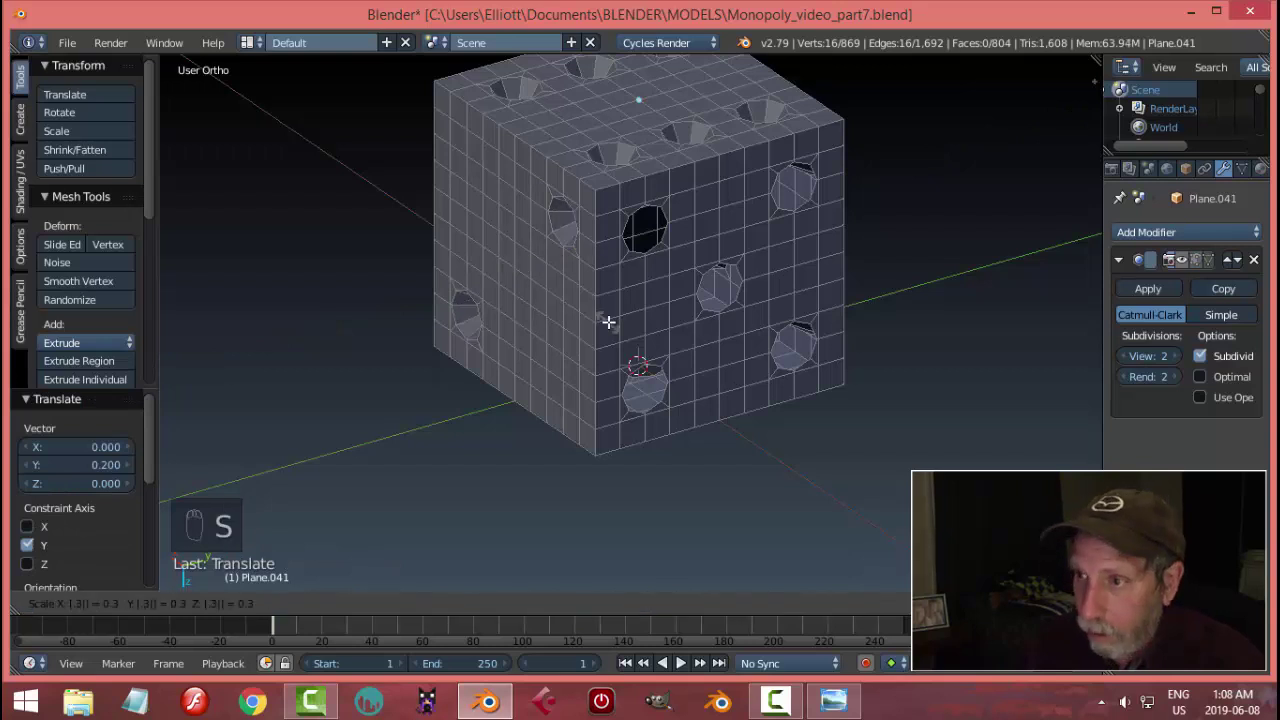
{"action": "left_click_drag", "start_coordinate": [663, 311], "coordinate": [732, 324]}
{"action": "key", "text": "a"}
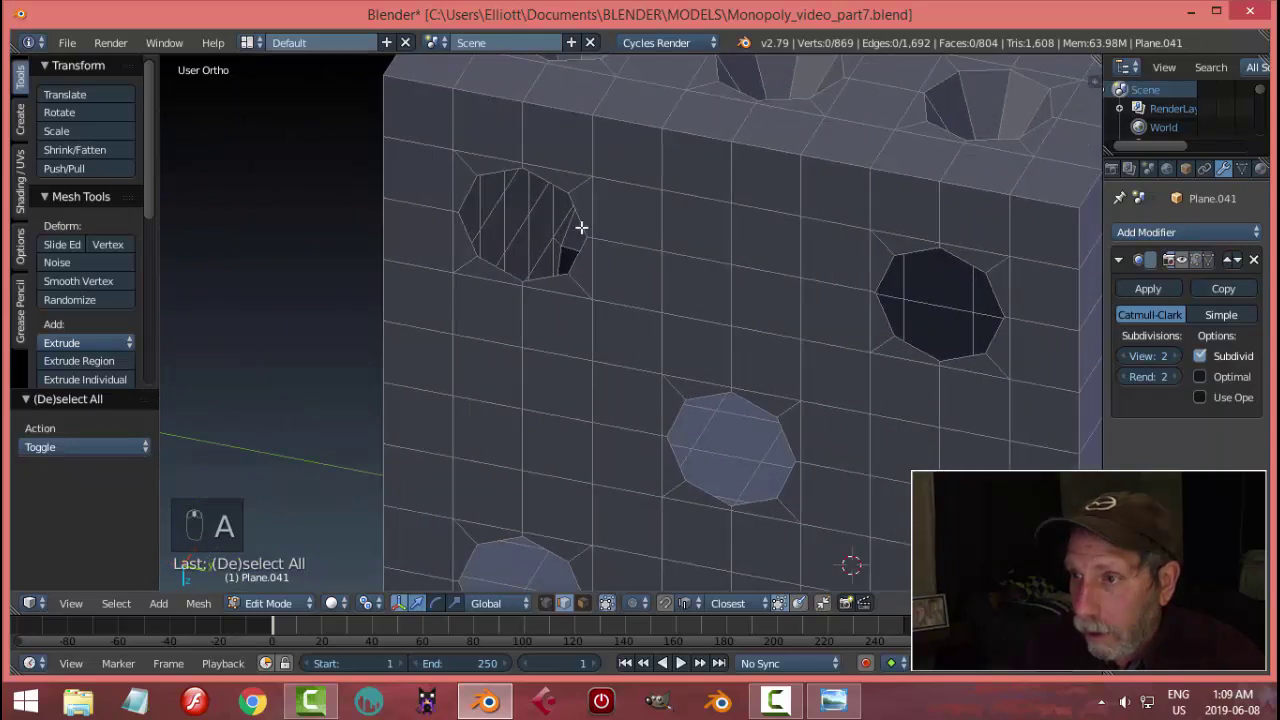
{"action": "left_click_drag", "start_coordinate": [573, 220], "coordinate": [739, 271]}
- Extrude that face's hole rims 0.2 inward and scale to 0.3, then move on to the single-hole face
{"action": "key", "text": "ctrl+z"}
{"action": "key", "text": "e"}
{"action": "key", "text": "g"}
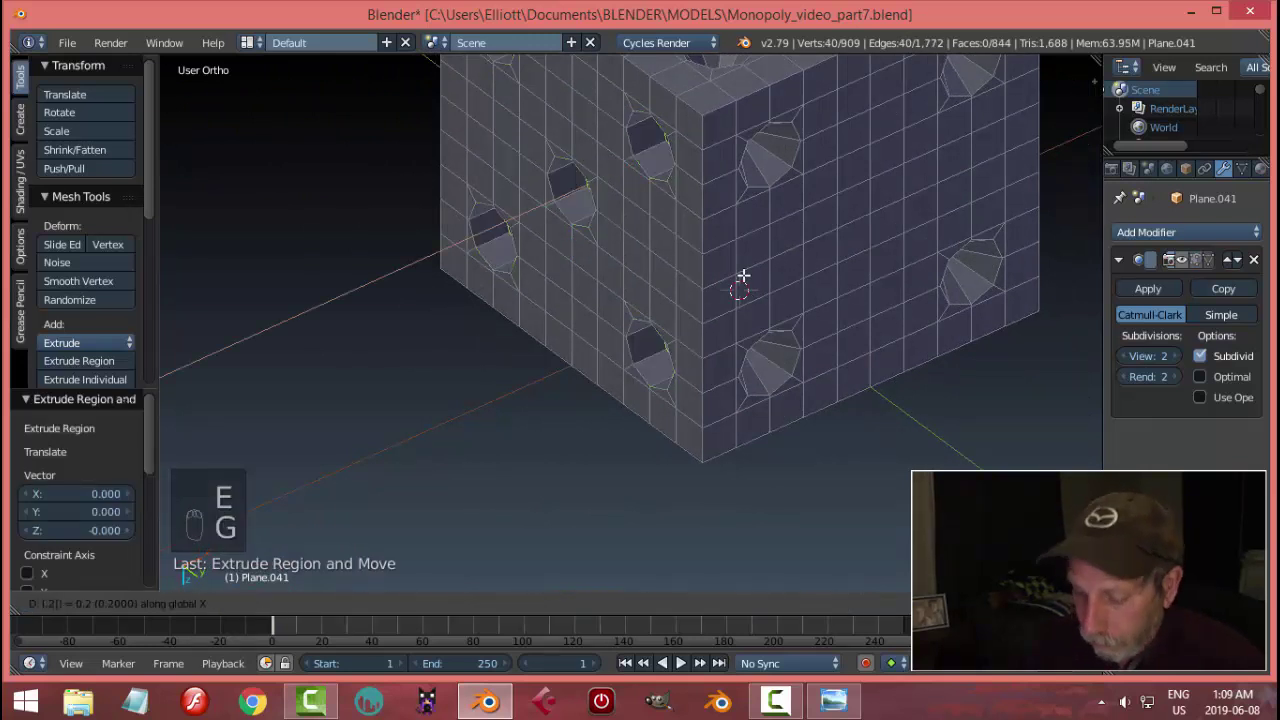
{"action": "key", "text": "s"}
{"action": "left_click_drag", "start_coordinate": [739, 271], "coordinate": [817, 235]}
{"action": "key", "text": "a"}
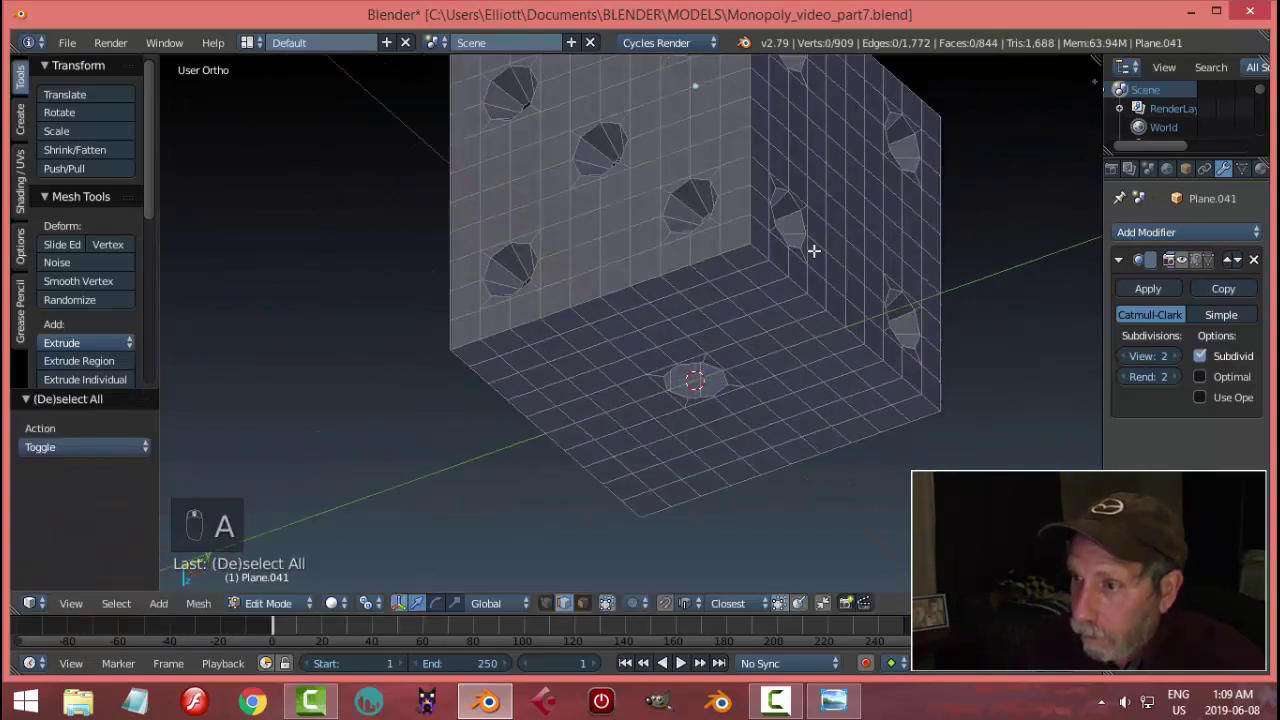
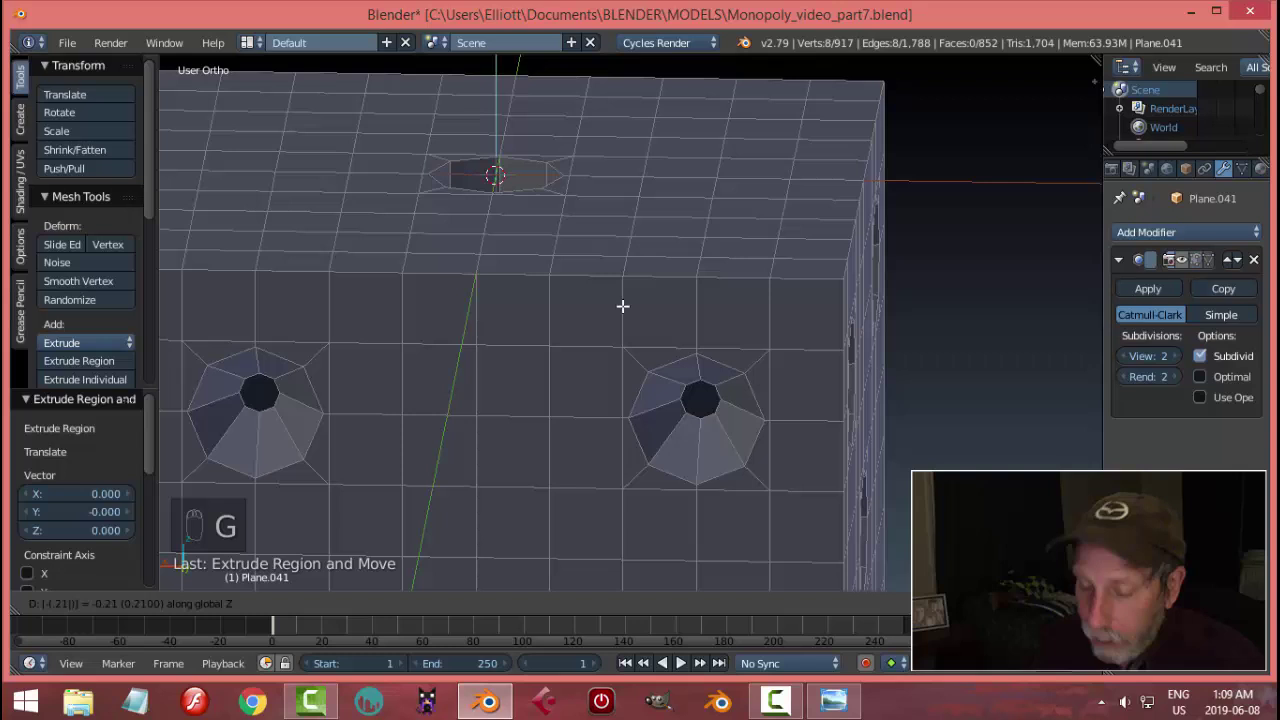
- Taper the single pip's rim into a pit, deselect it and save the file
{"action": "key", "text": "s"}
{"action": "key", "text": "a"}
{"action": "key", "text": "ctrl+s"}
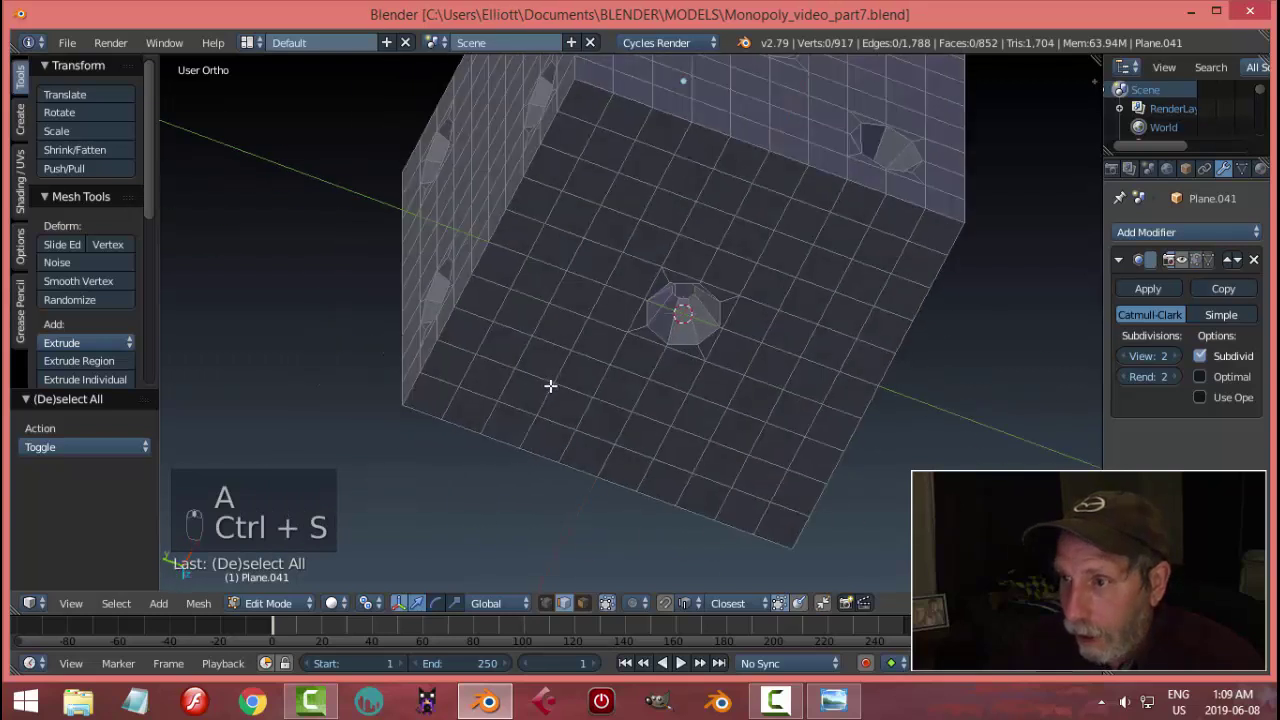
{"action": "key", "text": "Tab"}
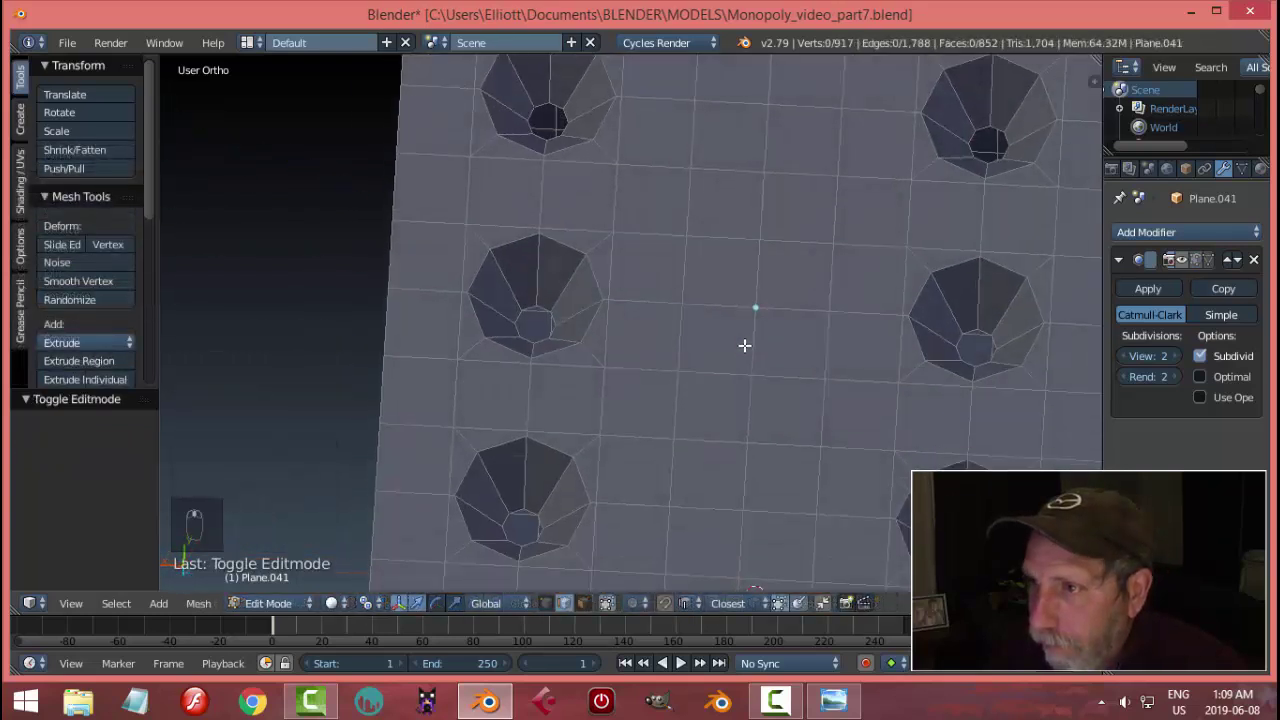
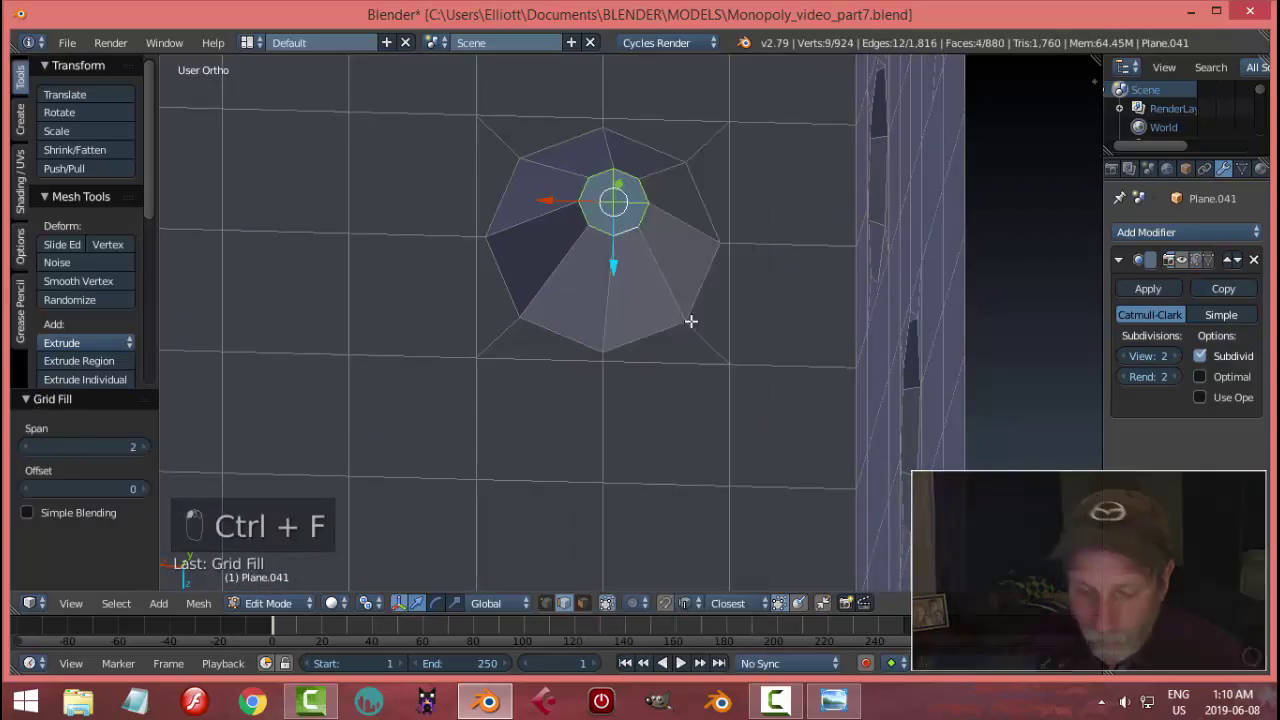
- Cap the bottom openings of the first several pits with Grid Fill, one loop at a time
{"action": "key", "text": "a"}
{"action": "double_click", "coordinate": [649, 302]}
{"action": "key", "text": "ctrl+f"}
{"action": "key", "text": "a"}
{"action": "left_click", "coordinate": [545, 219]}
{"action": "key", "text": "ctrl+f"}
{"action": "key", "text": "a"}
{"action": "left_click", "coordinate": [636, 215]}
{"action": "key", "text": "ctrl+f"}
{"action": "key", "text": "a"}
{"action": "left_click", "coordinate": [644, 188]}
{"action": "key", "text": "ctrl+f"}
{"action": "key", "text": "a"}
- Orbit to the remaining pits, grid-fill their bottom openings and deselect everything
{"action": "middle_click", "coordinate": [692, 380]}
{"action": "left_click", "coordinate": [670, 220]}
{"action": "key", "text": "ctrl+f"}
{"action": "key", "text": "a"}
{"action": "left_click", "coordinate": [835, 341]}
{"action": "left_click", "coordinate": [762, 269]}
{"action": "key", "text": "ctrl+f"}
{"action": "key", "text": "a"}
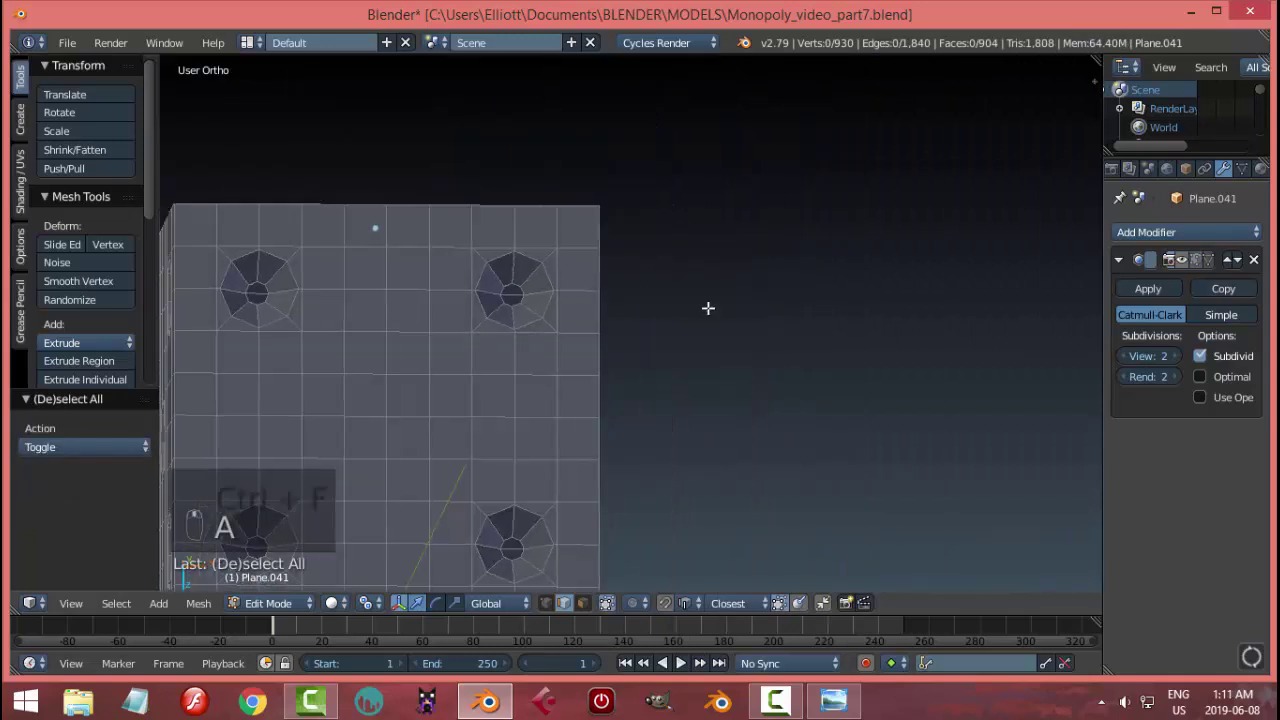
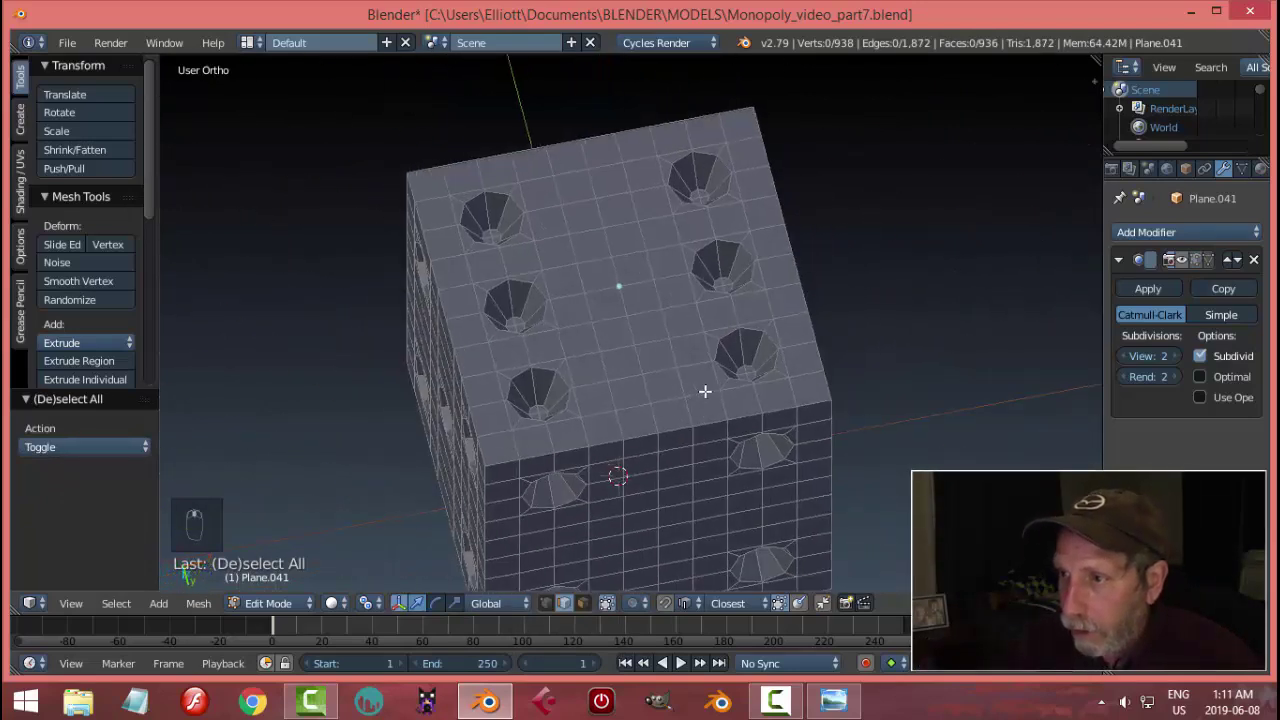
- Return to Object Mode to show the smooth subdivided die with indented pips
{"action": "key", "text": "Tab"}
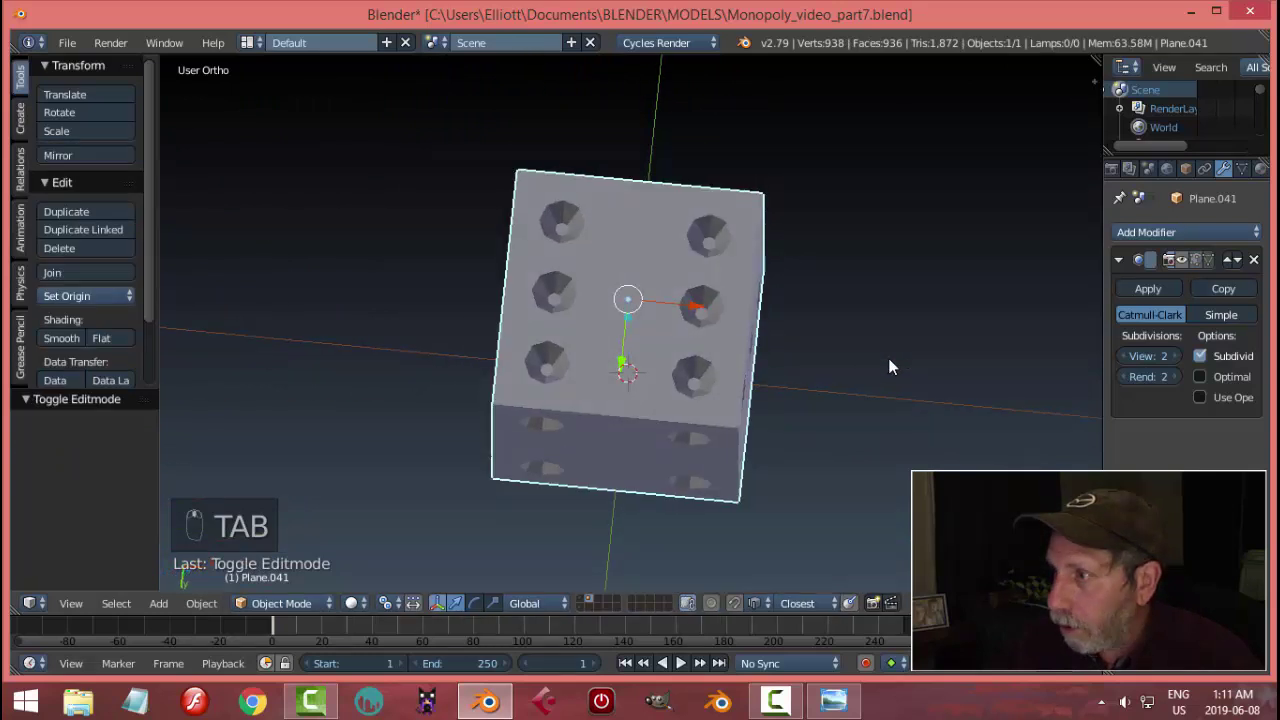